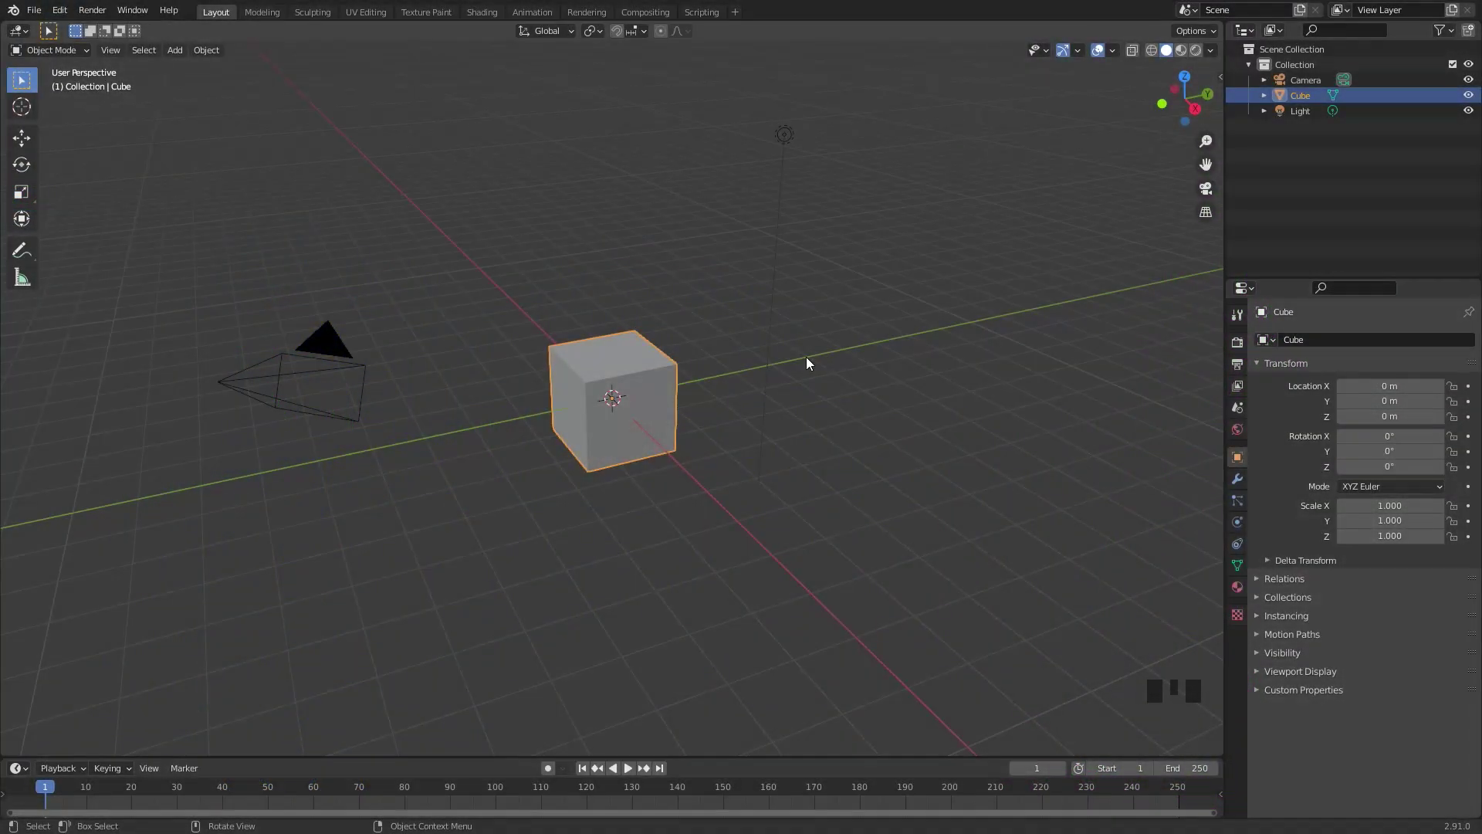
Delete the default cube and add a UV sphere with Quick Smoke around it
{"action": "left_click", "coordinate": [1025, 366]}
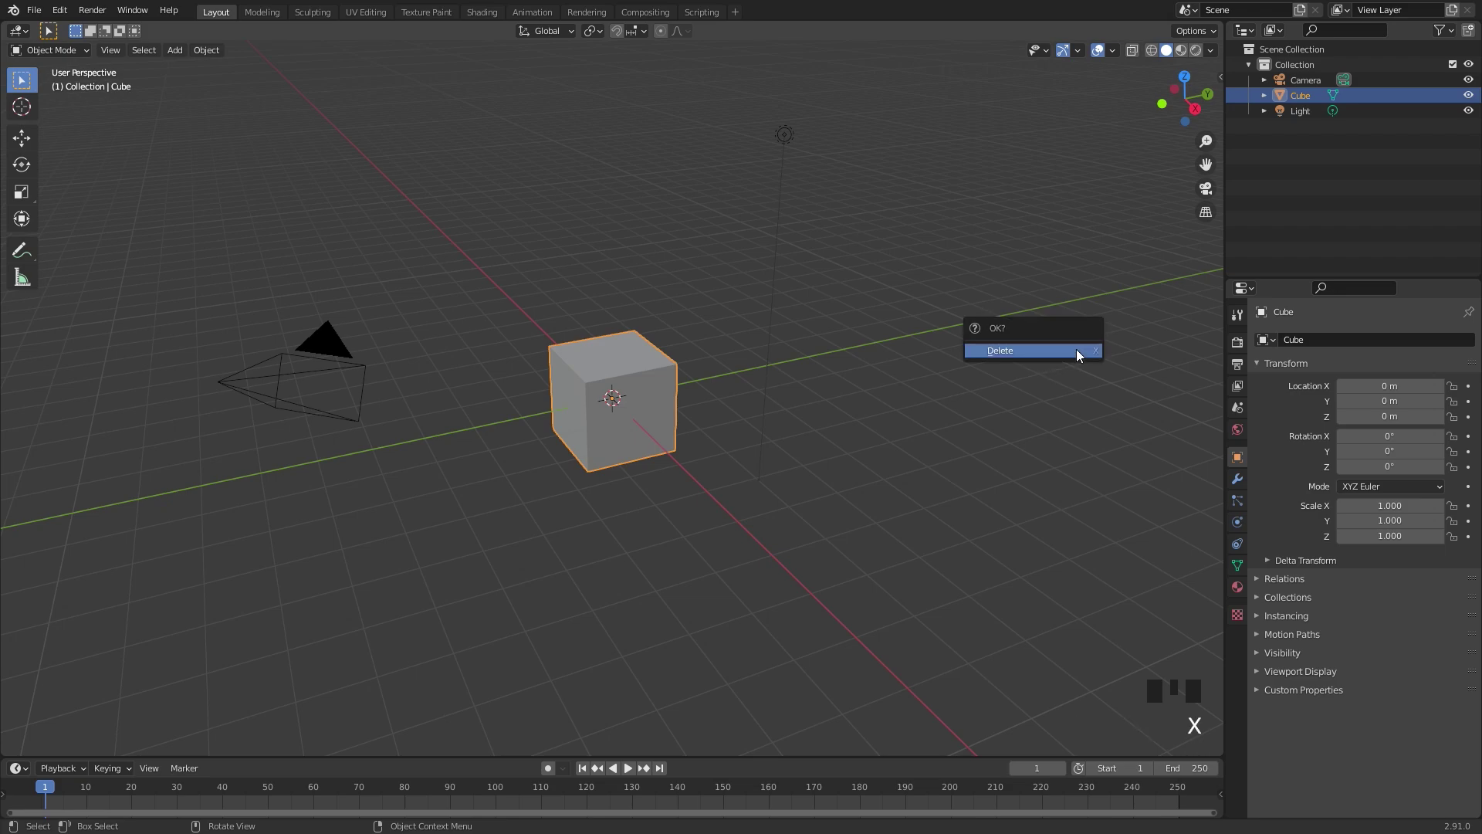
{"action": "key", "text": "shift+a"}
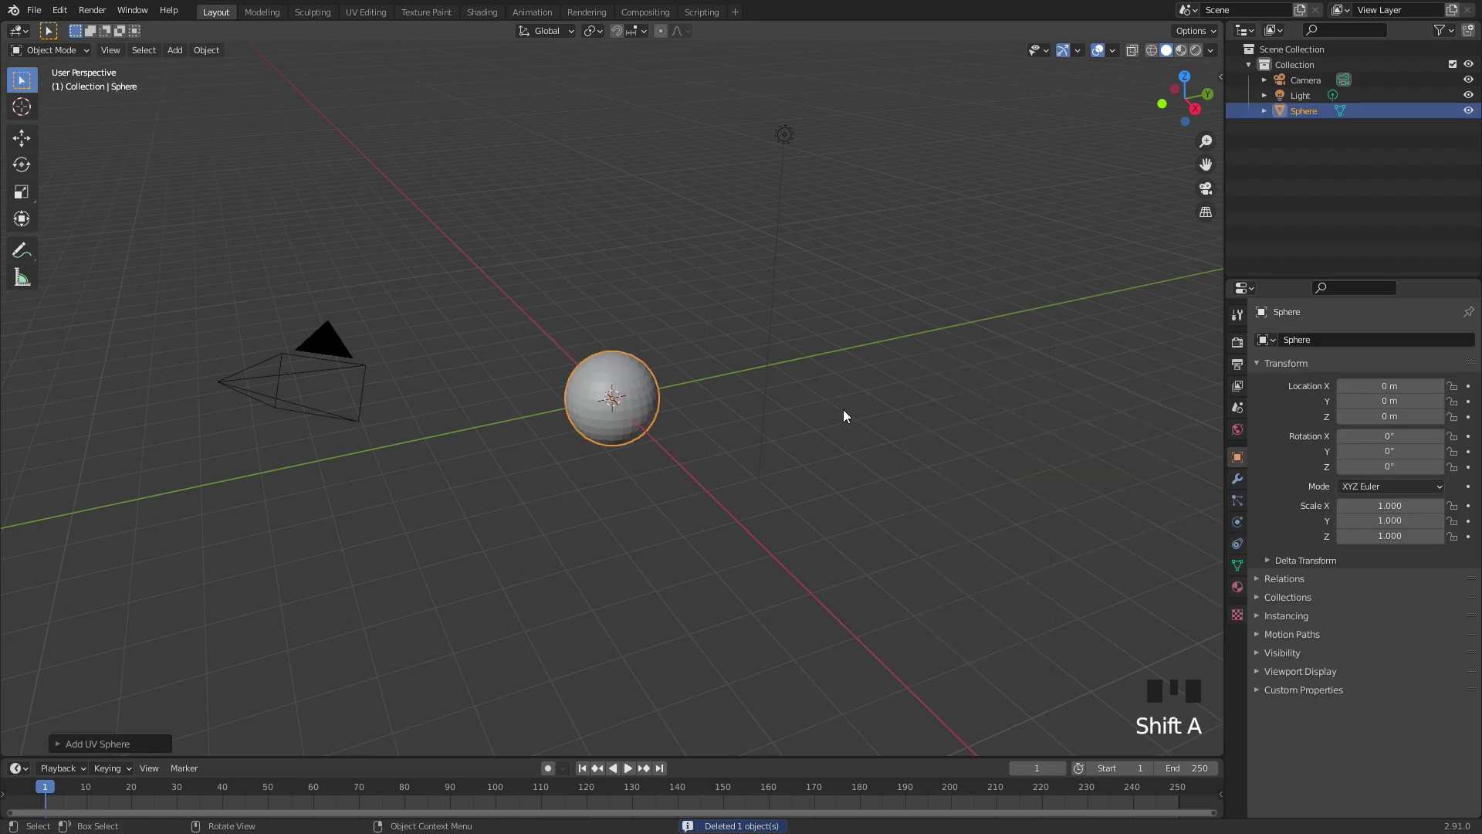
{"action": "left_click_drag", "start_coordinate": [614, 400], "coordinate": [742, 406]}
{"action": "scroll", "scroll_direction": "up", "scroll_amount": 3}
{"action": "left_click_drag", "start_coordinate": [626, 395], "coordinate": [215, 51]}
{"action": "left_click_drag", "start_coordinate": [214, 51], "coordinate": [431, 460]}
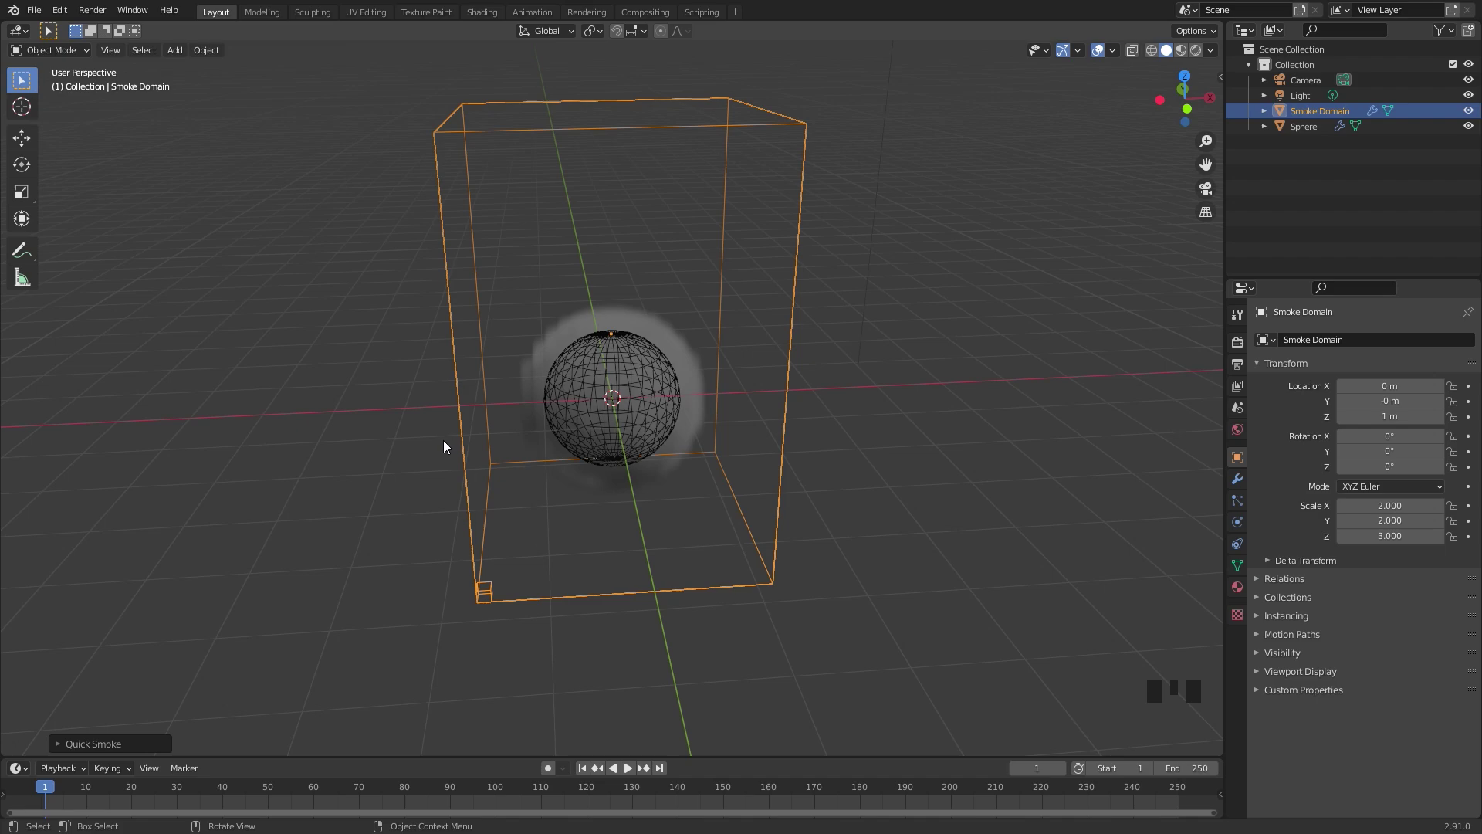
From front view, scale up the smoke domain and raise it along Z
{"action": "key", "text": "KP_1"}
{"action": "scroll", "scroll_direction": "down", "scroll_amount": 3}
{"action": "scroll", "scroll_direction": "up", "scroll_amount": 3}
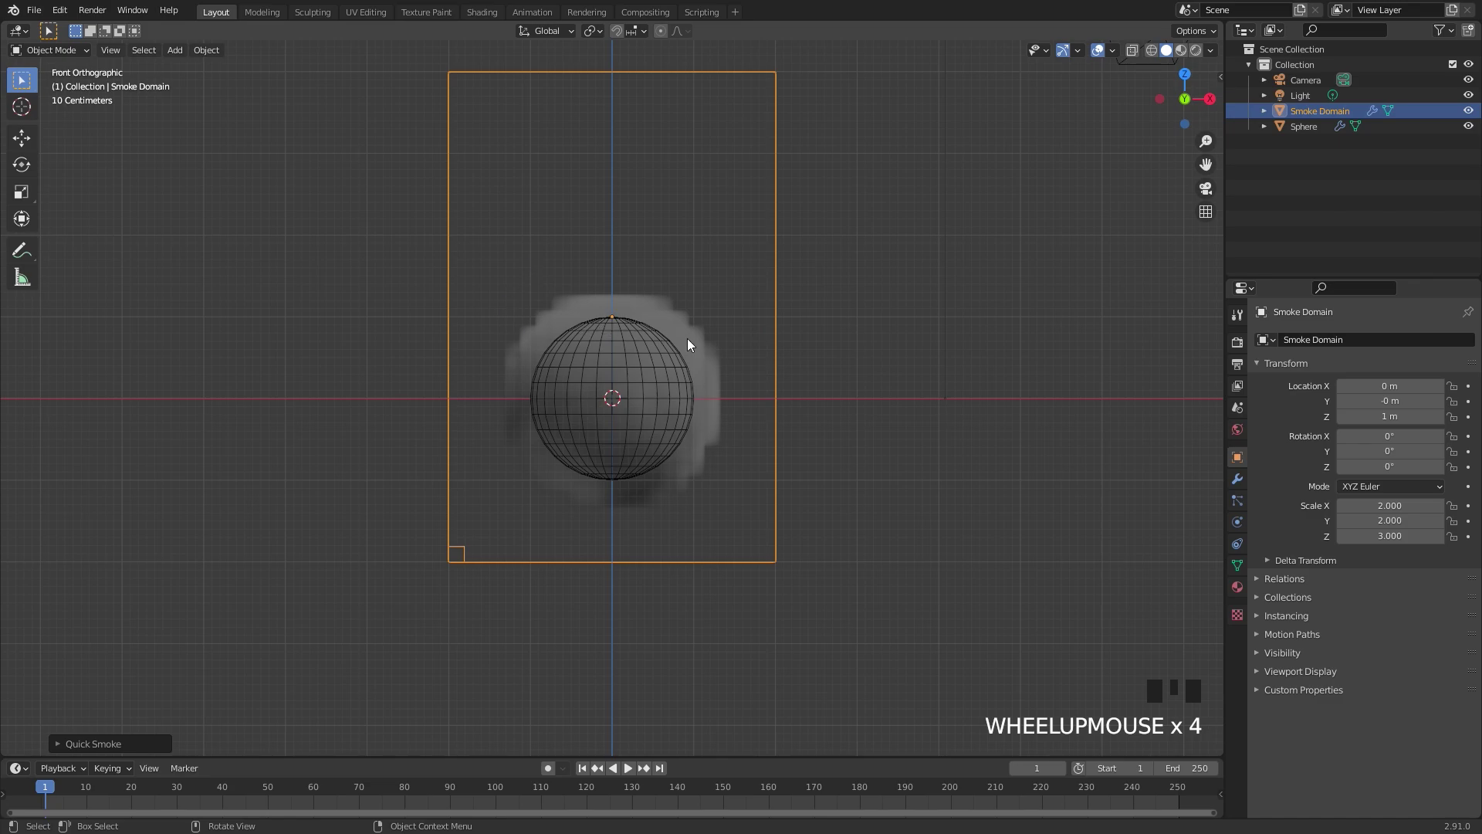
{"action": "scroll", "scroll_direction": "down", "scroll_amount": 3}
{"action": "key", "text": "s"}
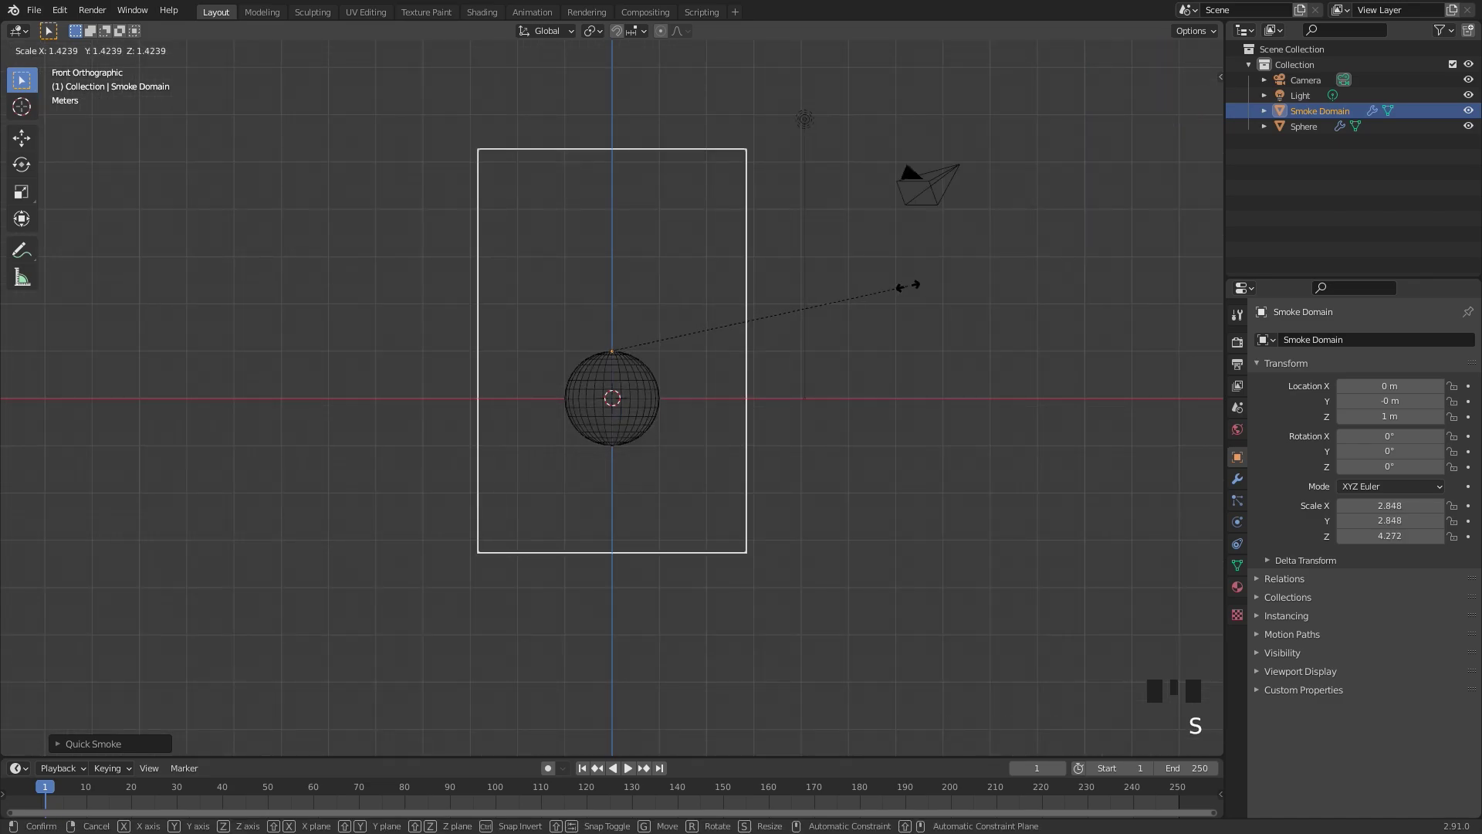
{"action": "key", "text": "s"}
{"action": "key", "text": "s"}
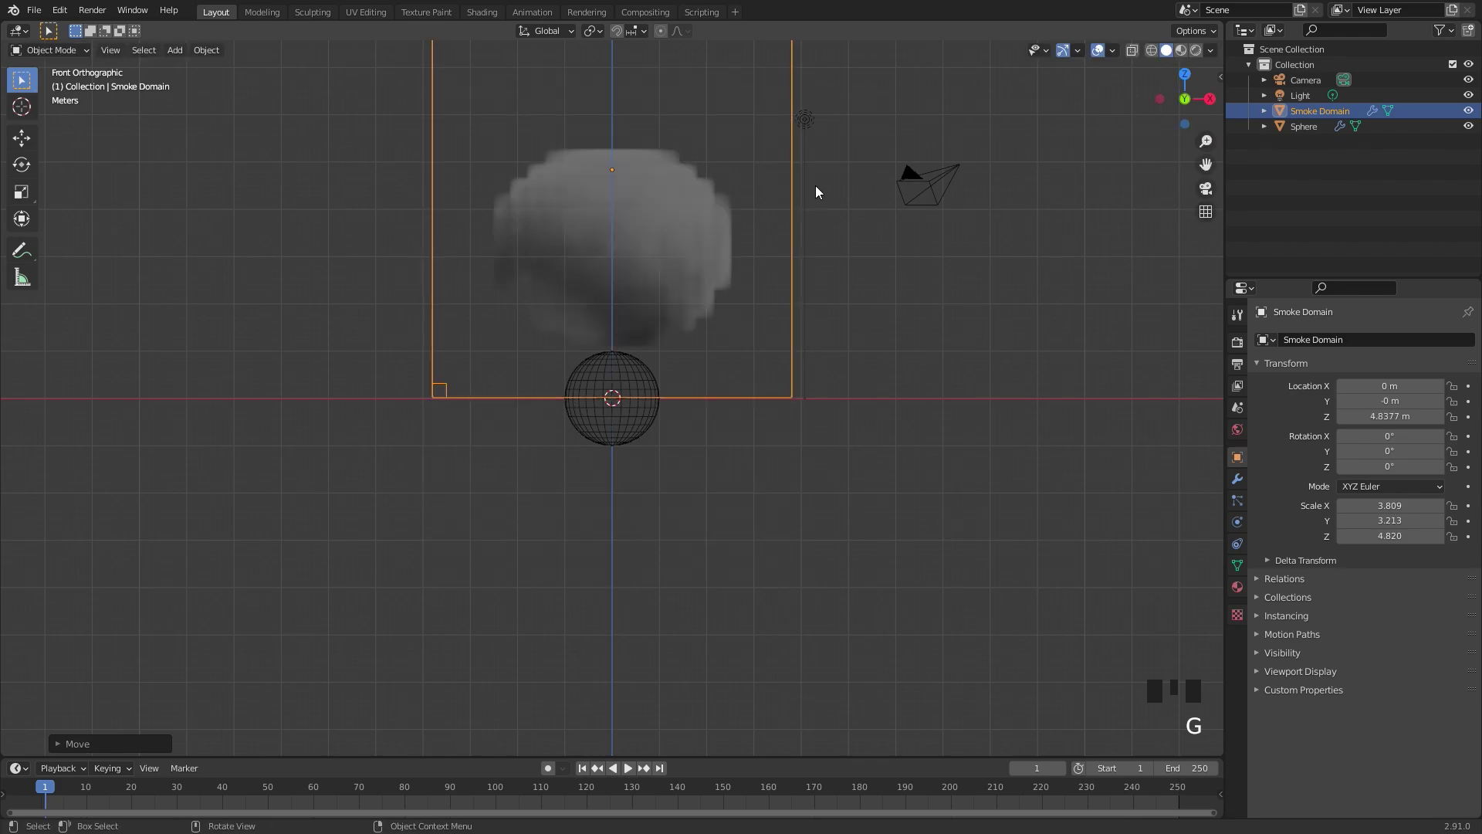
Widen the domain further, then move the sphere emitter down along Z
{"action": "scroll", "scroll_direction": "down", "scroll_amount": 3}
{"action": "left_click_drag", "start_coordinate": [781, 243], "coordinate": [801, 392]}
{"action": "scroll", "scroll_direction": "up", "scroll_amount": 3}
{"action": "key", "text": "s"}
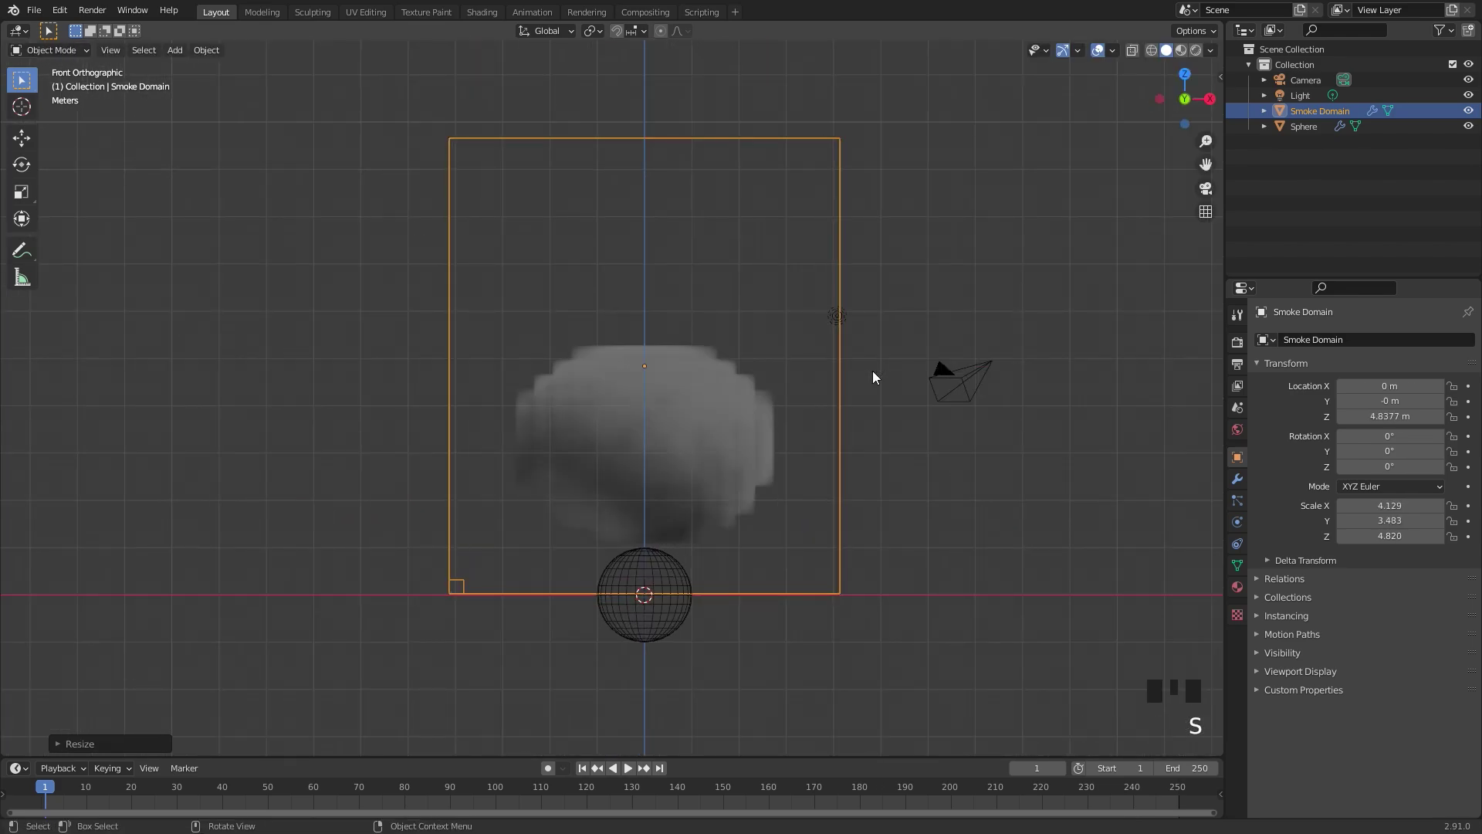
{"action": "left_click", "coordinate": [683, 571]}
{"action": "key", "text": "s"}
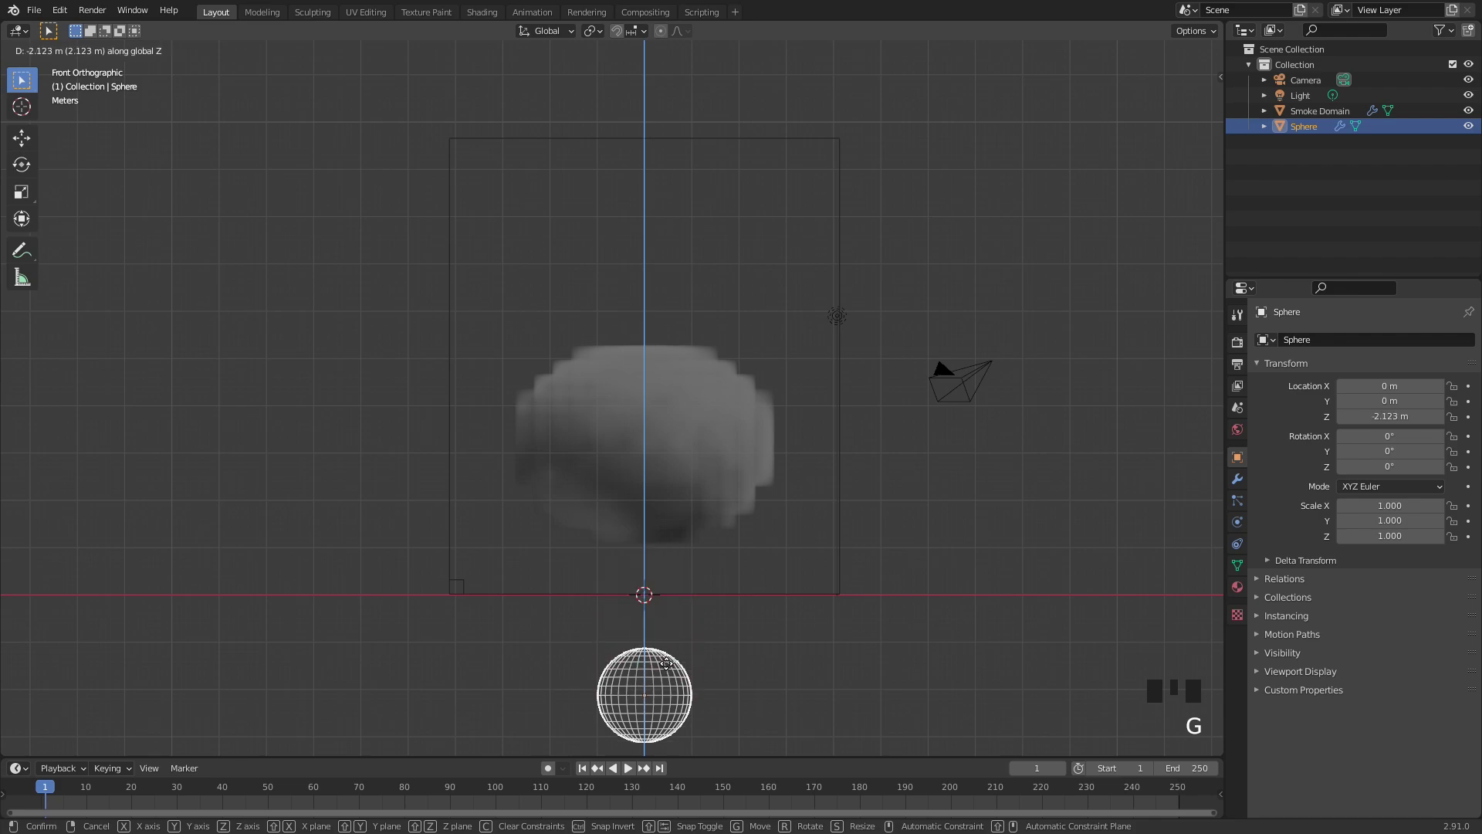
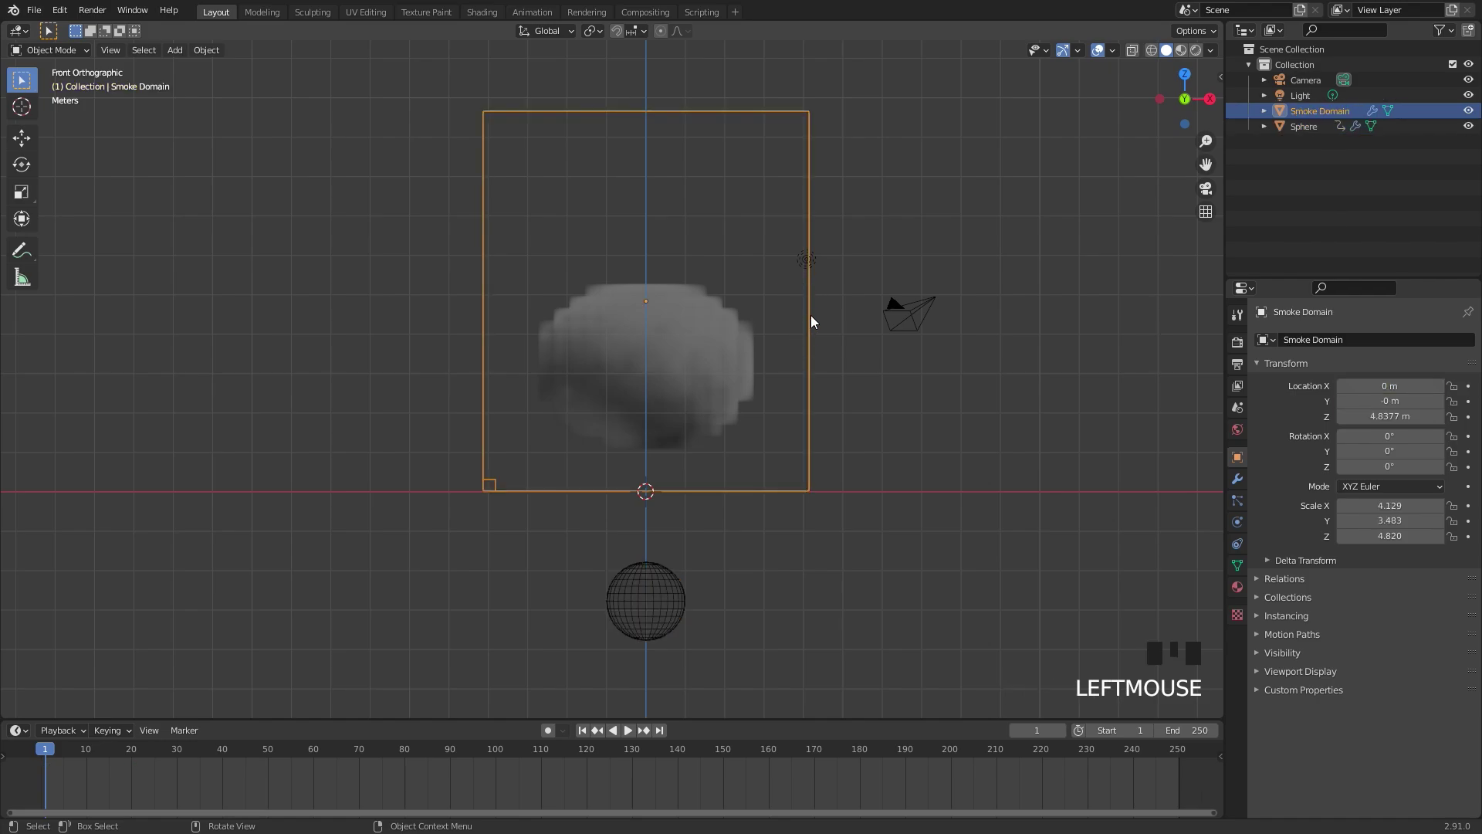
Show the smoke domain's Physics properties with its fluid domain settings
{"action": "left_click", "coordinate": [1244, 523]}
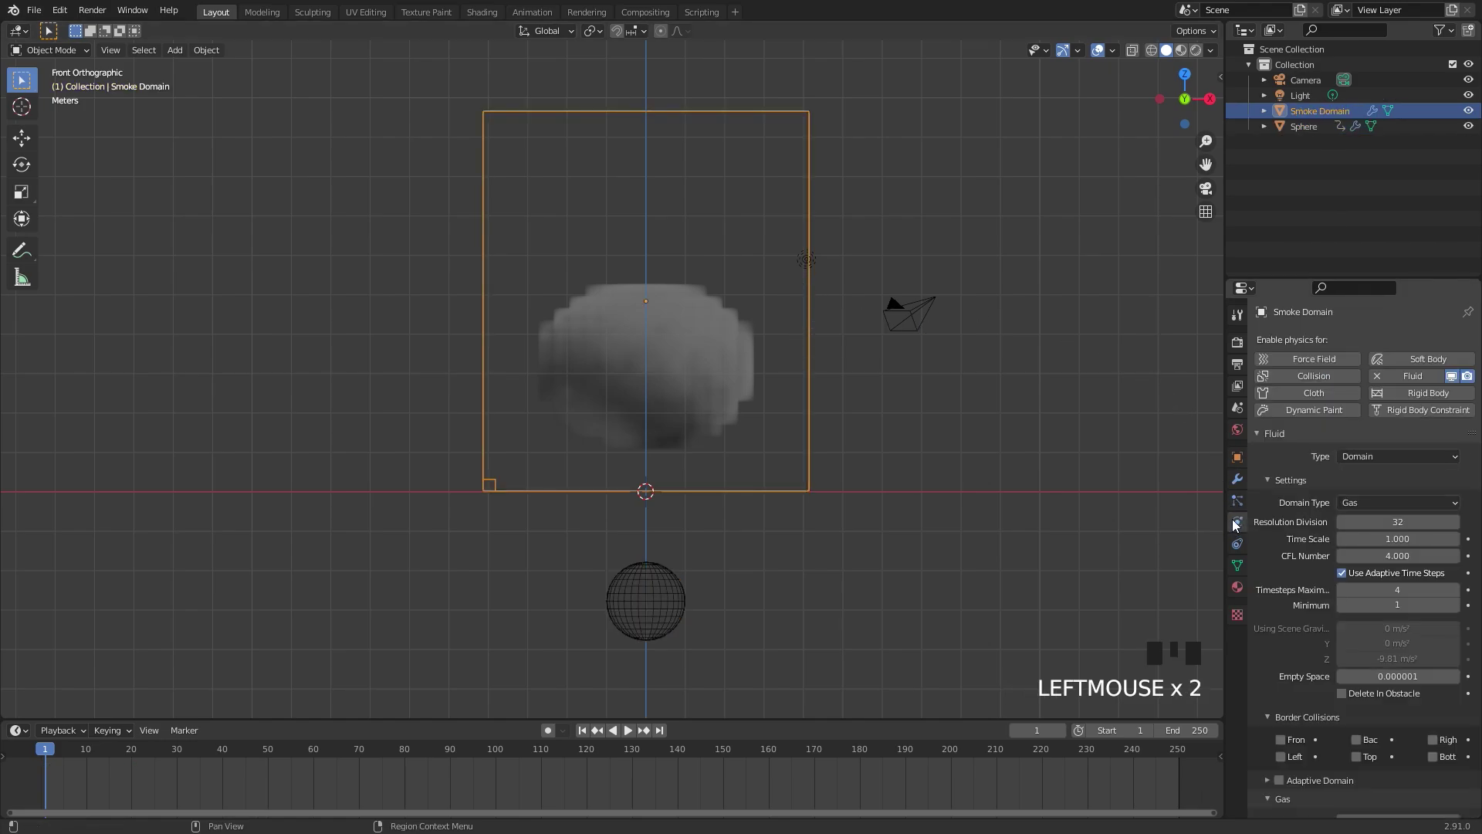
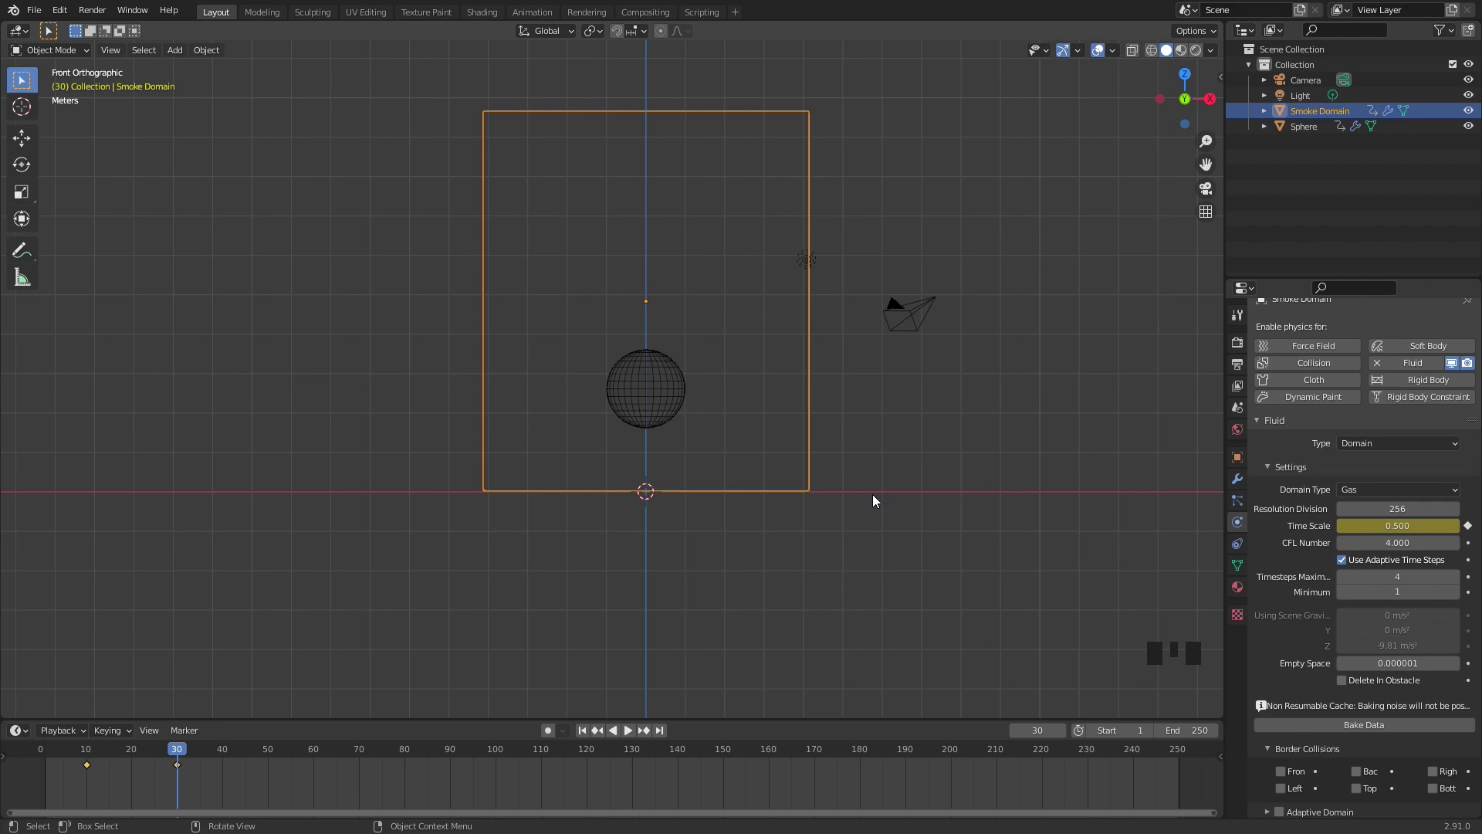
Scroll the domain settings down to the adaptive domain and gas options
{"action": "scroll", "scroll_direction": "down", "scroll_amount": 3}
{"action": "scroll", "scroll_direction": "down", "scroll_amount": 3}
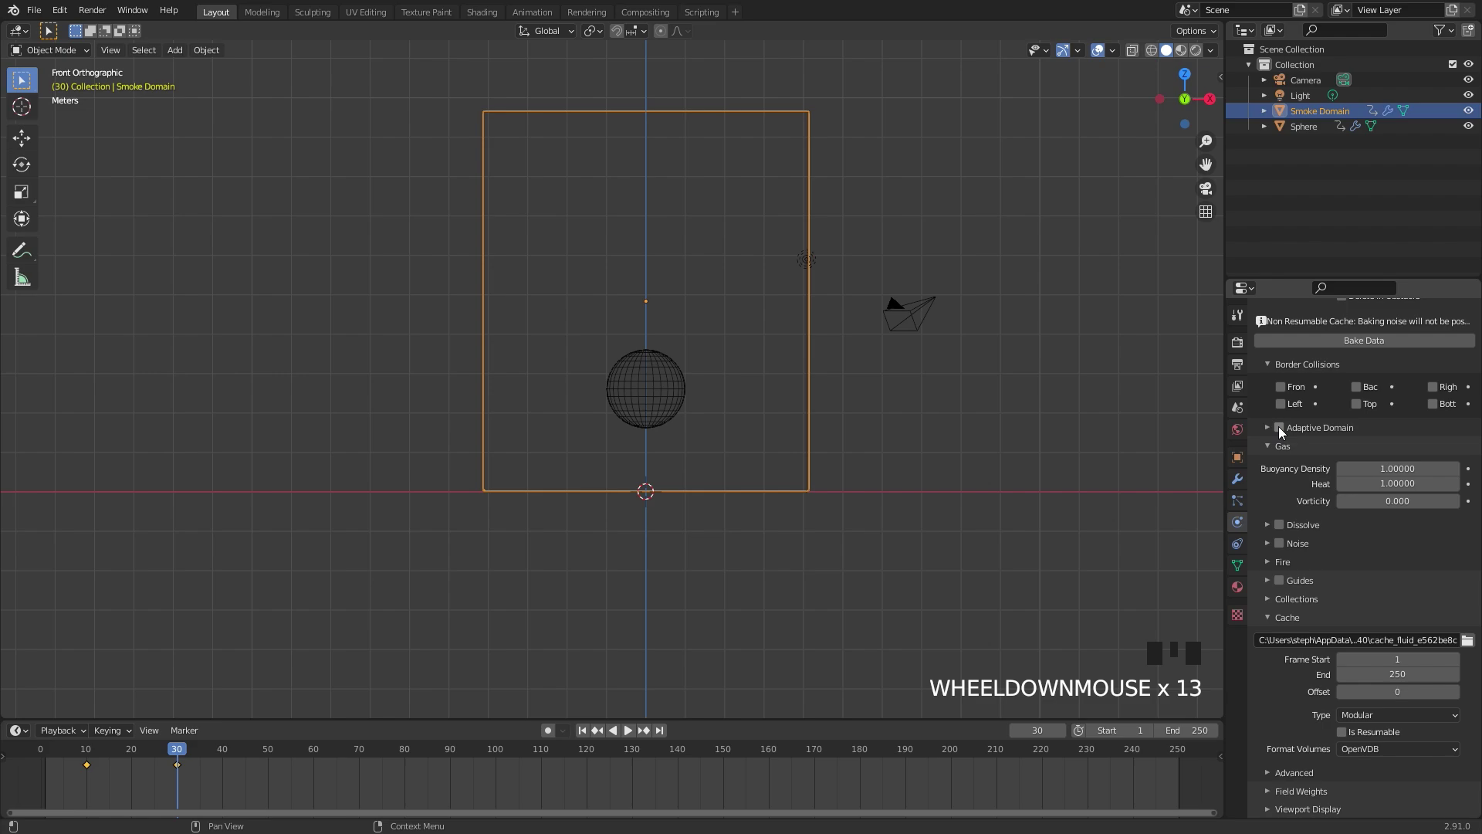
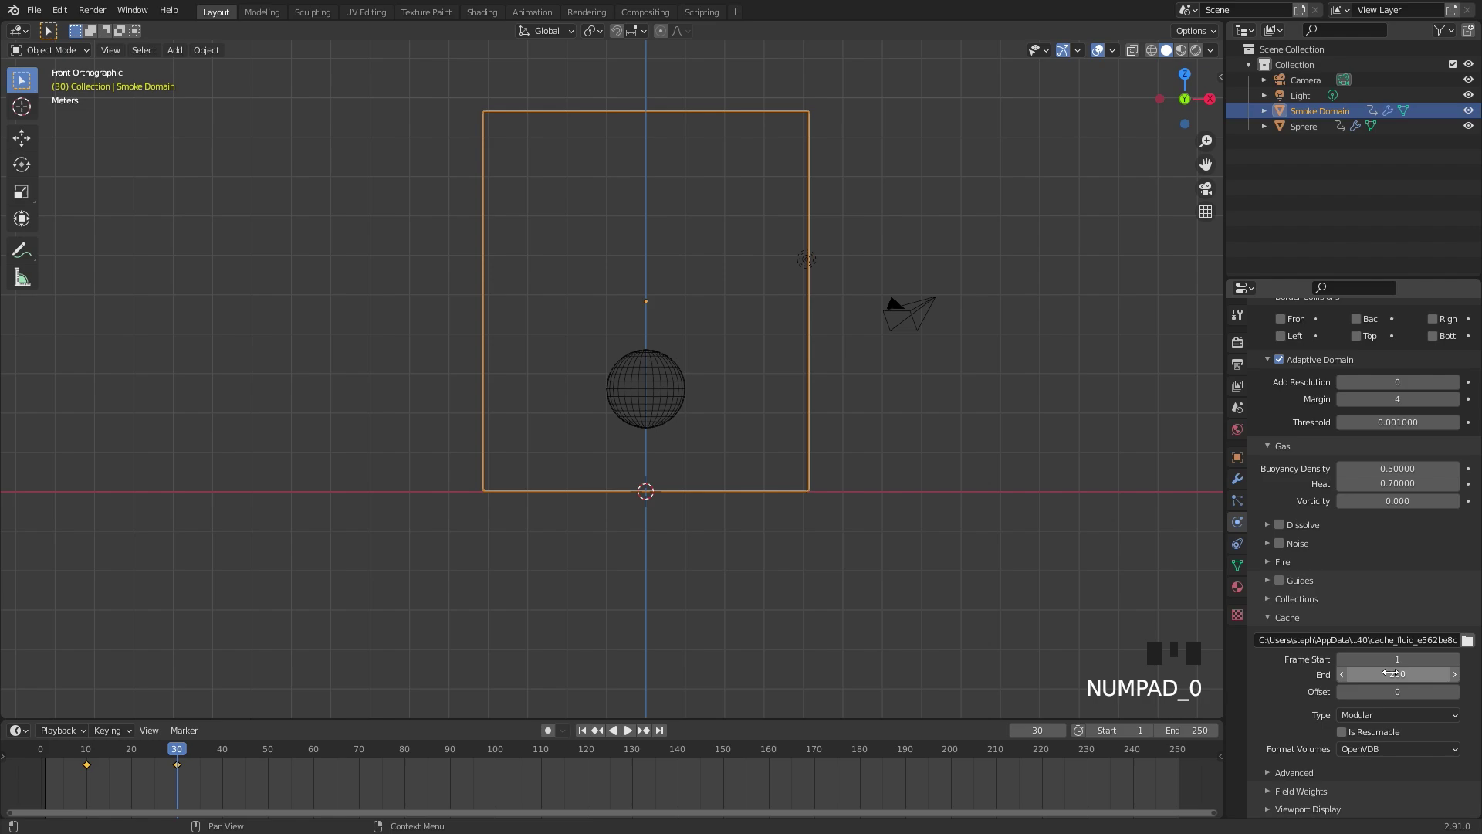
Keyframe the sphere's Use Flow on at frame 20 and off at frame 21
{"action": "left_click", "coordinate": [1351, 731]}
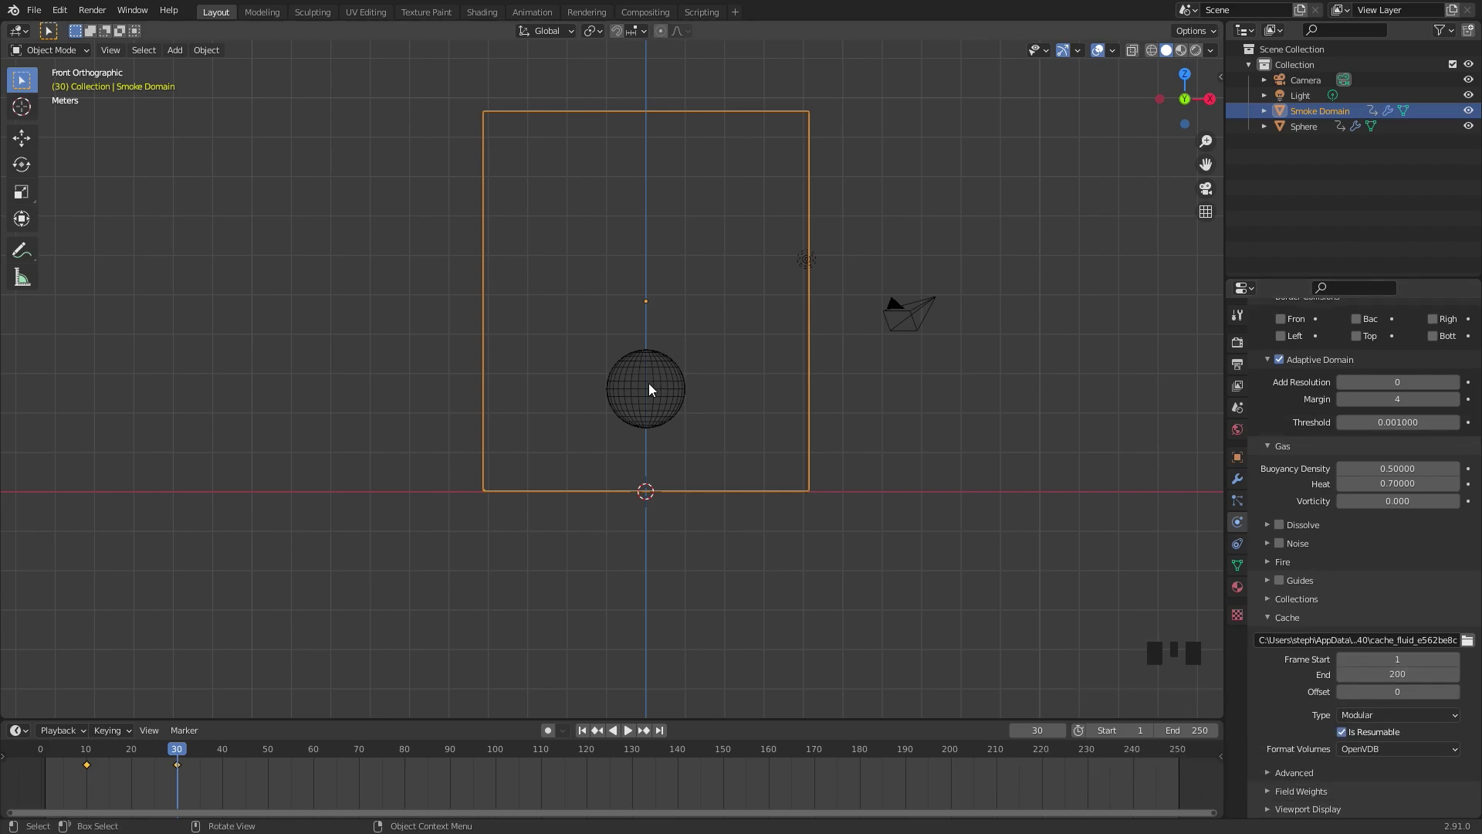
{"action": "left_click", "coordinate": [653, 387]}
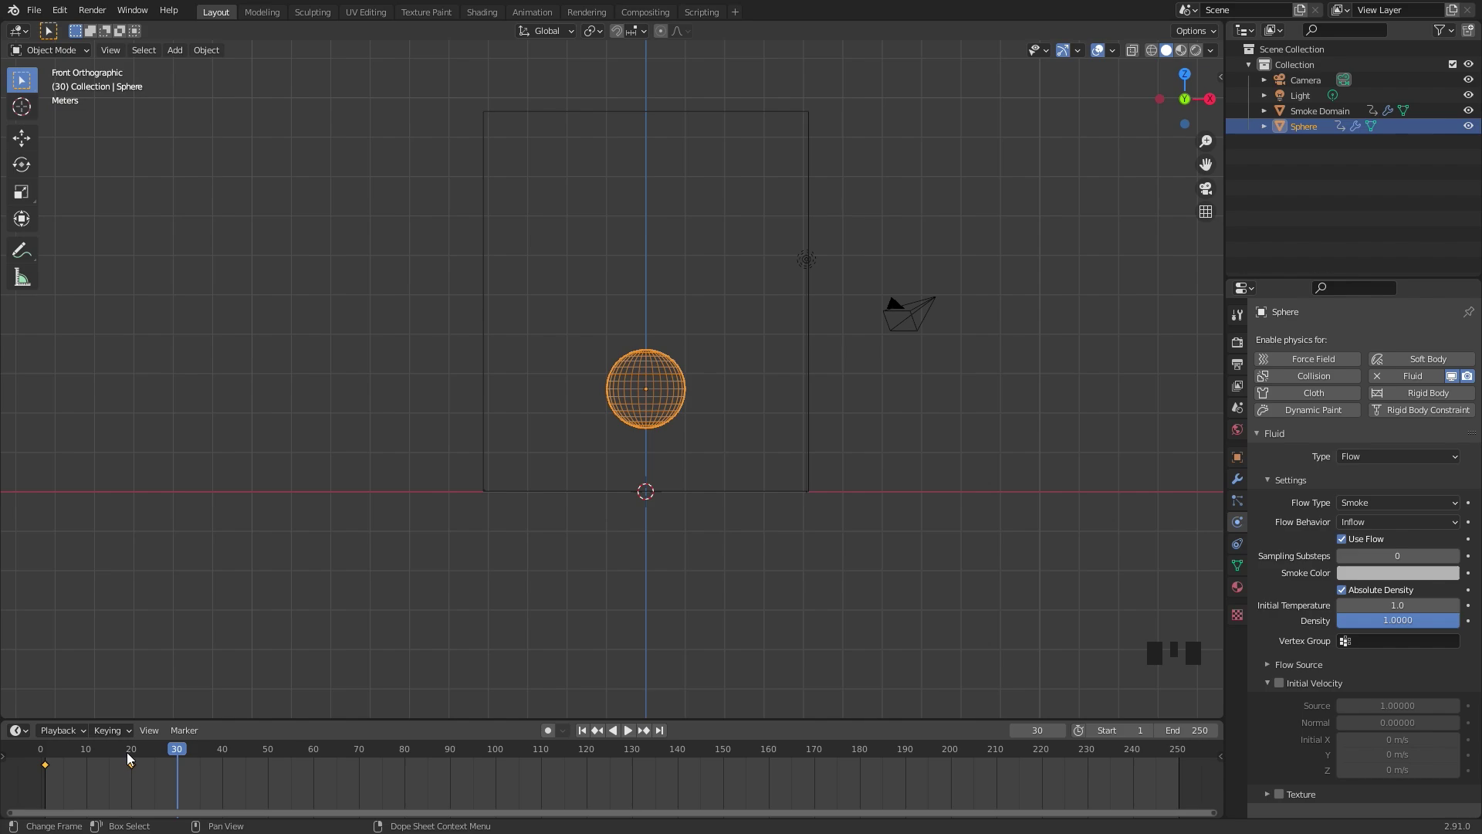
{"action": "left_click_drag", "start_coordinate": [135, 750], "coordinate": [1471, 537]}
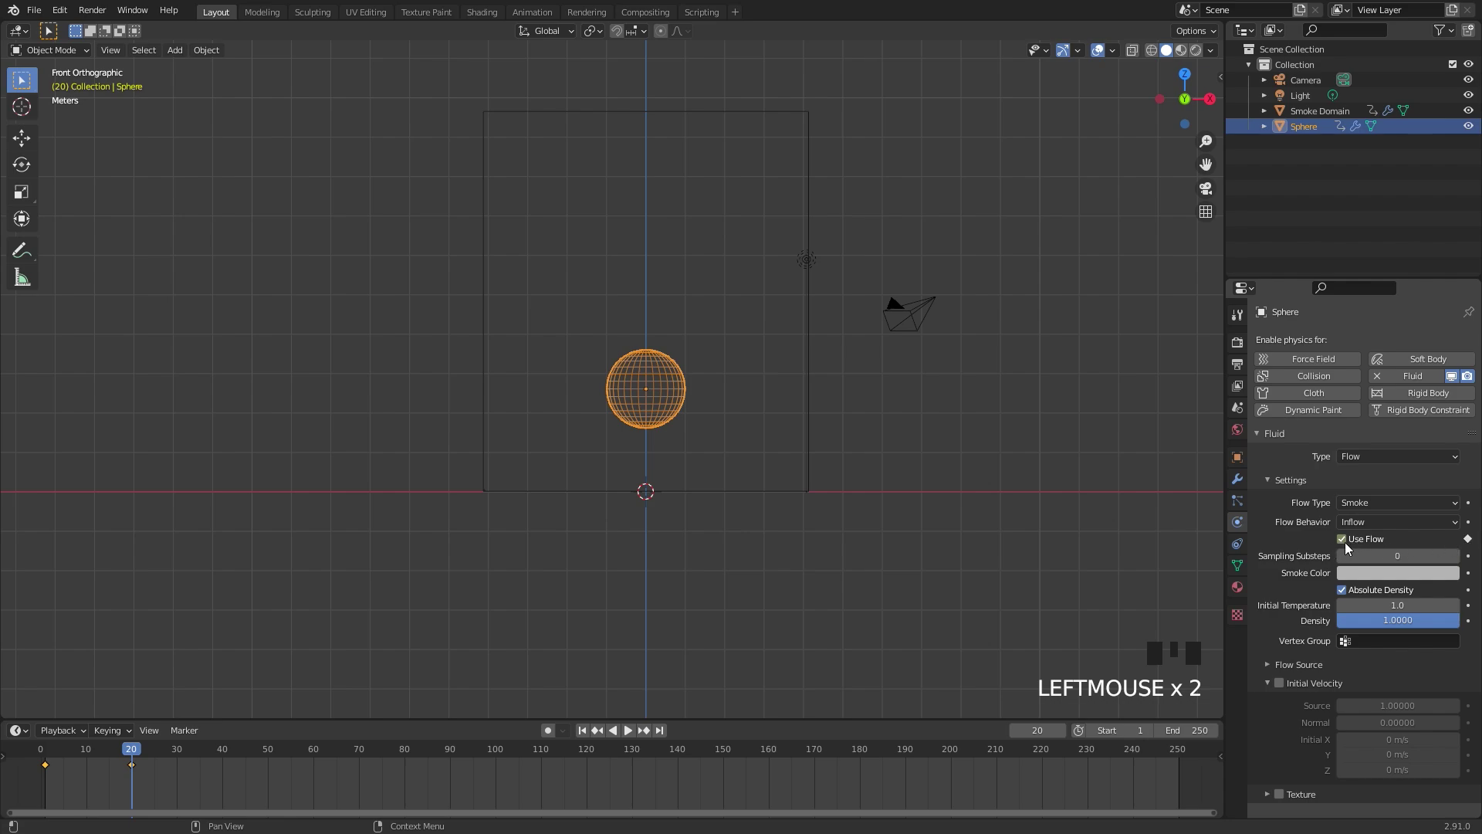
{"action": "key", "text": "Right"}
{"action": "left_click", "coordinate": [1347, 542]}
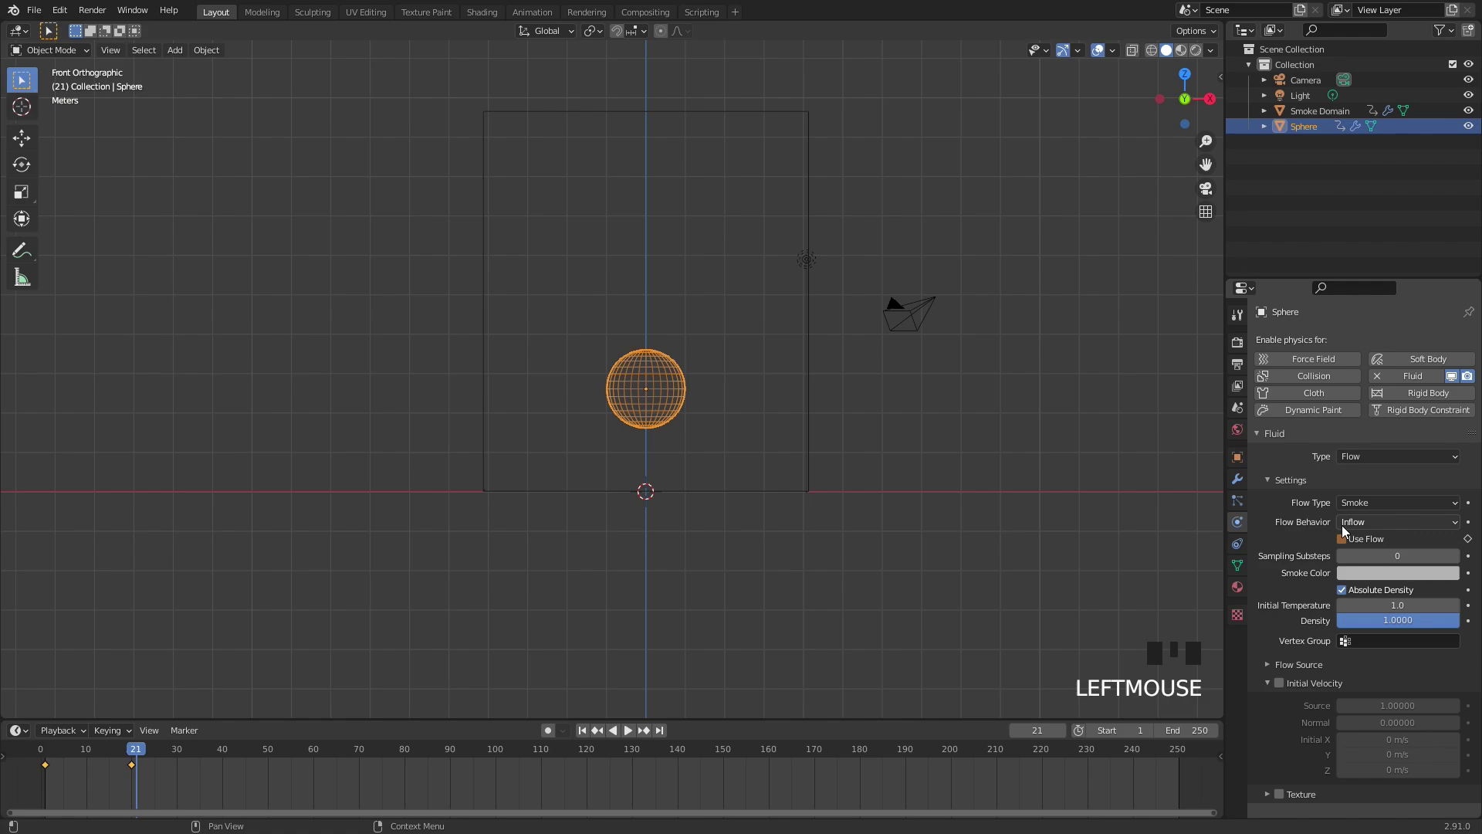
{"action": "key", "text": "ctrl+z"}
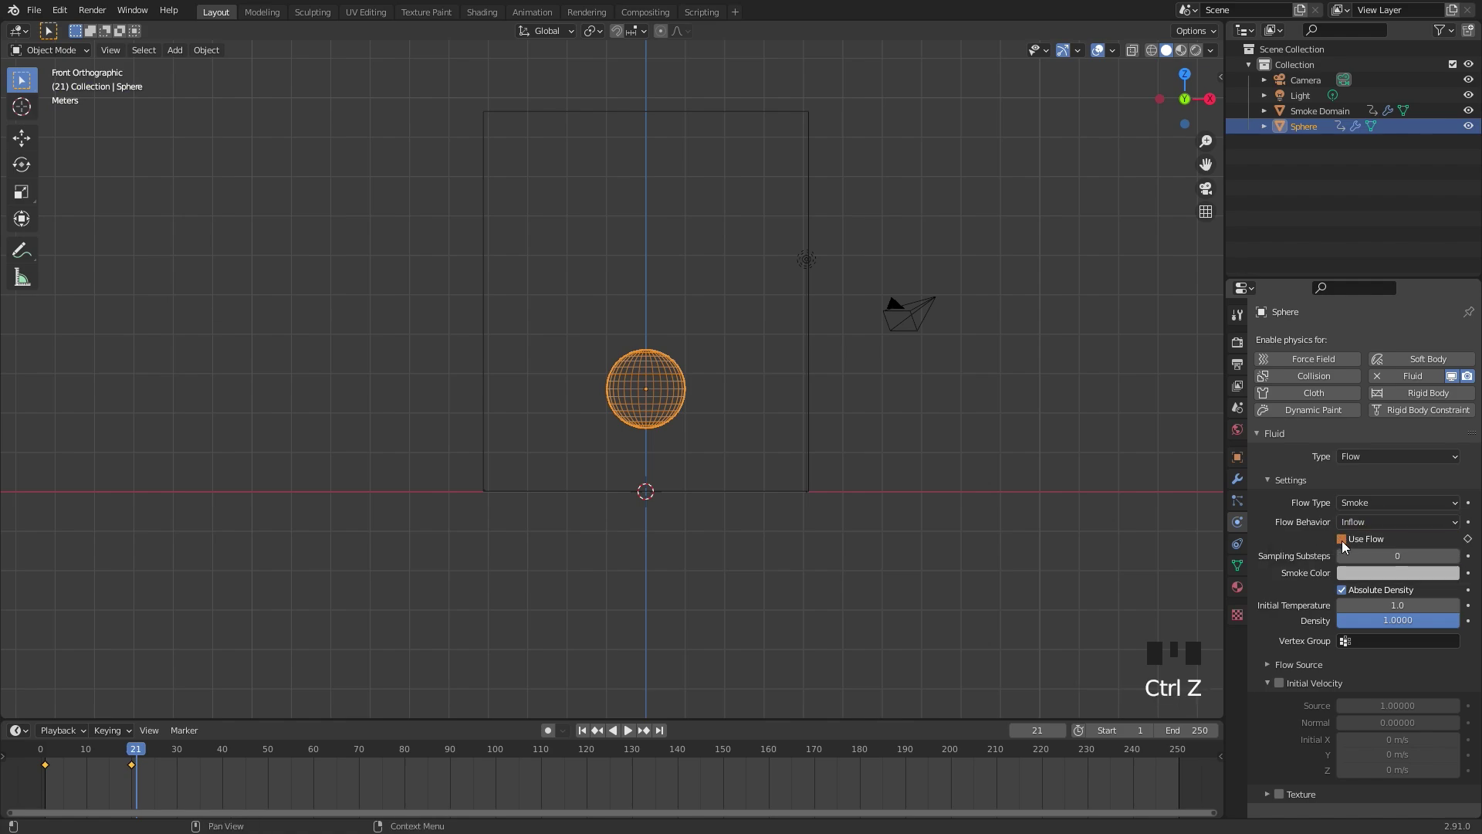
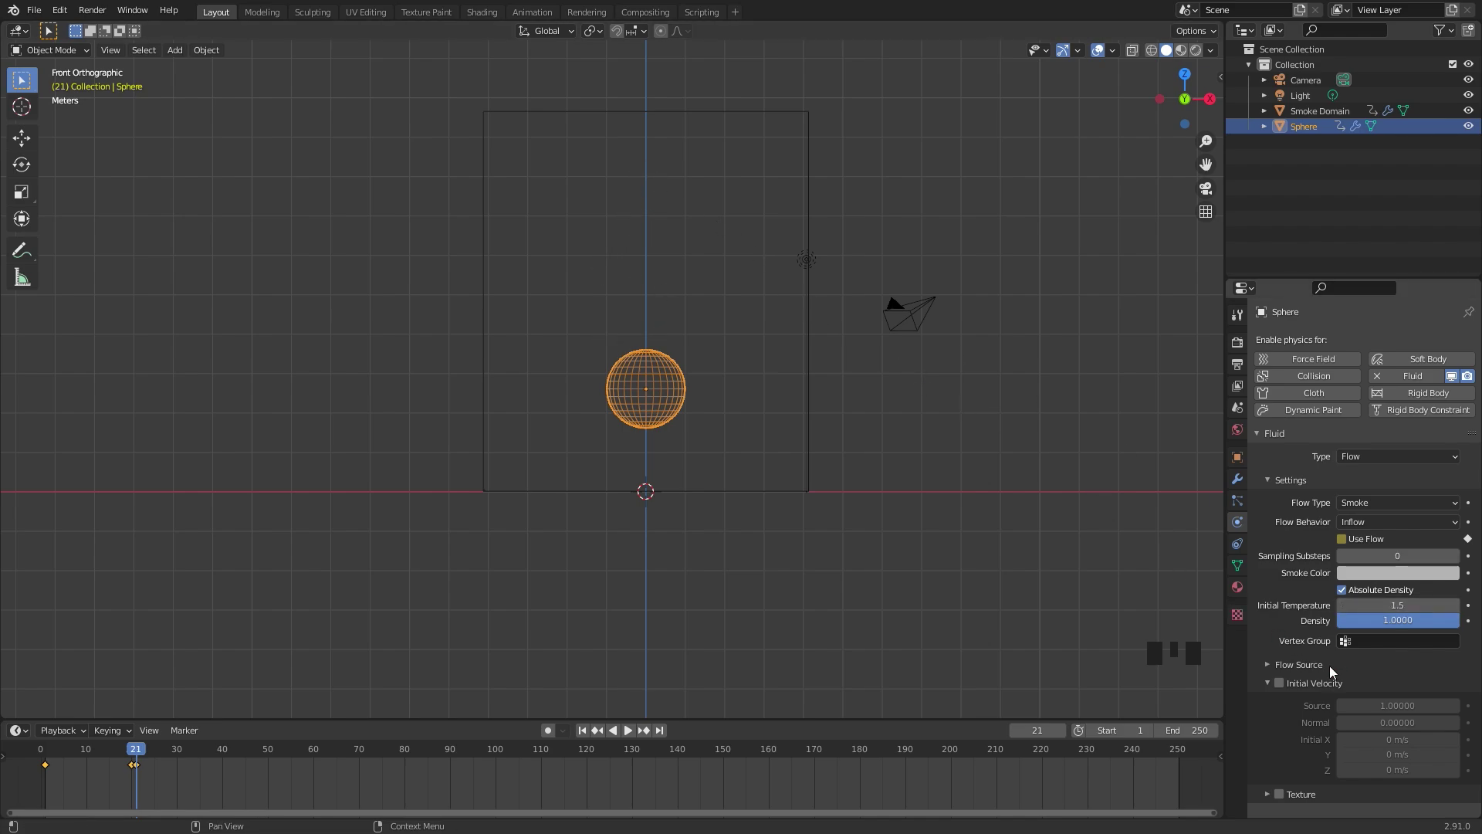
Set the sphere flow's volume emission to 1
{"action": "left_click_drag", "start_coordinate": [1295, 662], "coordinate": [1116, 619]}
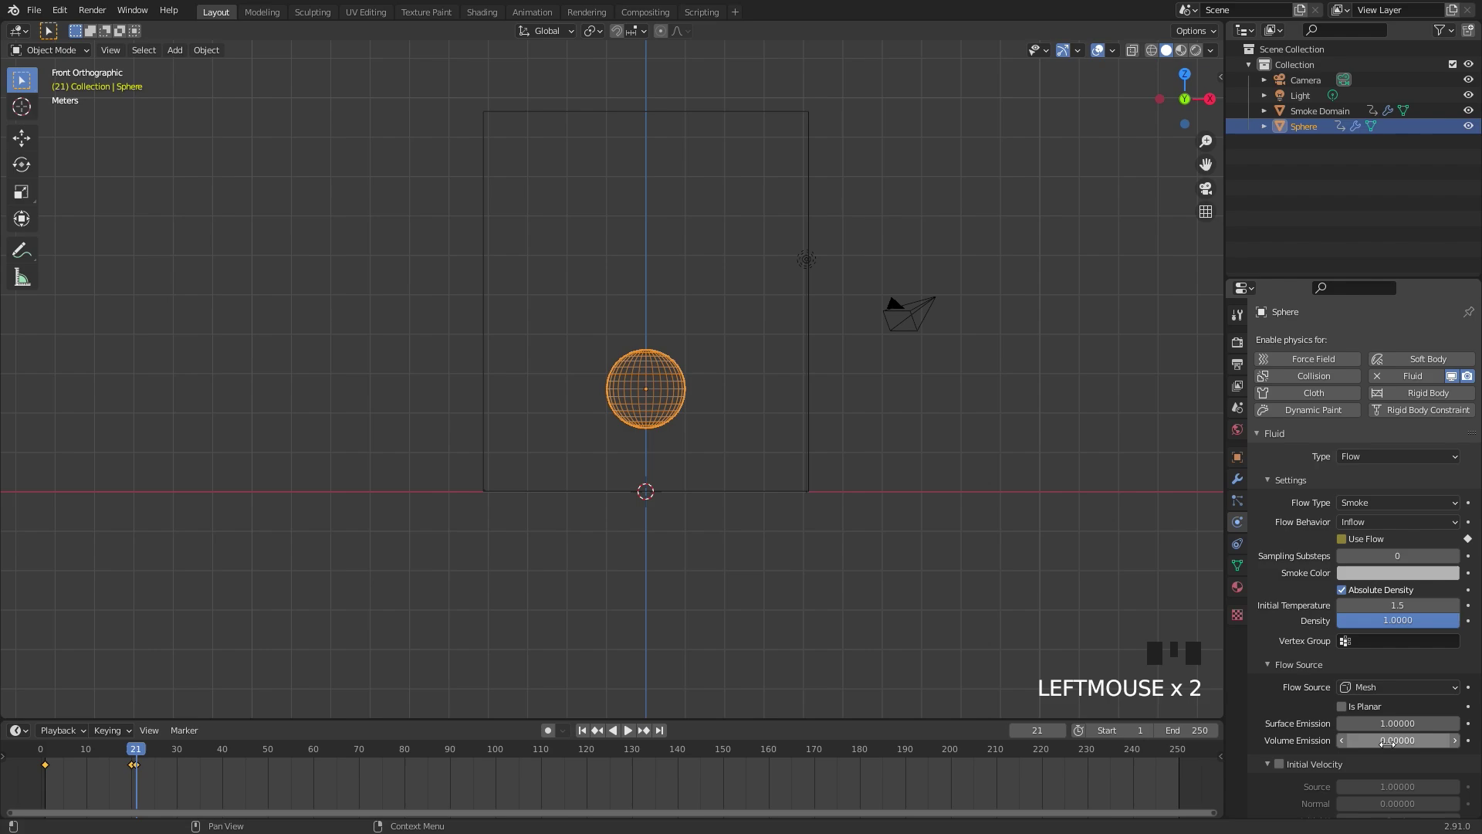
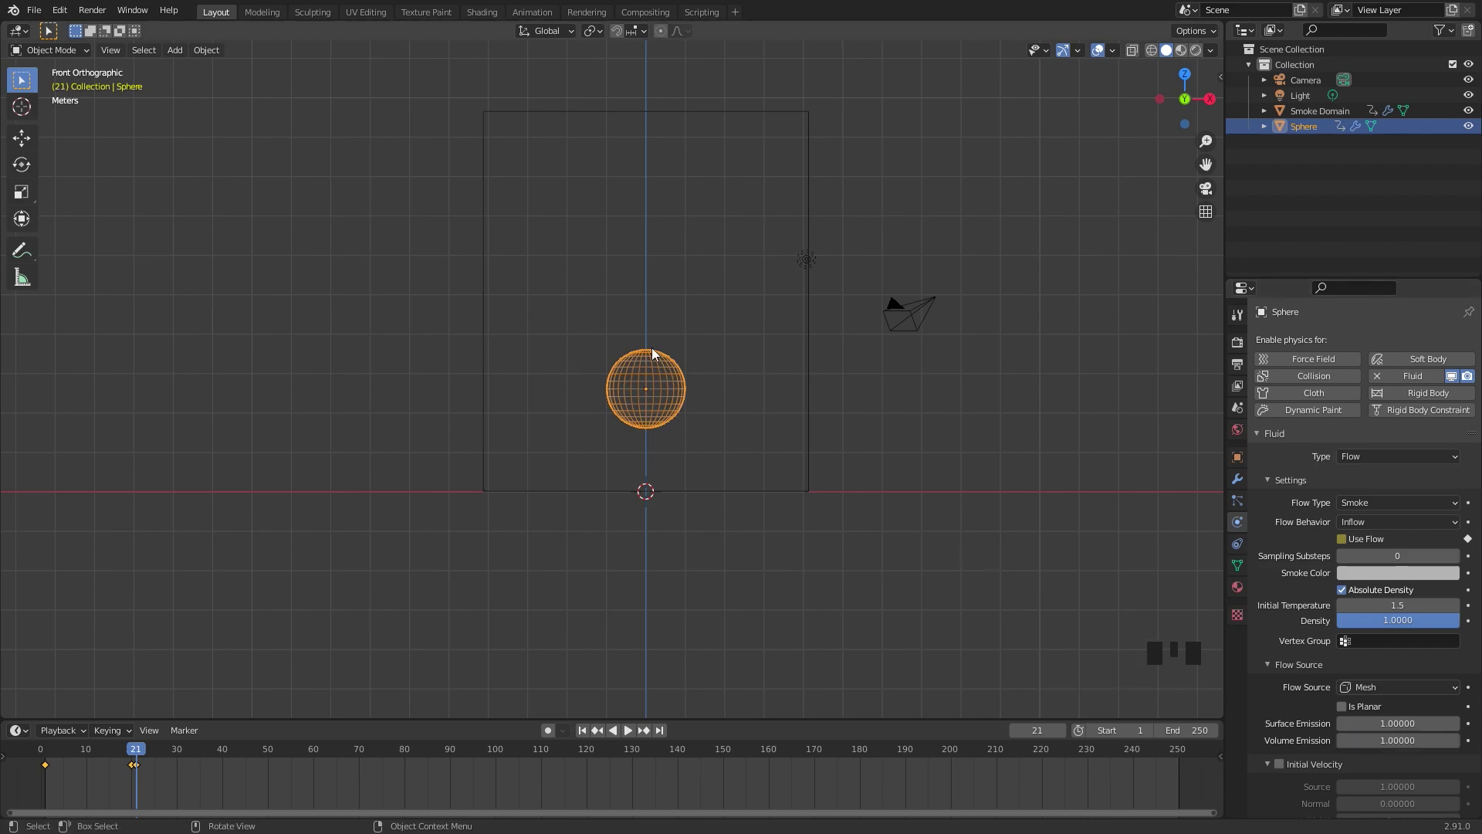
{"action": "scroll", "scroll_direction": "down", "scroll_amount": 3}
{"action": "left_click", "coordinate": [1284, 703]}
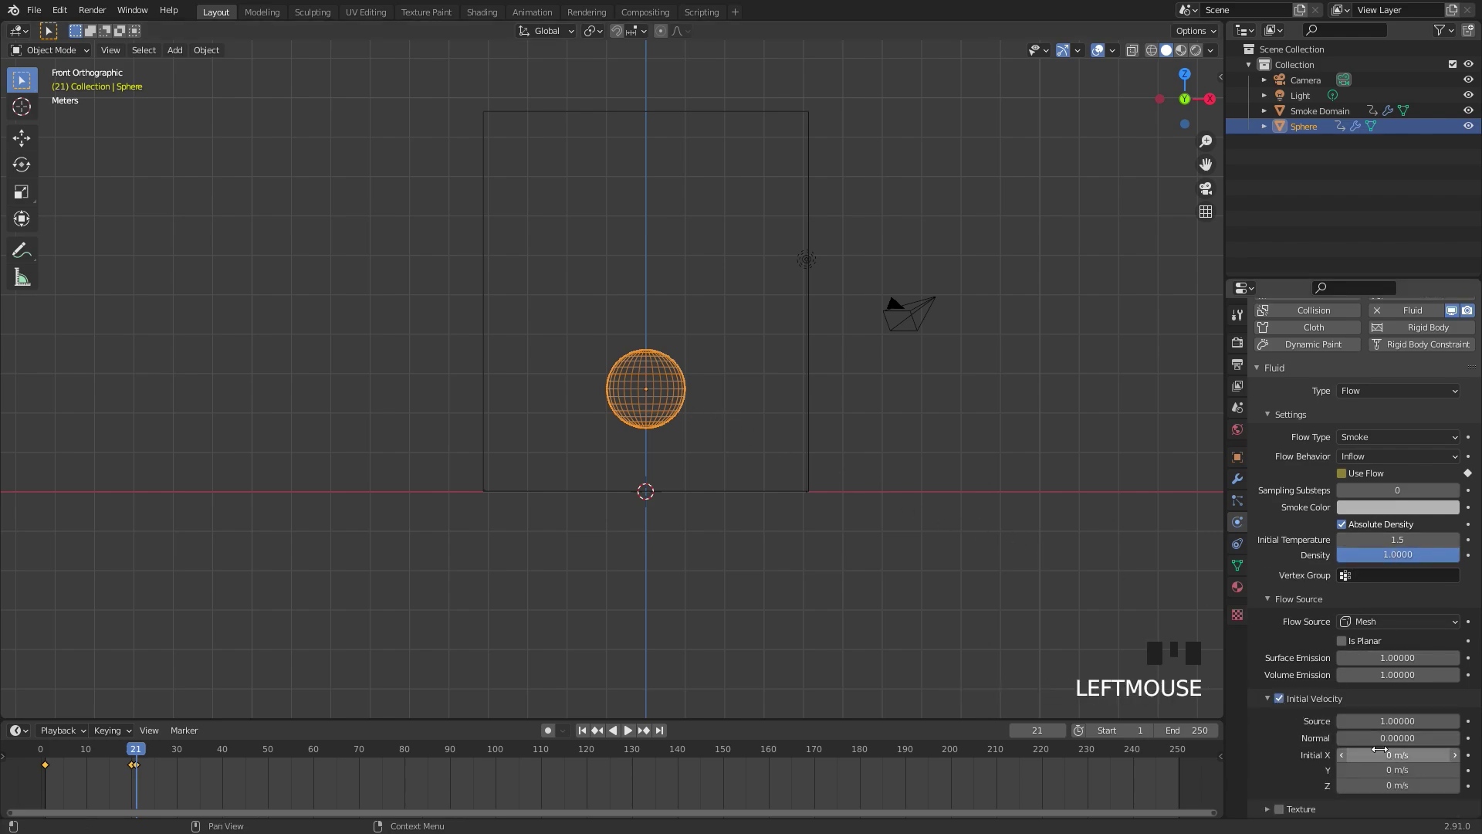
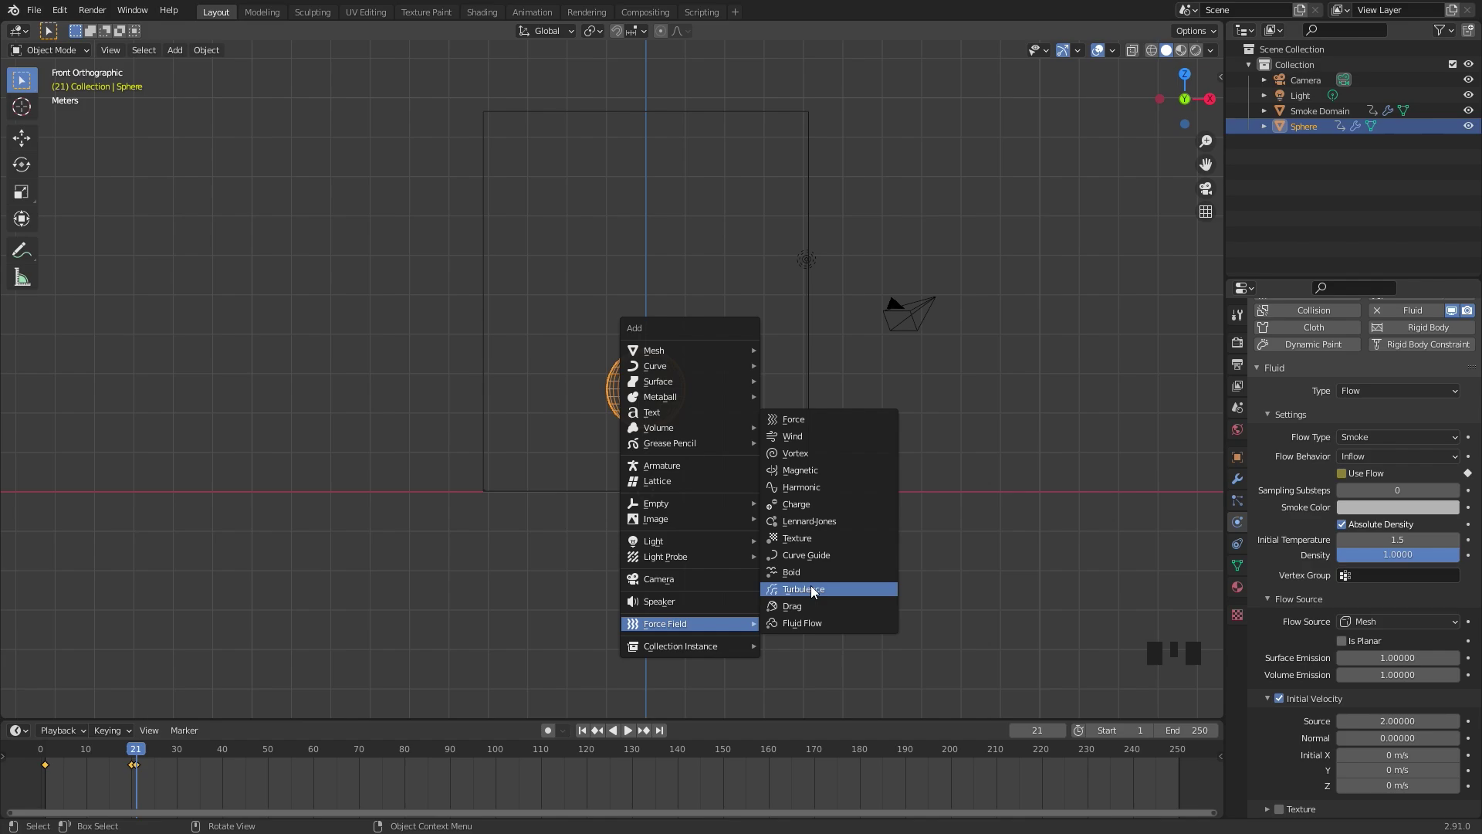
Move the turbulence force field up above the sphere along Z
{"action": "key", "text": "g"}
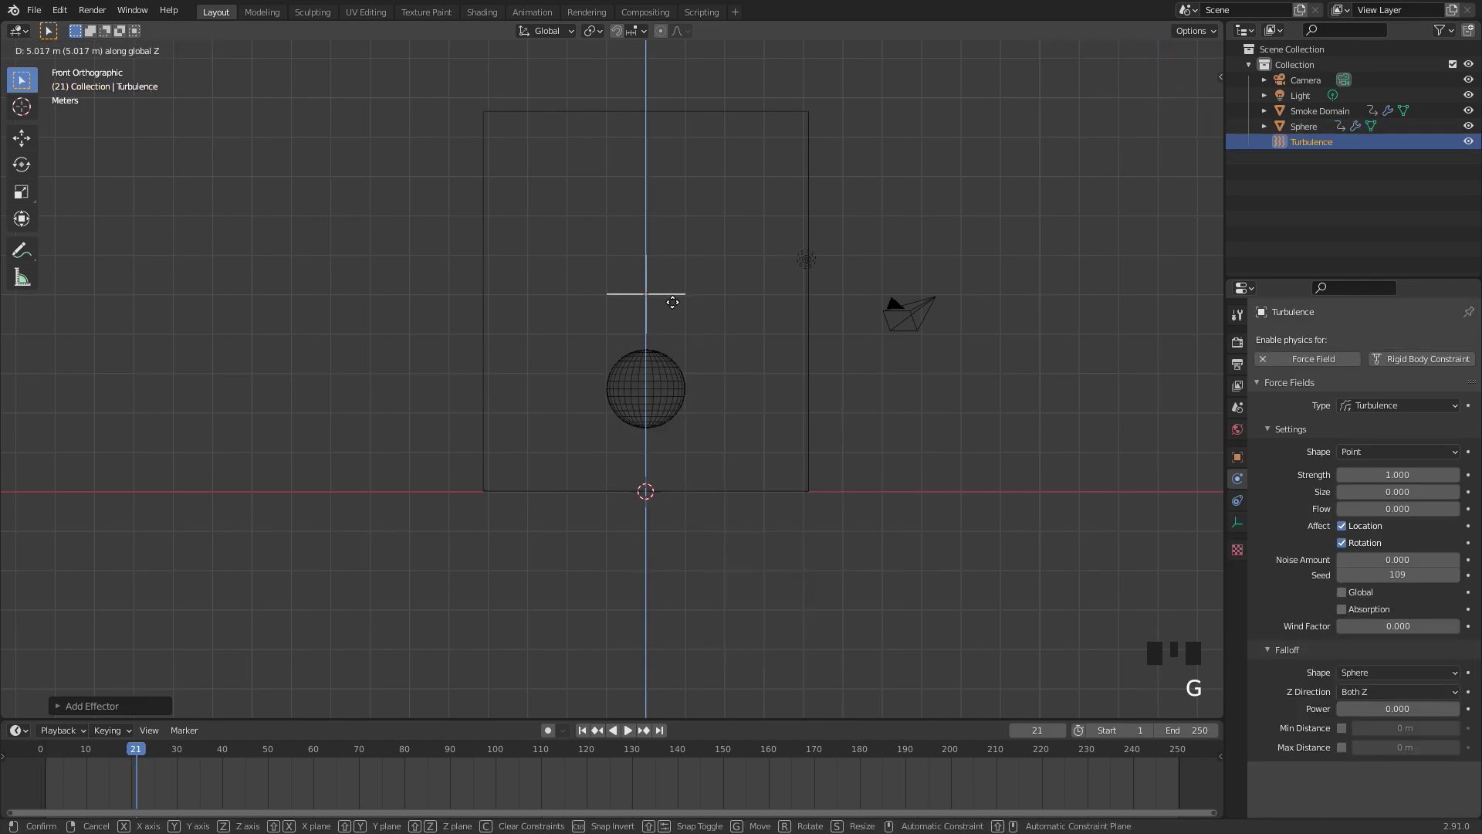
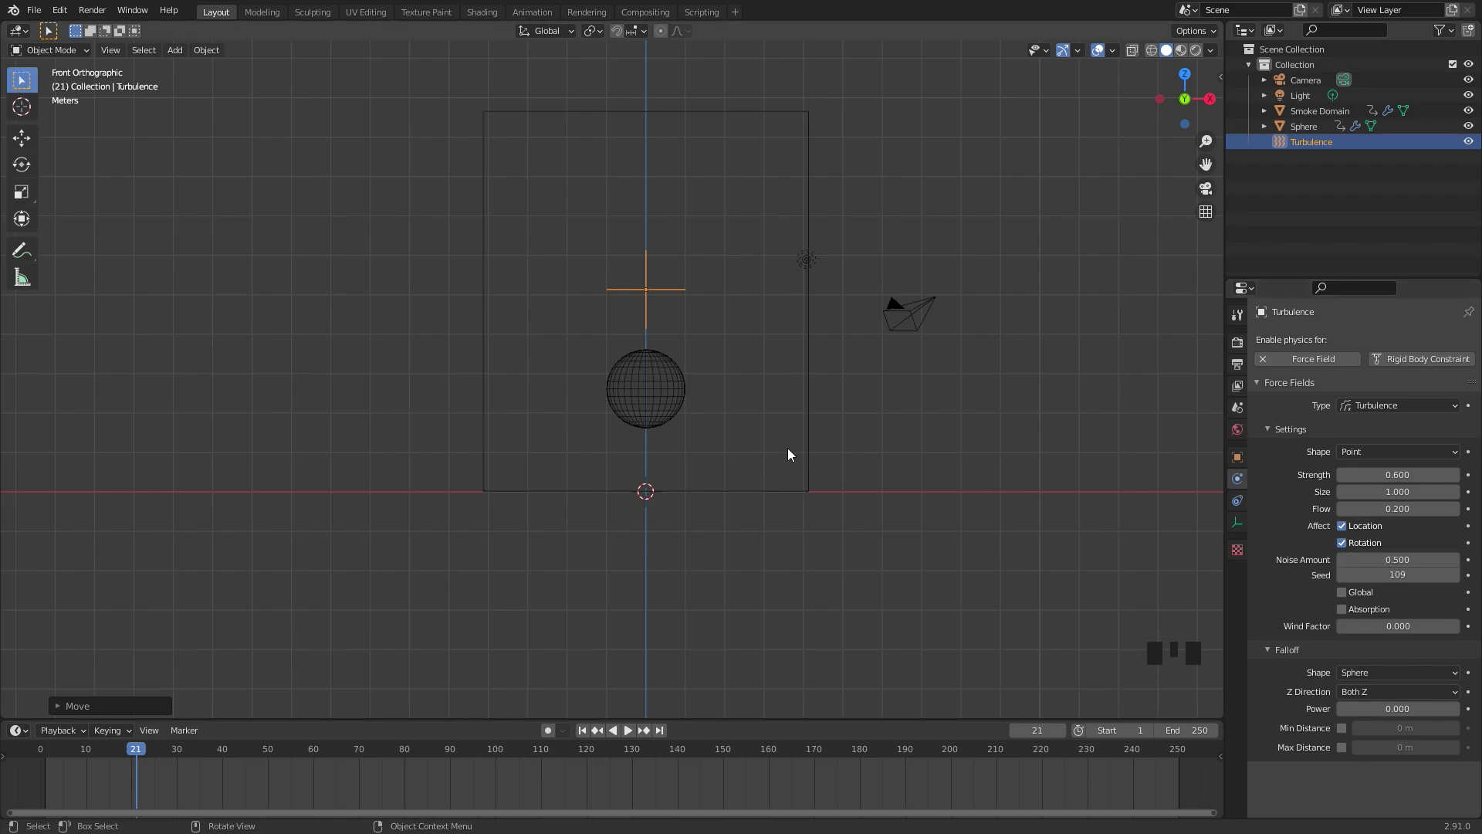
Stretch the smoke domain taller along Z and save the blend file
{"action": "left_click", "coordinate": [812, 316]}
{"action": "left_click", "coordinate": [818, 314]}
{"action": "left_click_drag", "start_coordinate": [924, 340], "coordinate": [926, 387]}
{"action": "scroll", "scroll_direction": "up", "scroll_amount": 3}
{"action": "key", "text": "s"}
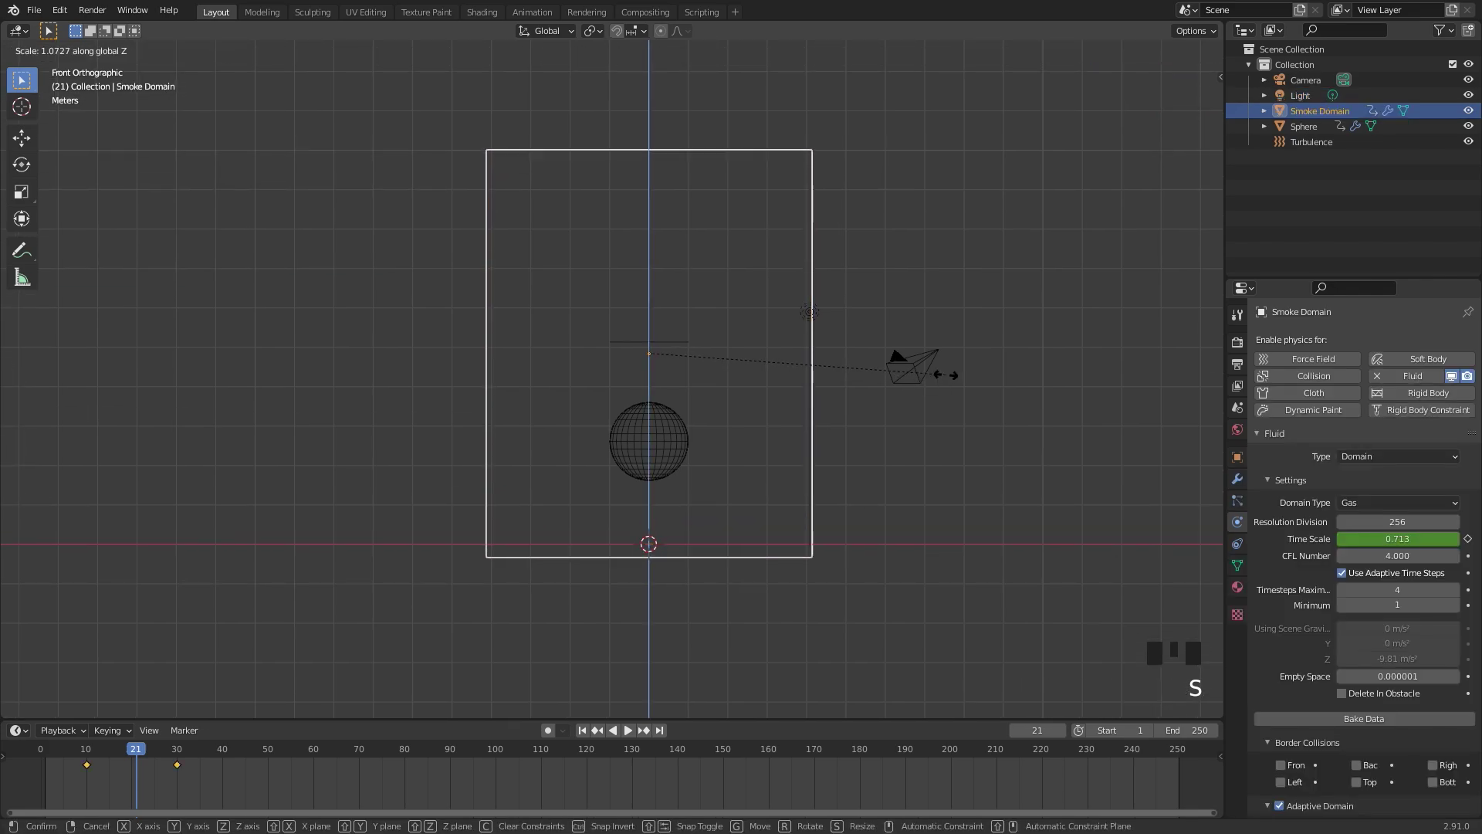
{"action": "key", "text": "g"}
{"action": "key", "text": "s"}
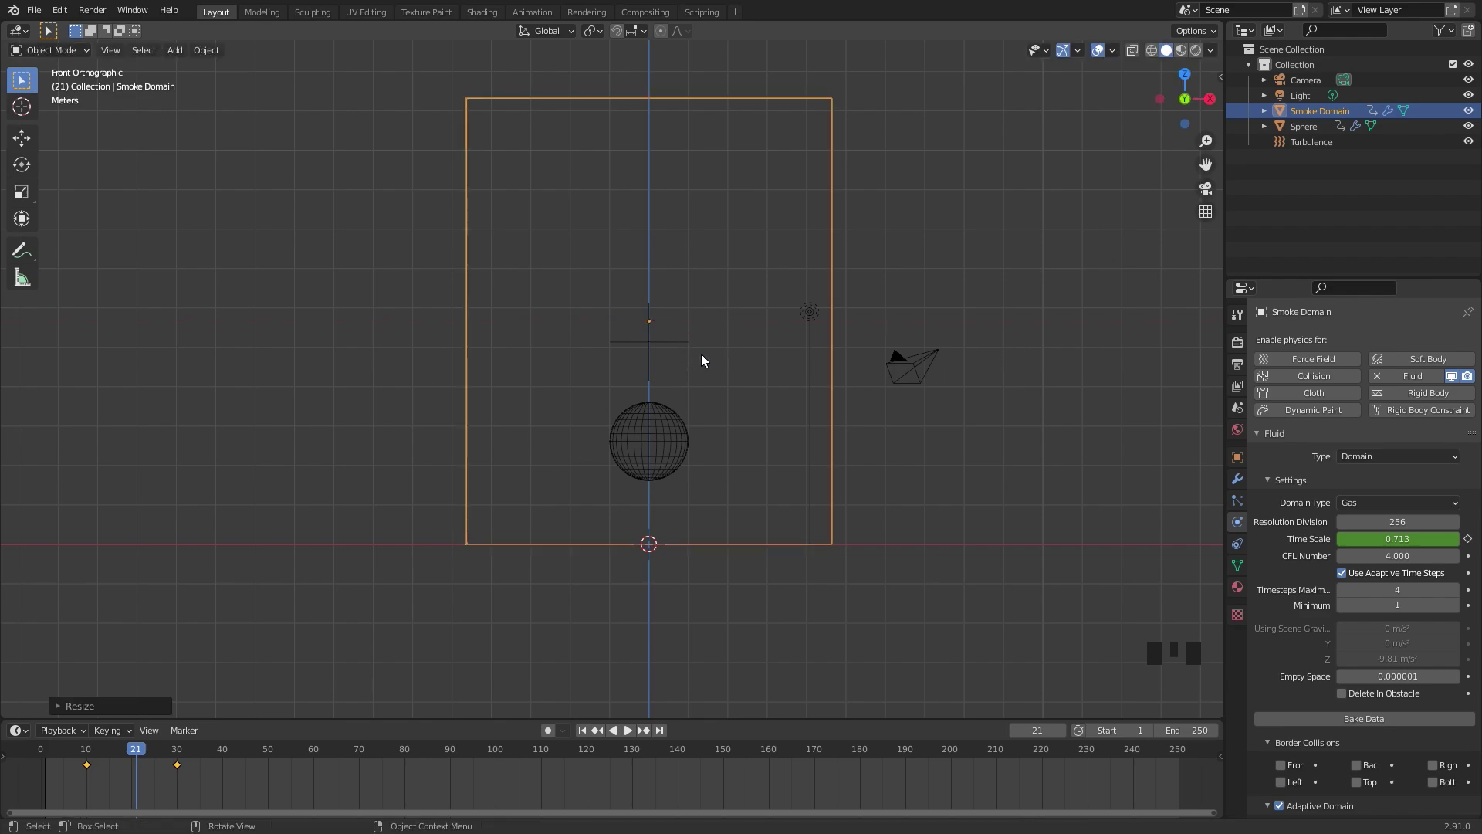
{"action": "key", "text": "ctrl+s"}
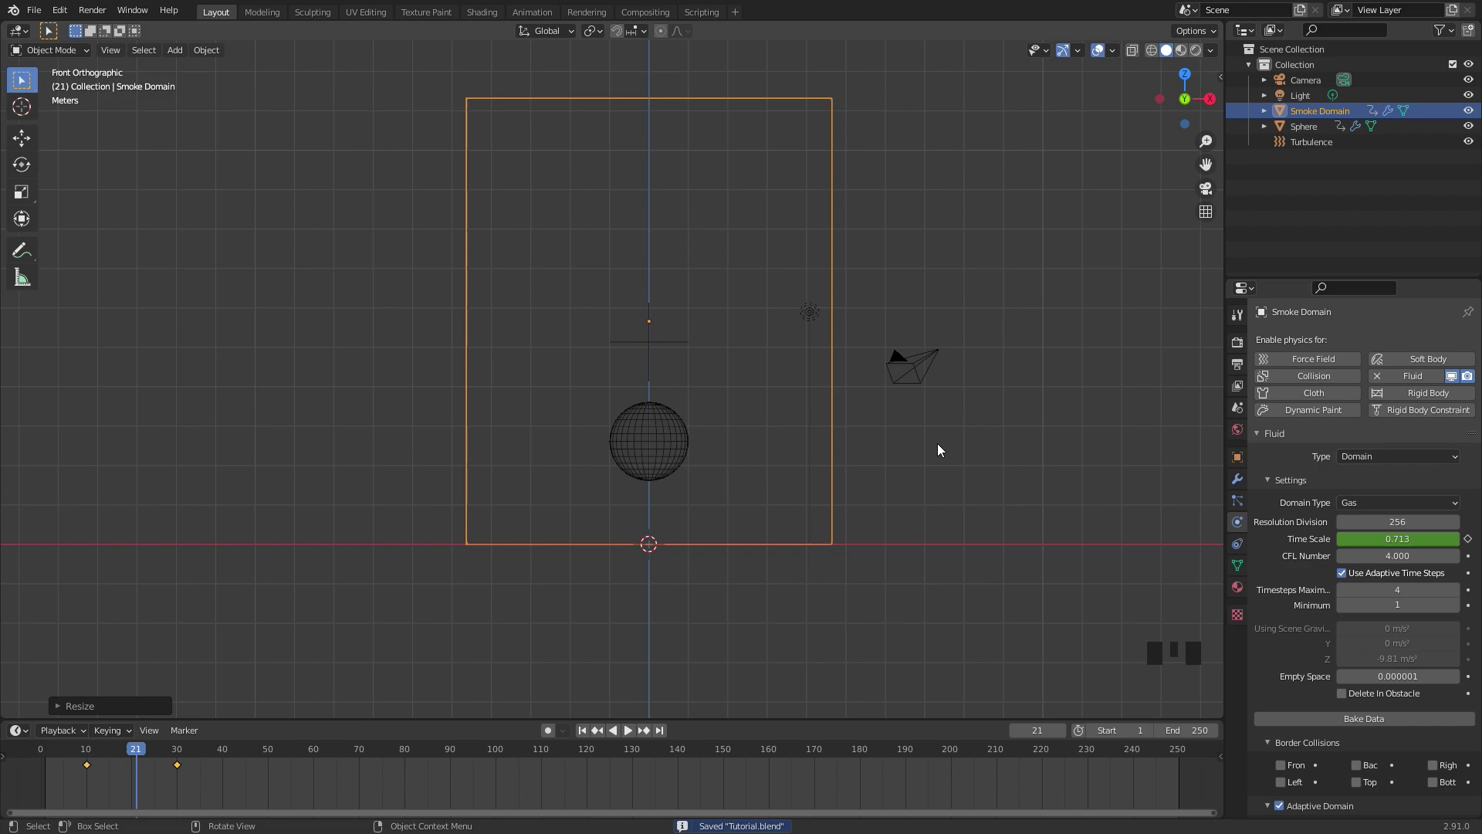
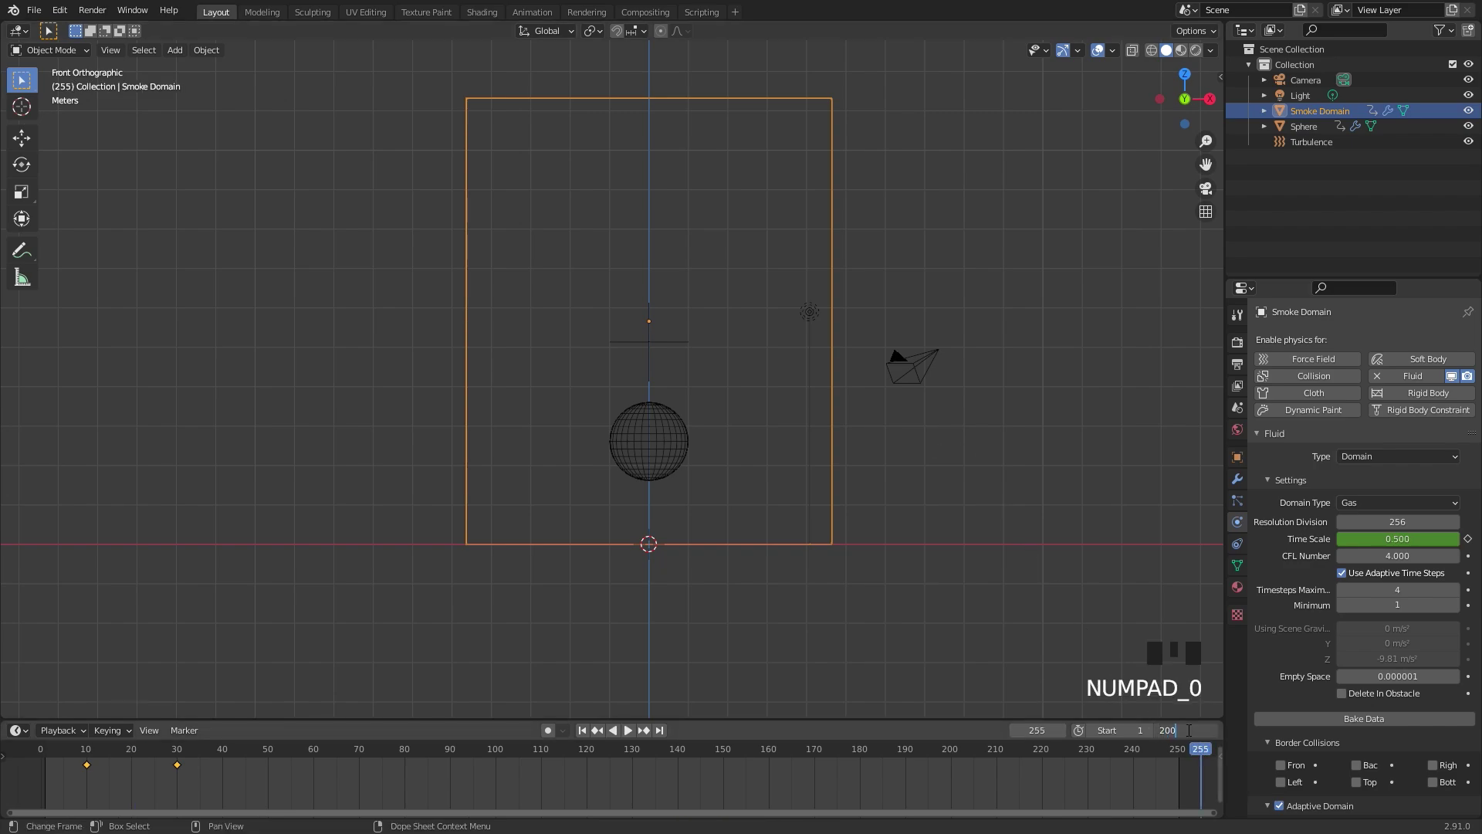
Orbit and zoom the viewport to see the domain and sphere in perspective
{"action": "left_click_drag", "start_coordinate": [588, 732], "coordinate": [1371, 719]}
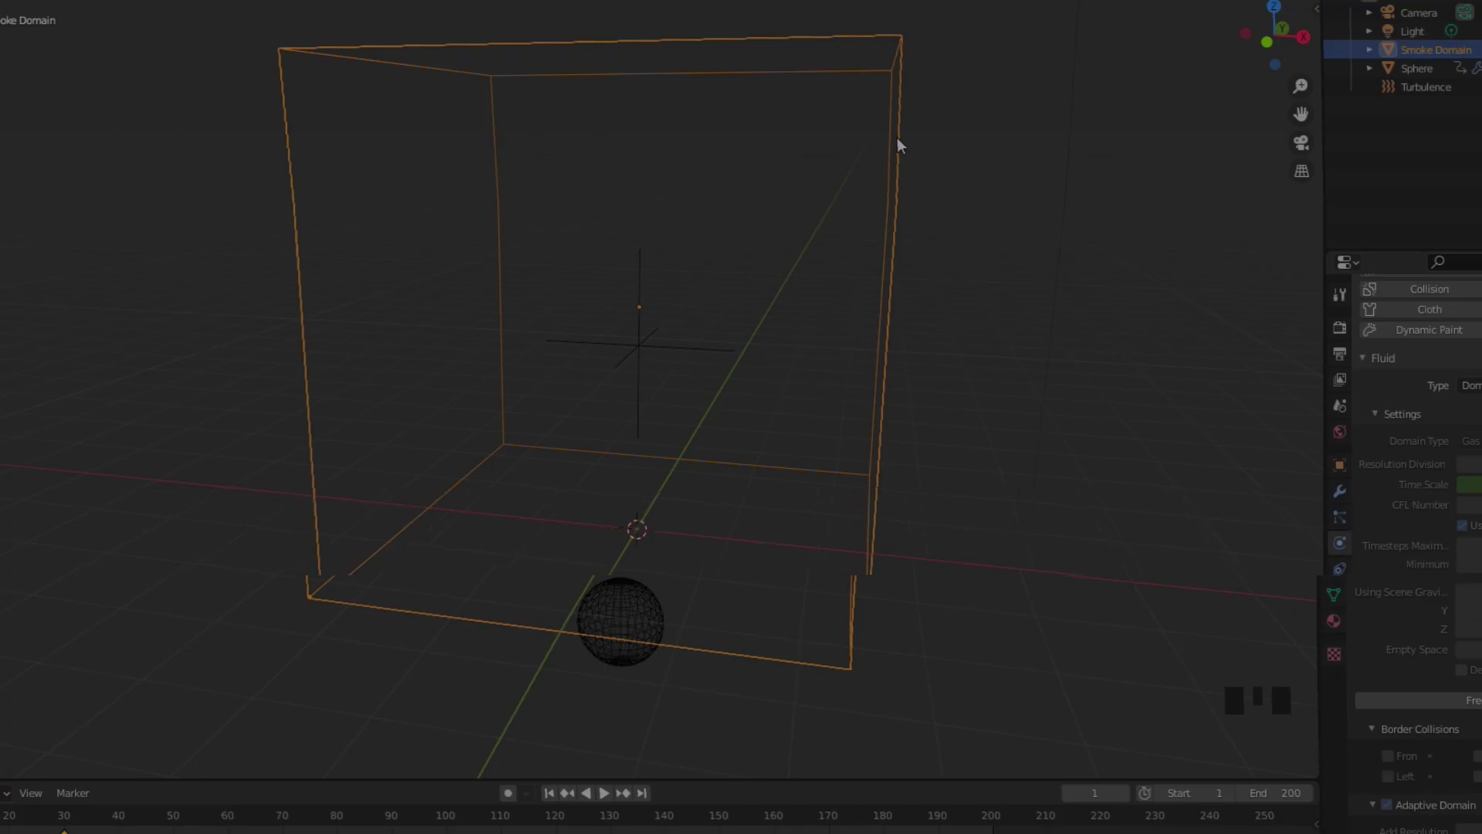
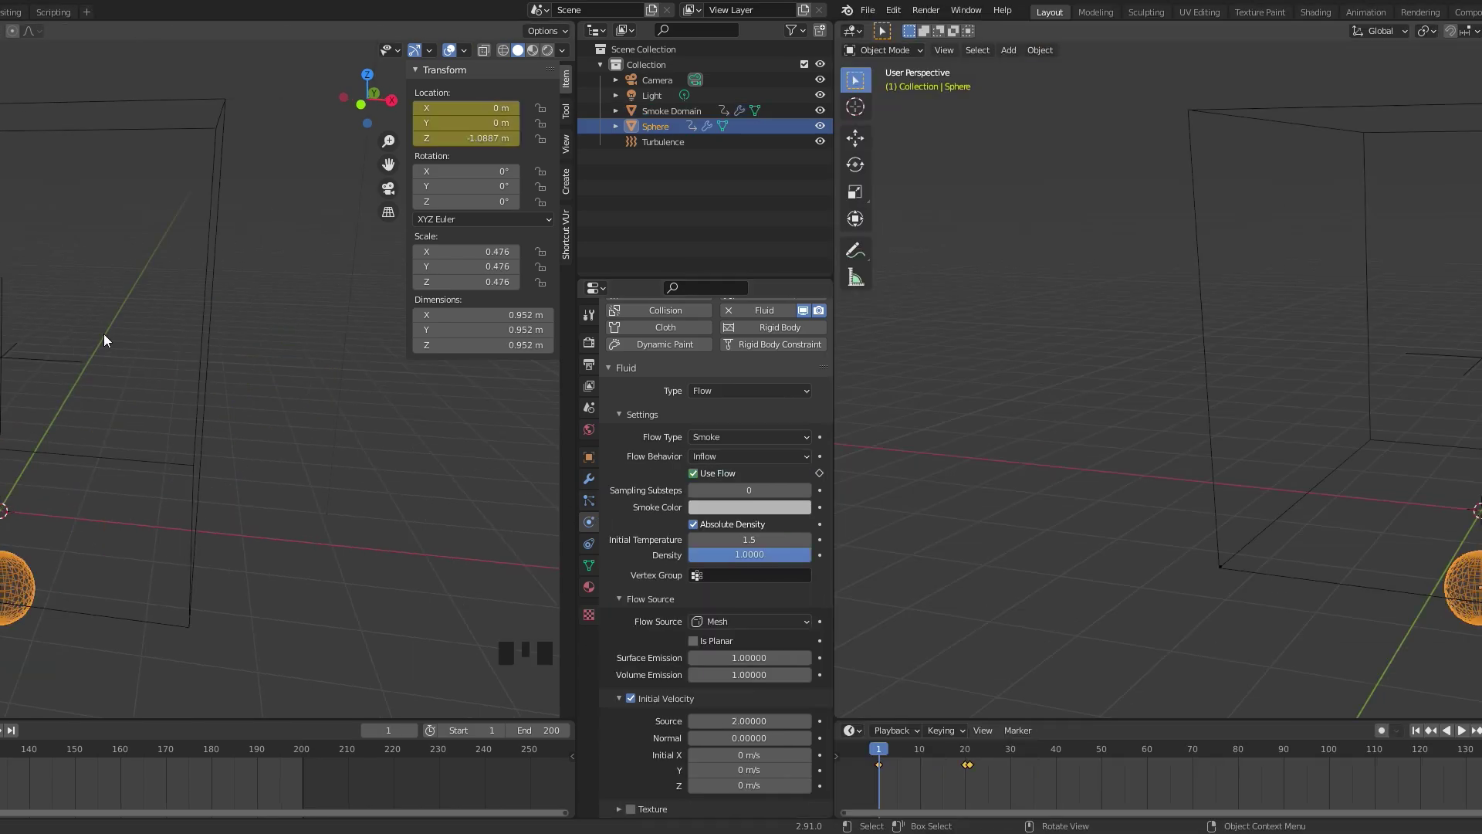
{"action": "key", "text": "n"}
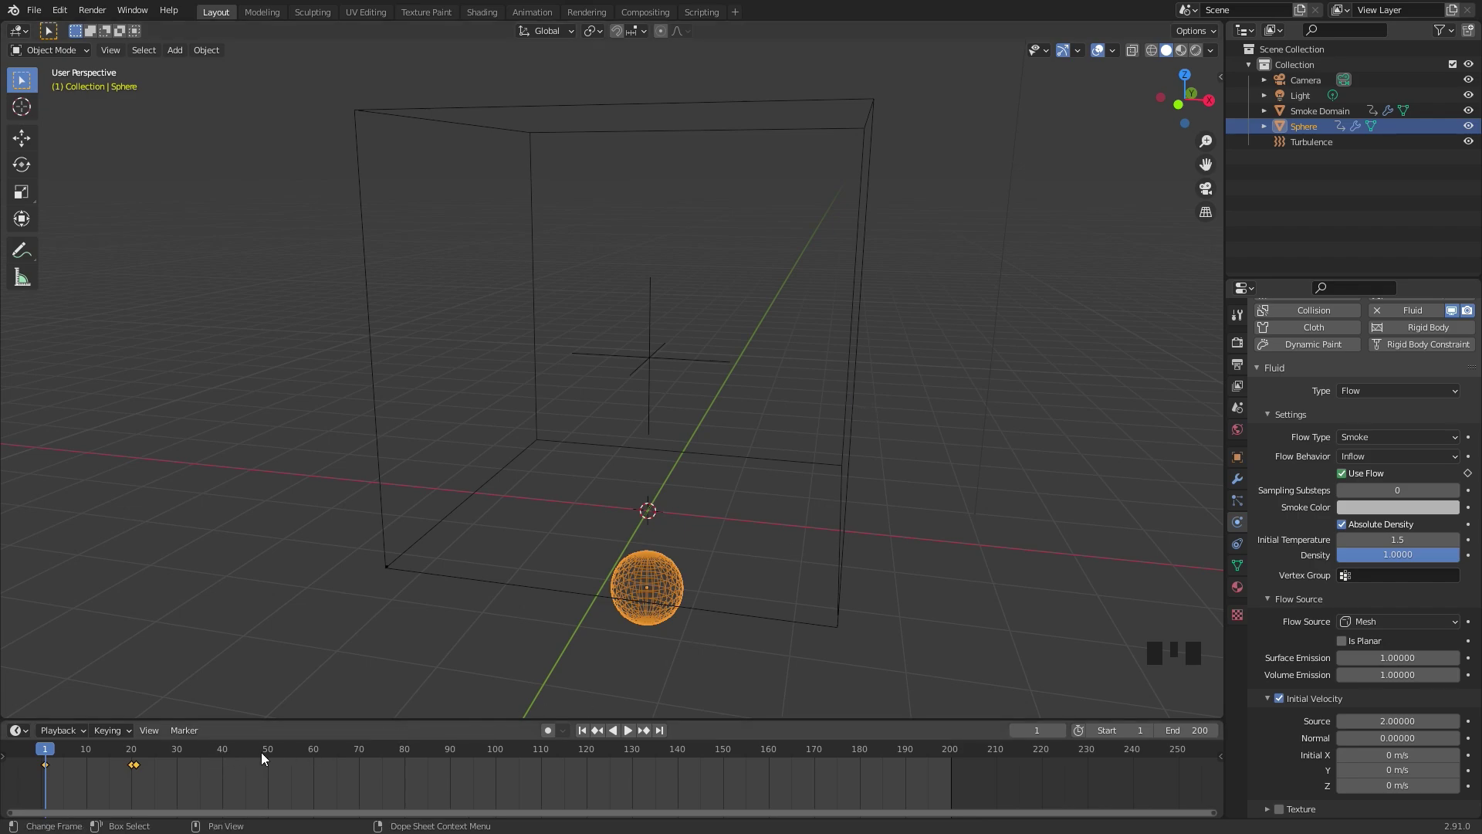
{"action": "left_click_drag", "start_coordinate": [322, 755], "coordinate": [758, 366]}
{"action": "left_click_drag", "start_coordinate": [758, 366], "coordinate": [741, 366]}
{"action": "scroll", "scroll_direction": "up", "scroll_amount": 3}
{"action": "left_click_drag", "start_coordinate": [590, 734], "coordinate": [840, 480]}
{"action": "scroll", "scroll_direction": "down", "scroll_amount": 3}
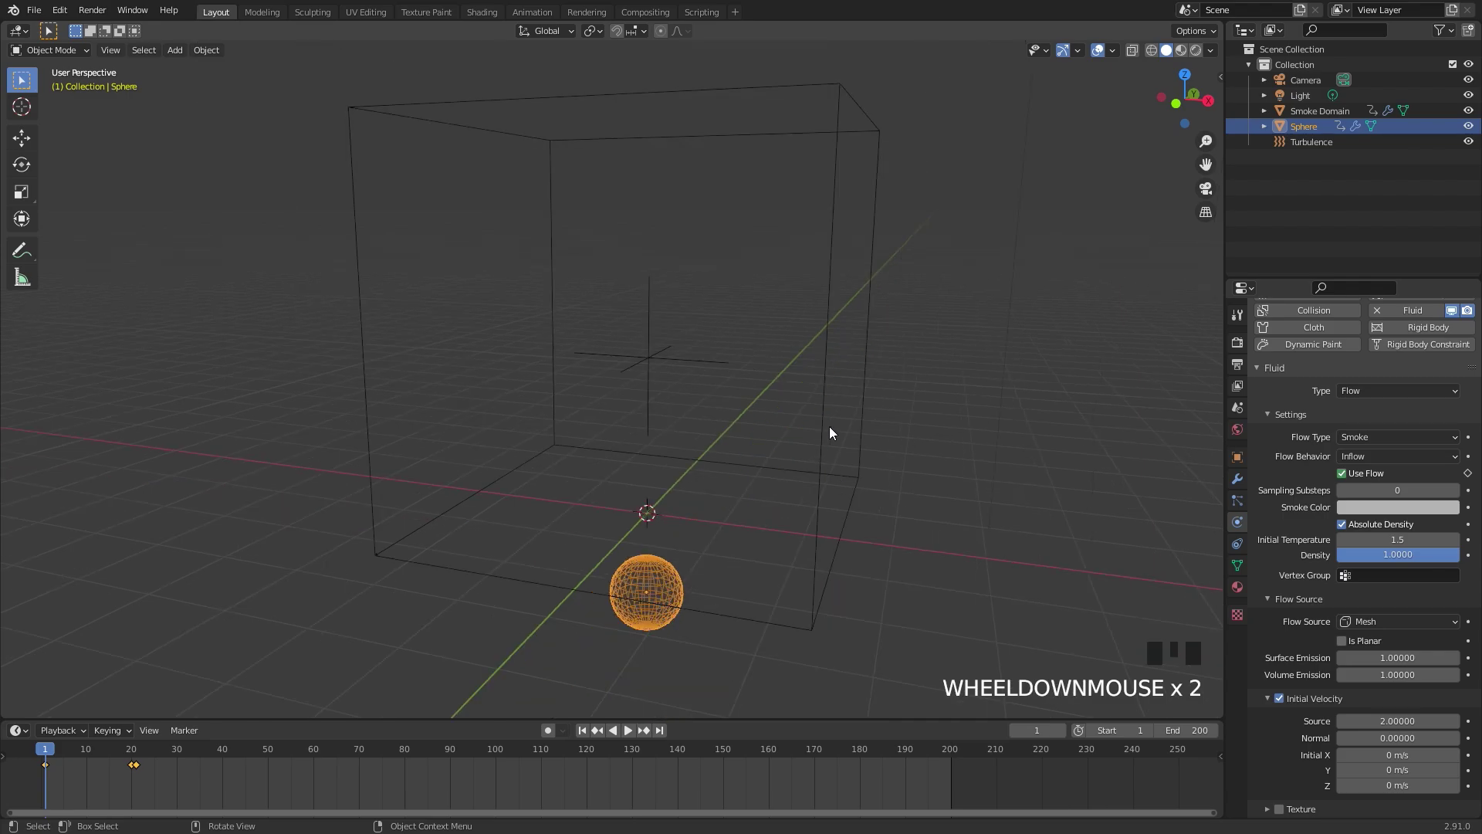
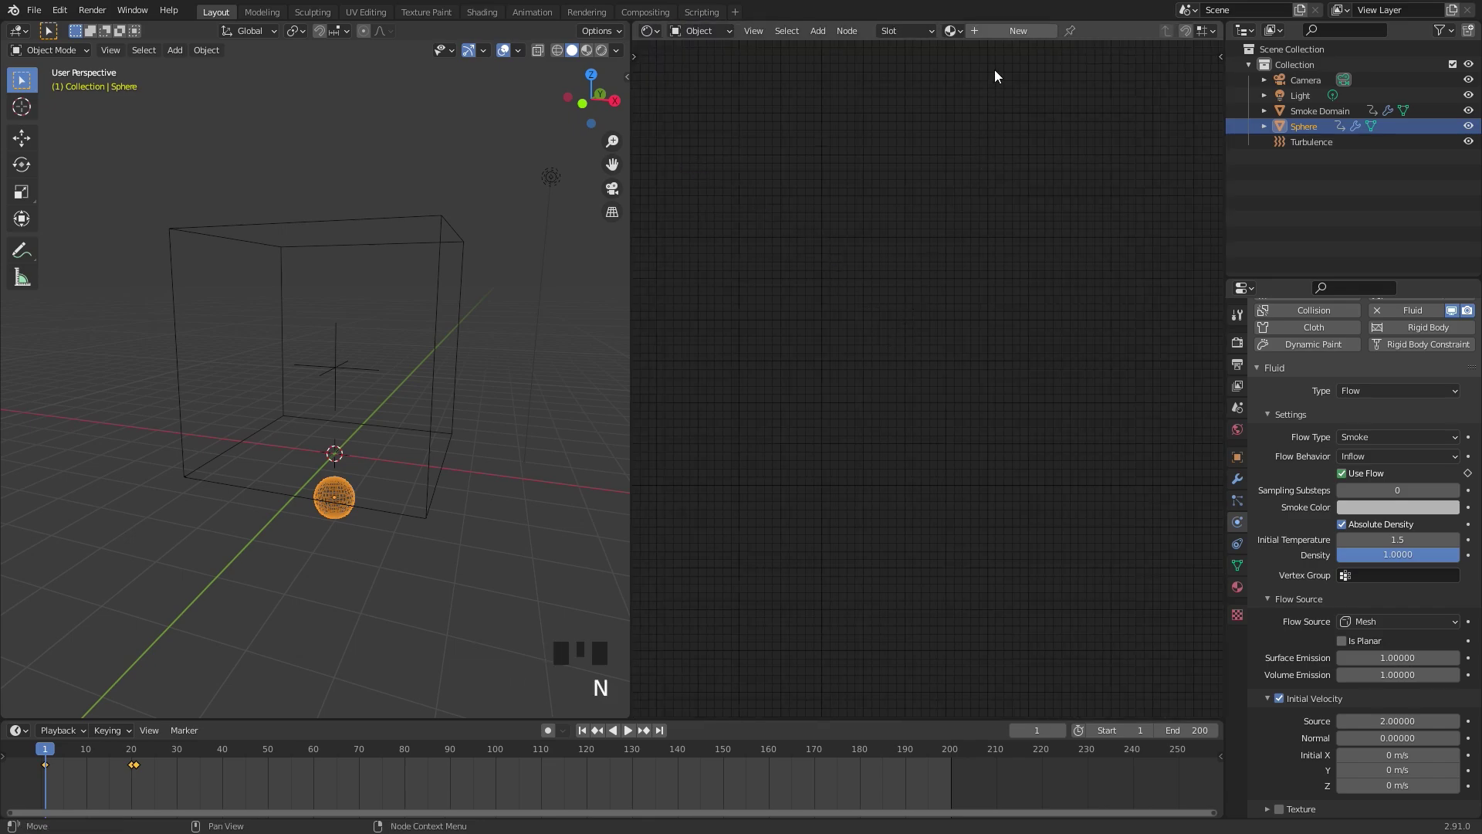
Select the smoke domain and create a new material for it
{"action": "left_click", "coordinate": [459, 222]}
{"action": "middle_click", "coordinate": [928, 374]}
{"action": "scroll", "scroll_direction": "up", "scroll_amount": 3}
{"action": "left_click", "coordinate": [983, 425]}
{"action": "scroll", "scroll_direction": "up", "scroll_amount": 3}
Add a Volume Absorption node feeding the Material Output's Volume socket
{"action": "key", "text": "x"}
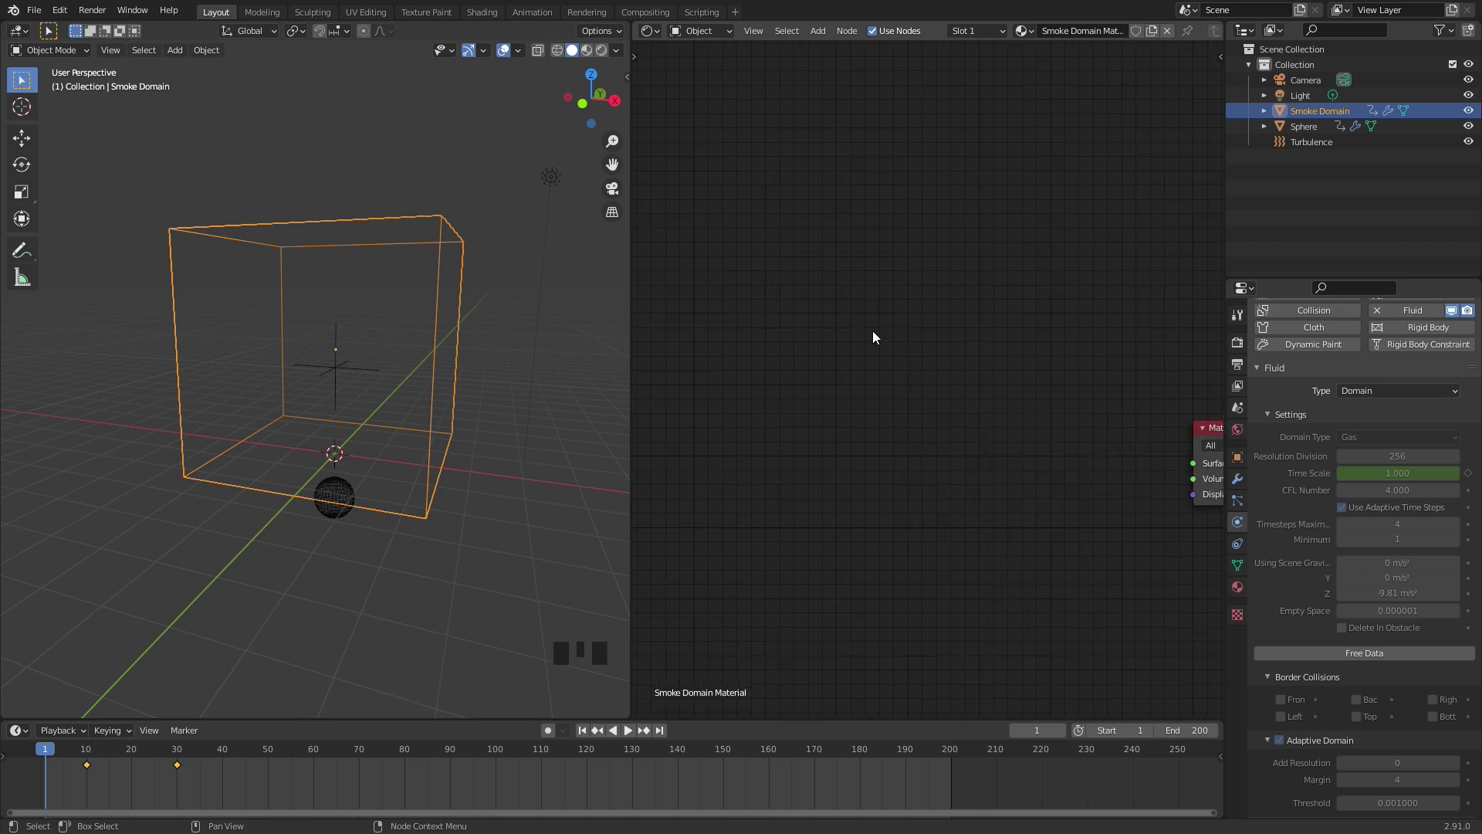
{"action": "key", "text": "shift+a"}
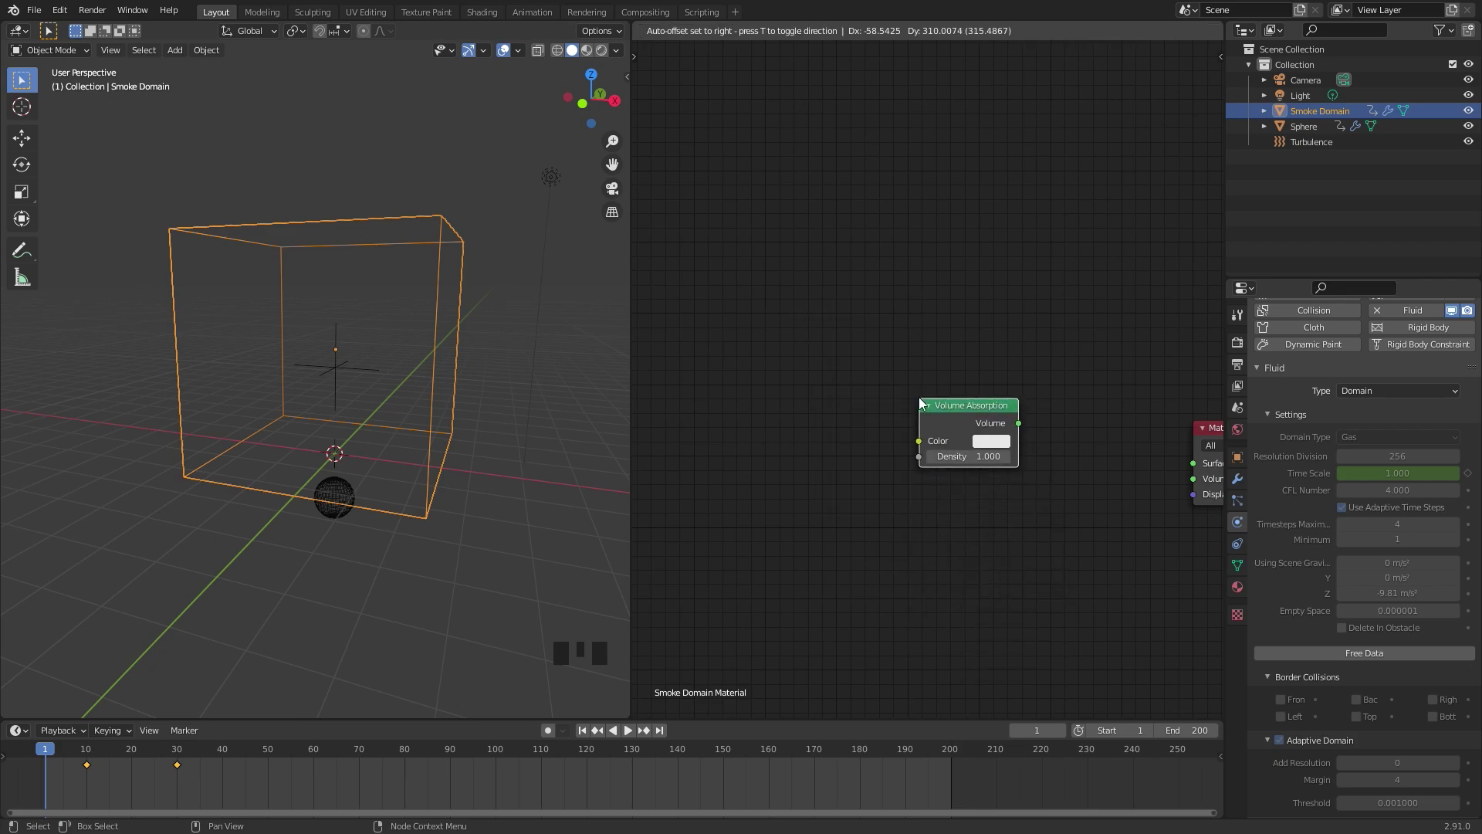
{"action": "left_click", "coordinate": [1023, 425]}
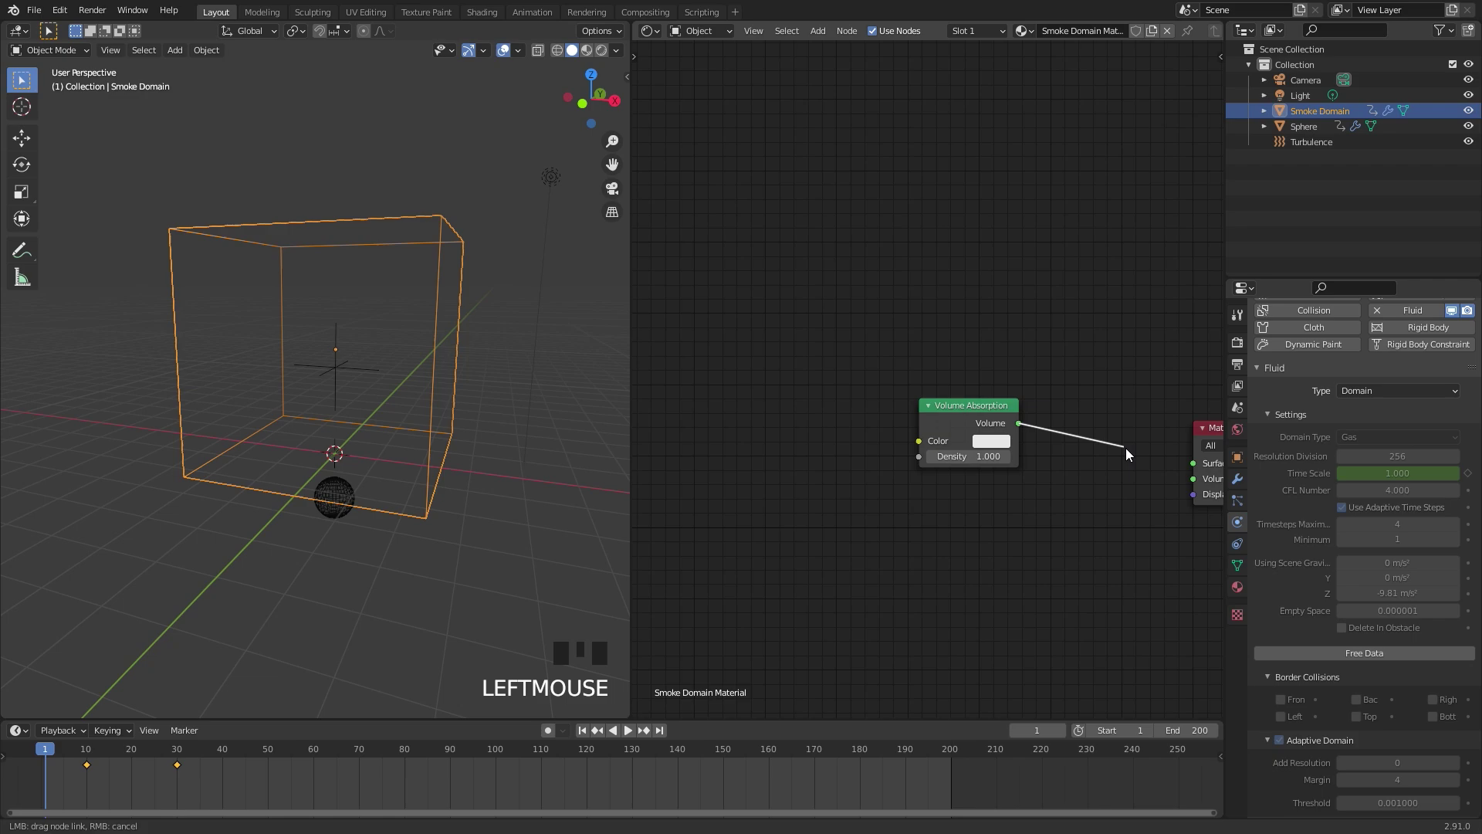
{"action": "middle_click", "coordinate": [1038, 399]}
{"action": "scroll", "scroll_direction": "up", "scroll_amount": 3}
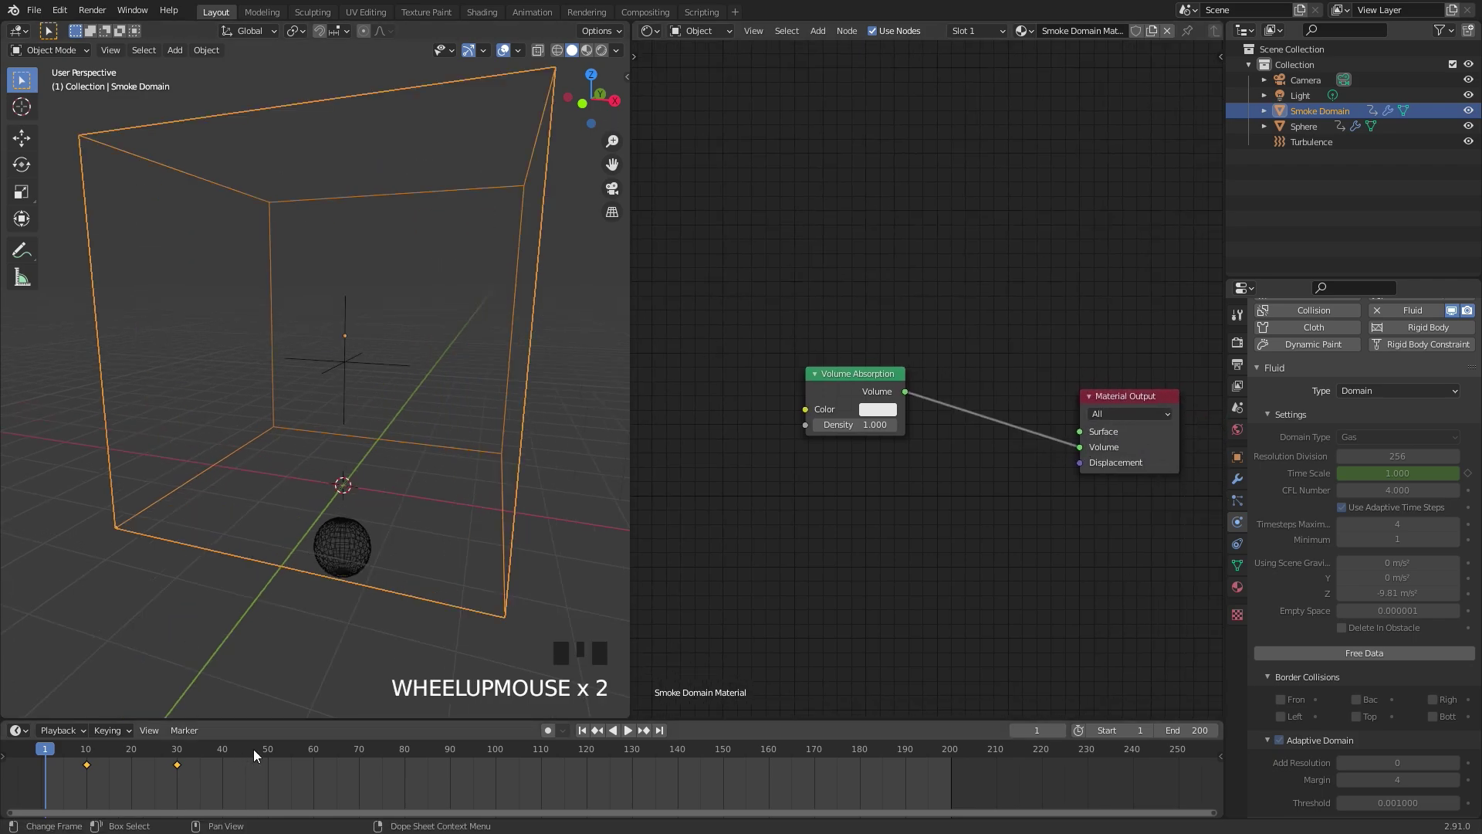
Scrub to frame 47 and look at the smoke through the scene camera
{"action": "left_click", "coordinate": [262, 706]}
{"action": "left_click_drag", "start_coordinate": [453, 468], "coordinate": [476, 452]}
{"action": "scroll", "scroll_direction": "up", "scroll_amount": 3}
{"action": "key", "text": "KP_1"}
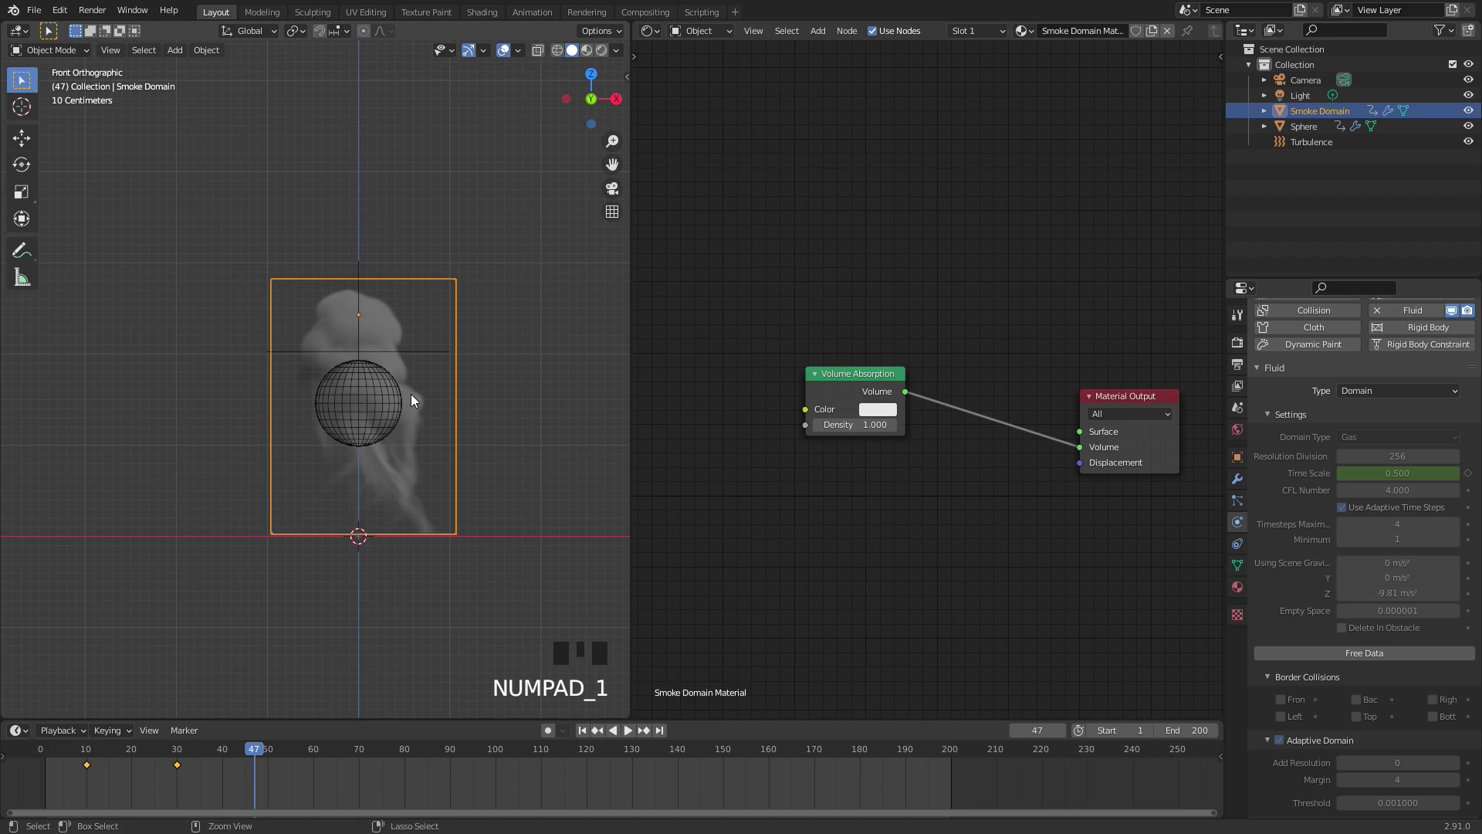
{"action": "key", "text": "ctrl+alt+KP_0"}
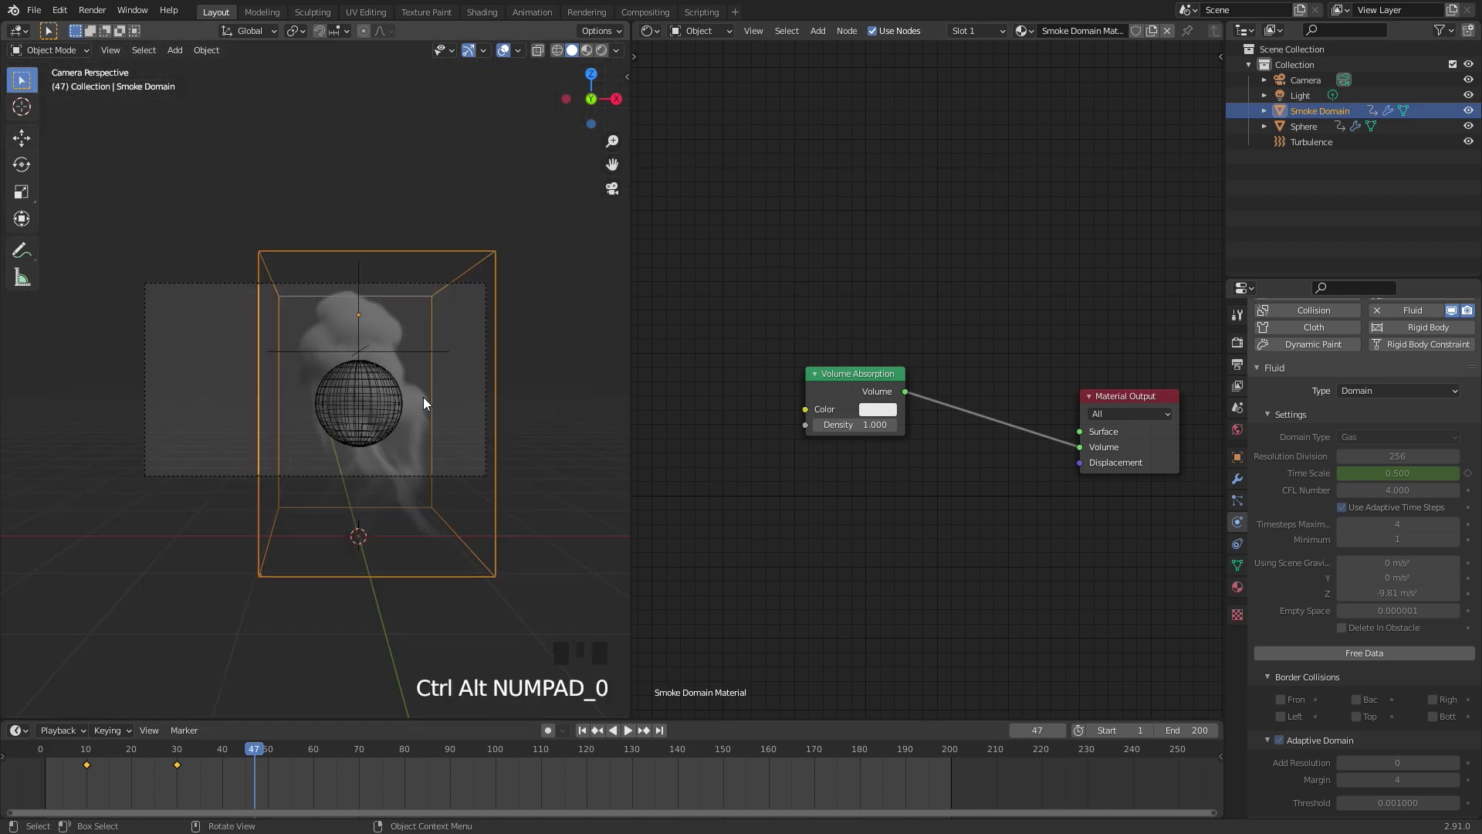
Select the camera and push it along its depth axis toward the domain
{"action": "left_click", "coordinate": [491, 375]}
{"action": "scroll", "scroll_direction": "up", "scroll_amount": 3}
{"action": "key", "text": "g"}
{"action": "scroll", "scroll_direction": "up", "scroll_amount": 3}
{"action": "key", "text": "g"}
{"action": "scroll", "scroll_direction": "down", "scroll_amount": 3}
{"action": "key", "text": "g"}
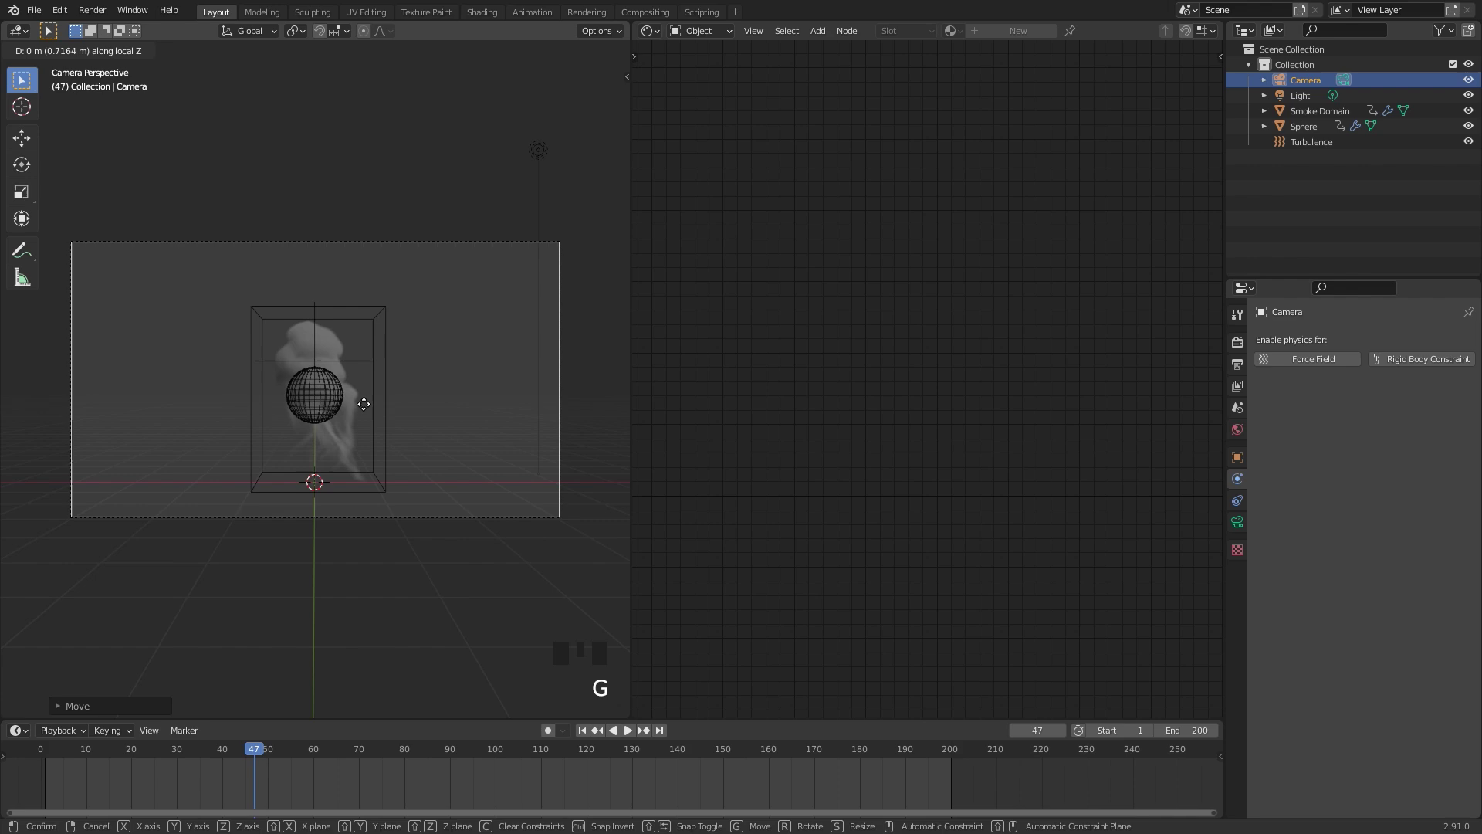
Confirm the camera move along local Z so the domain fills the camera view
{"action": "scroll", "scroll_direction": "down", "scroll_amount": 3}
{"action": "scroll", "scroll_direction": "up", "scroll_amount": 3}
{"action": "key", "text": "z"}
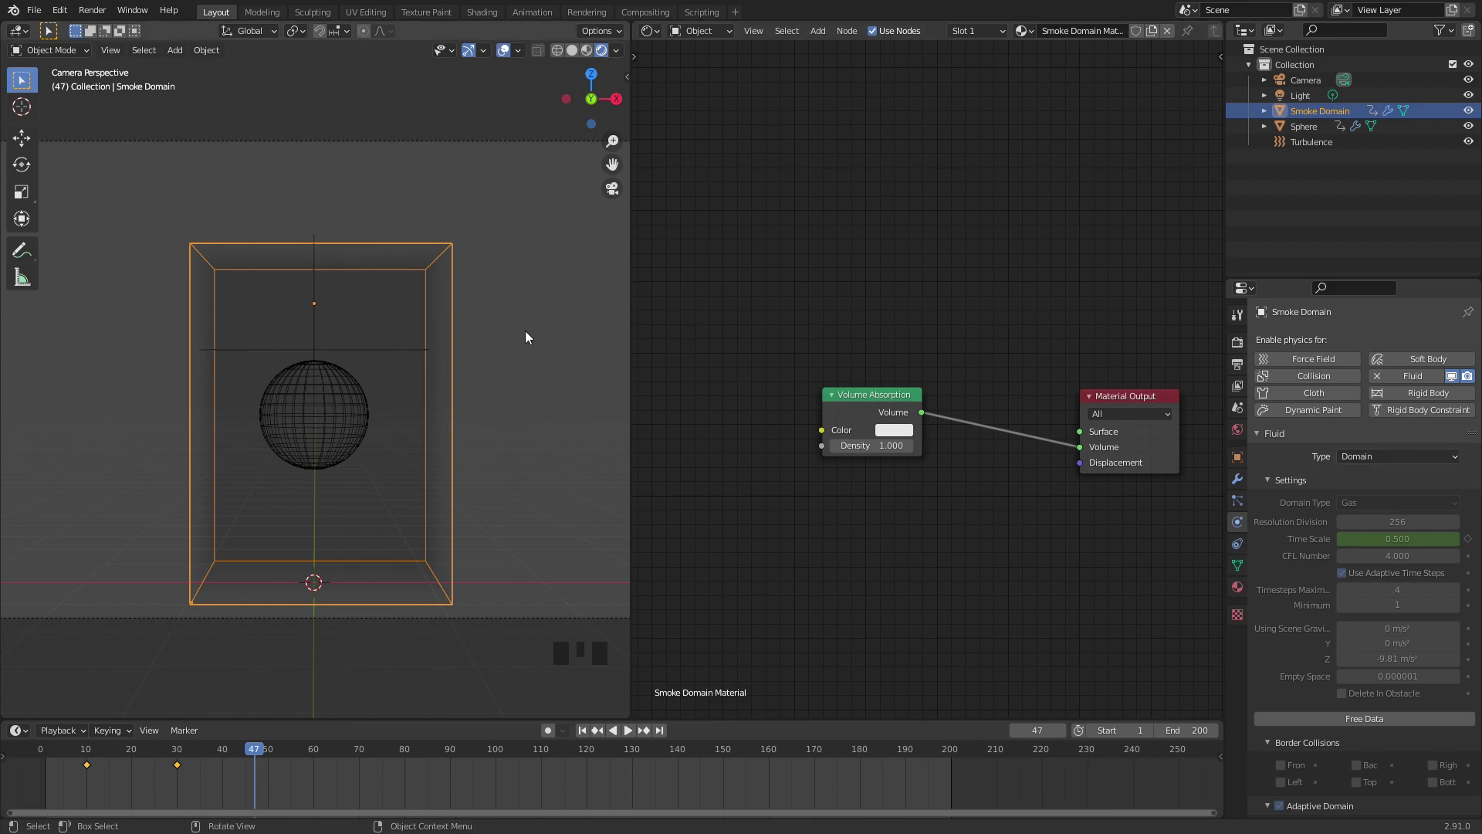
Add a Volume Info node and feed its Density into the Volume Absorption Density
{"action": "left_click_drag", "start_coordinate": [722, 397], "coordinate": [861, 354]}
{"action": "scroll", "scroll_direction": "down", "scroll_amount": 3}
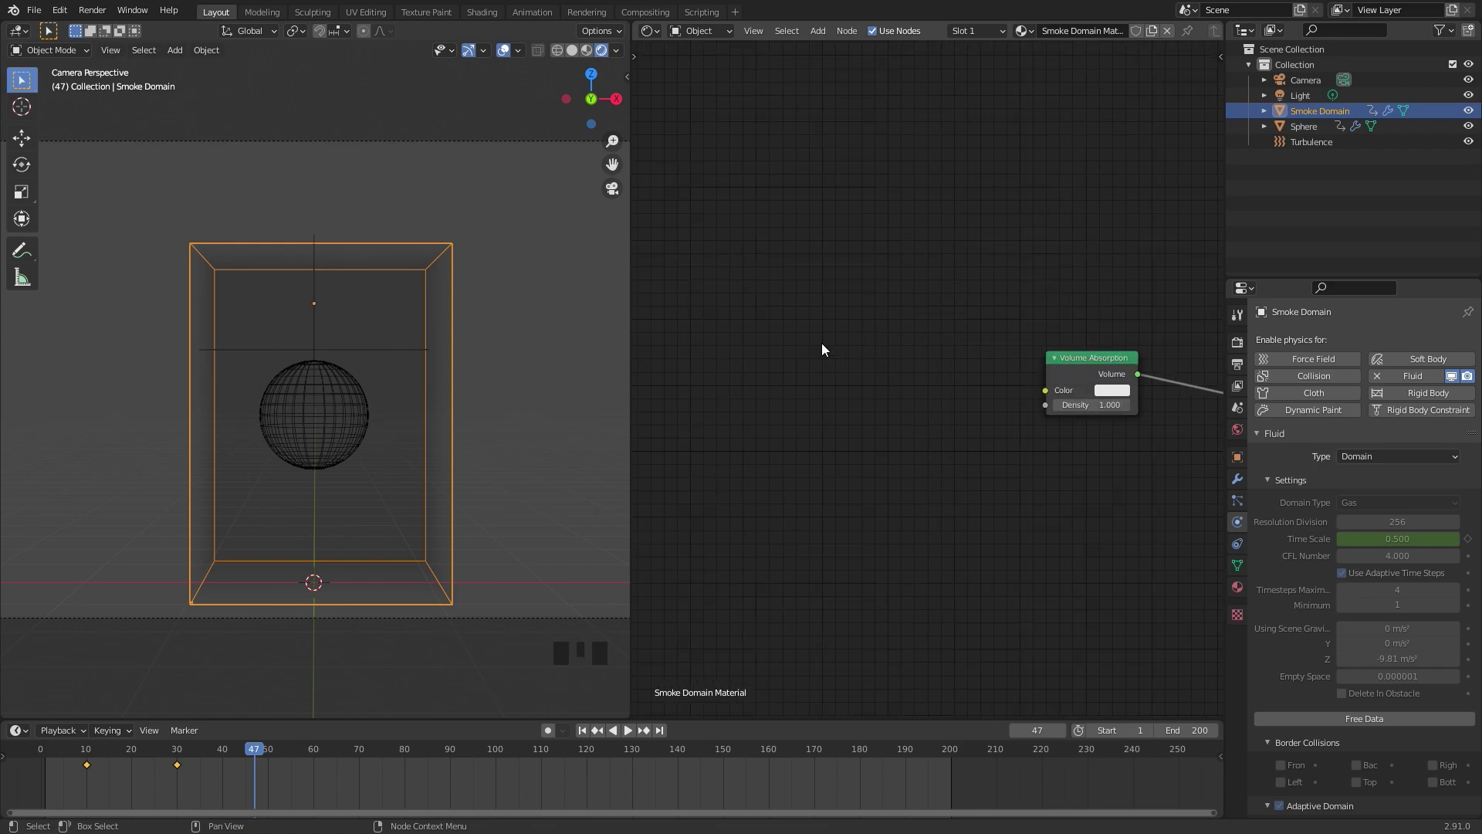
{"action": "key", "text": "shift+a"}
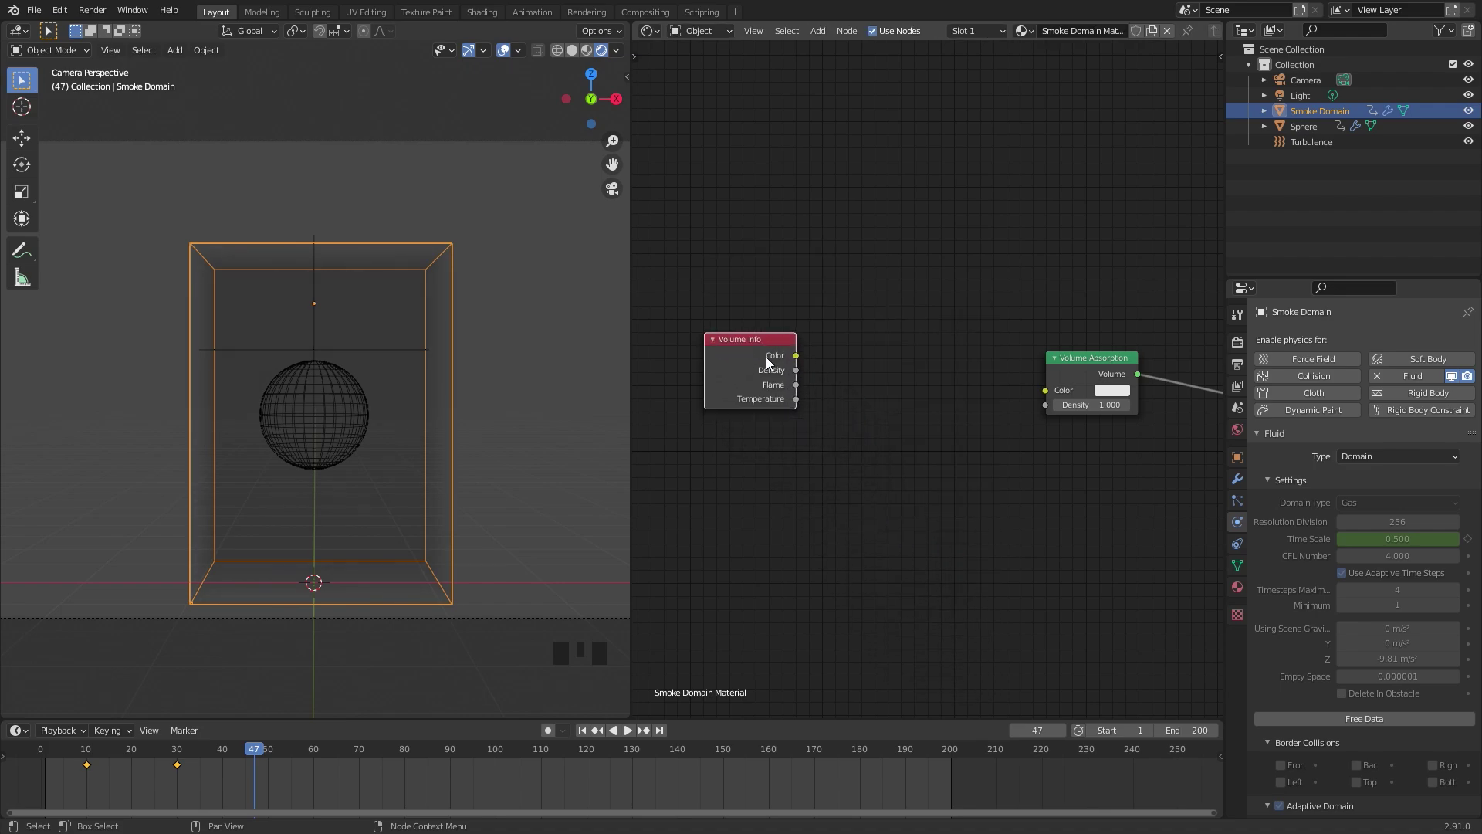
{"action": "left_click_drag", "start_coordinate": [801, 364], "coordinate": [421, 346]}
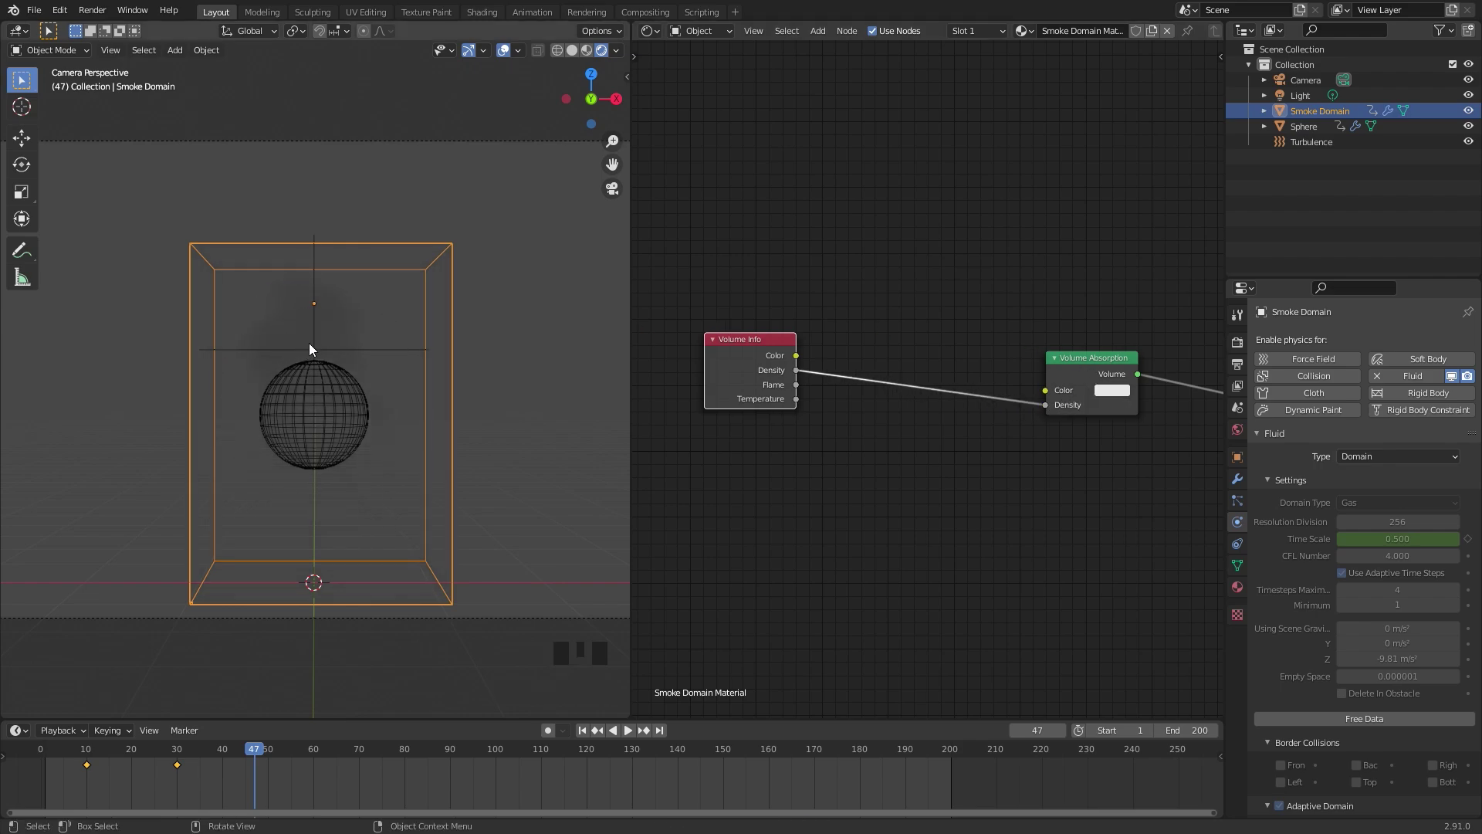
Set the render engine to Cycles in the render settings
{"action": "left_click", "coordinate": [1238, 346]}
{"action": "left_click_drag", "start_coordinate": [1377, 344], "coordinate": [1104, 359]}
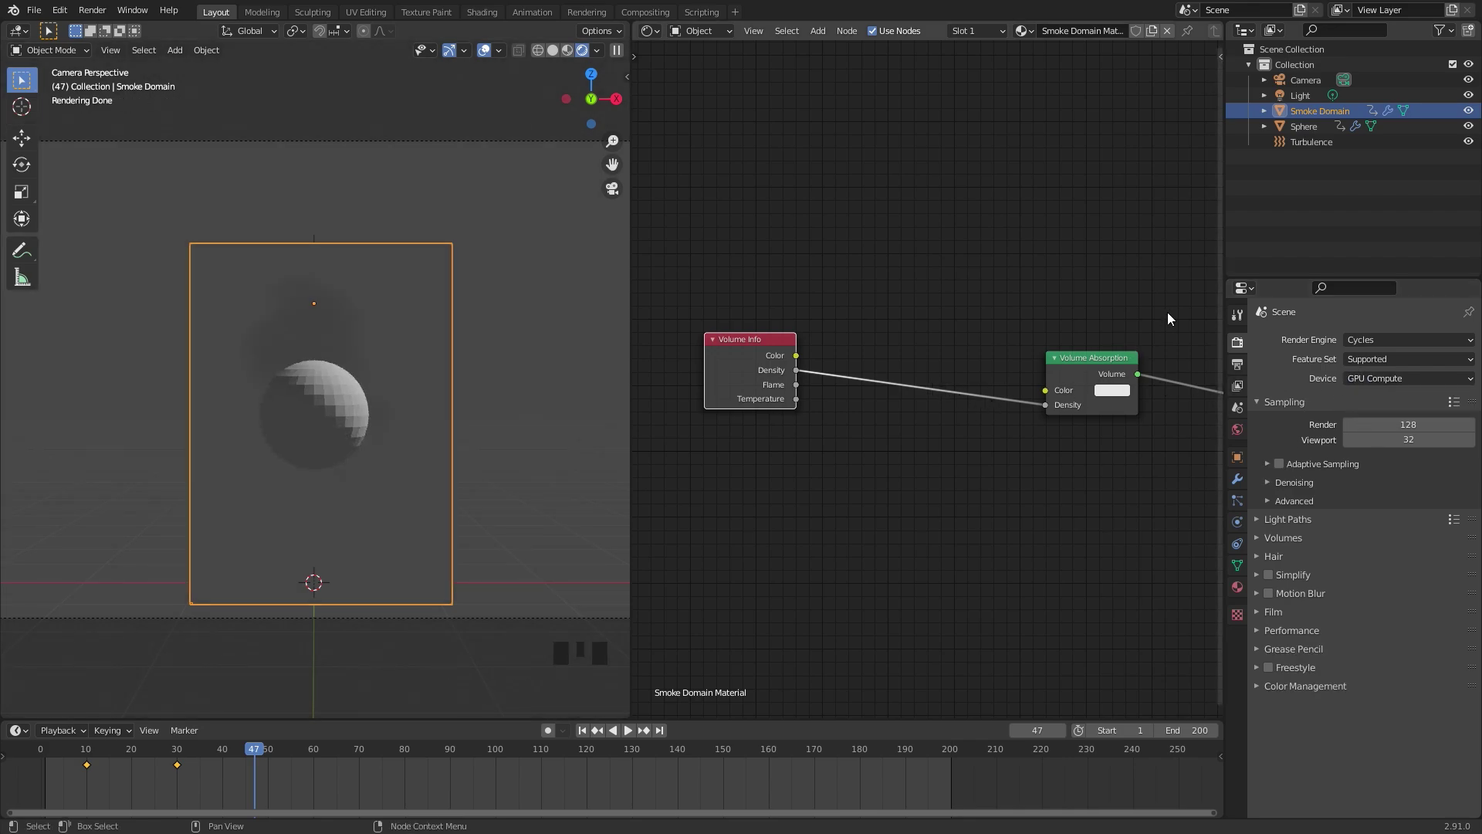
Set the World background colour to white so the preview is brightly lit
{"action": "left_click", "coordinate": [1237, 429]}
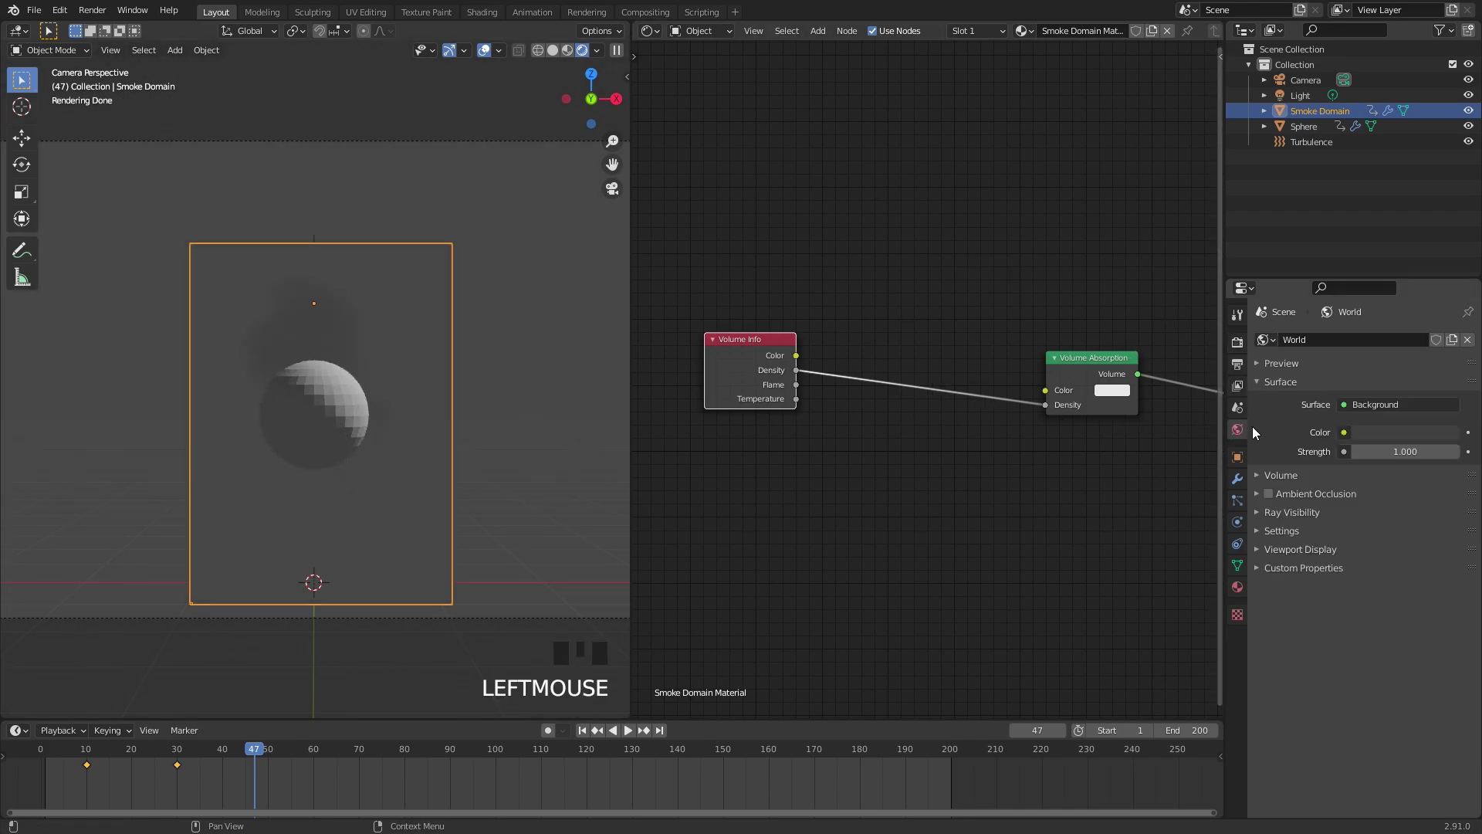
{"action": "left_click", "coordinate": [1394, 433]}
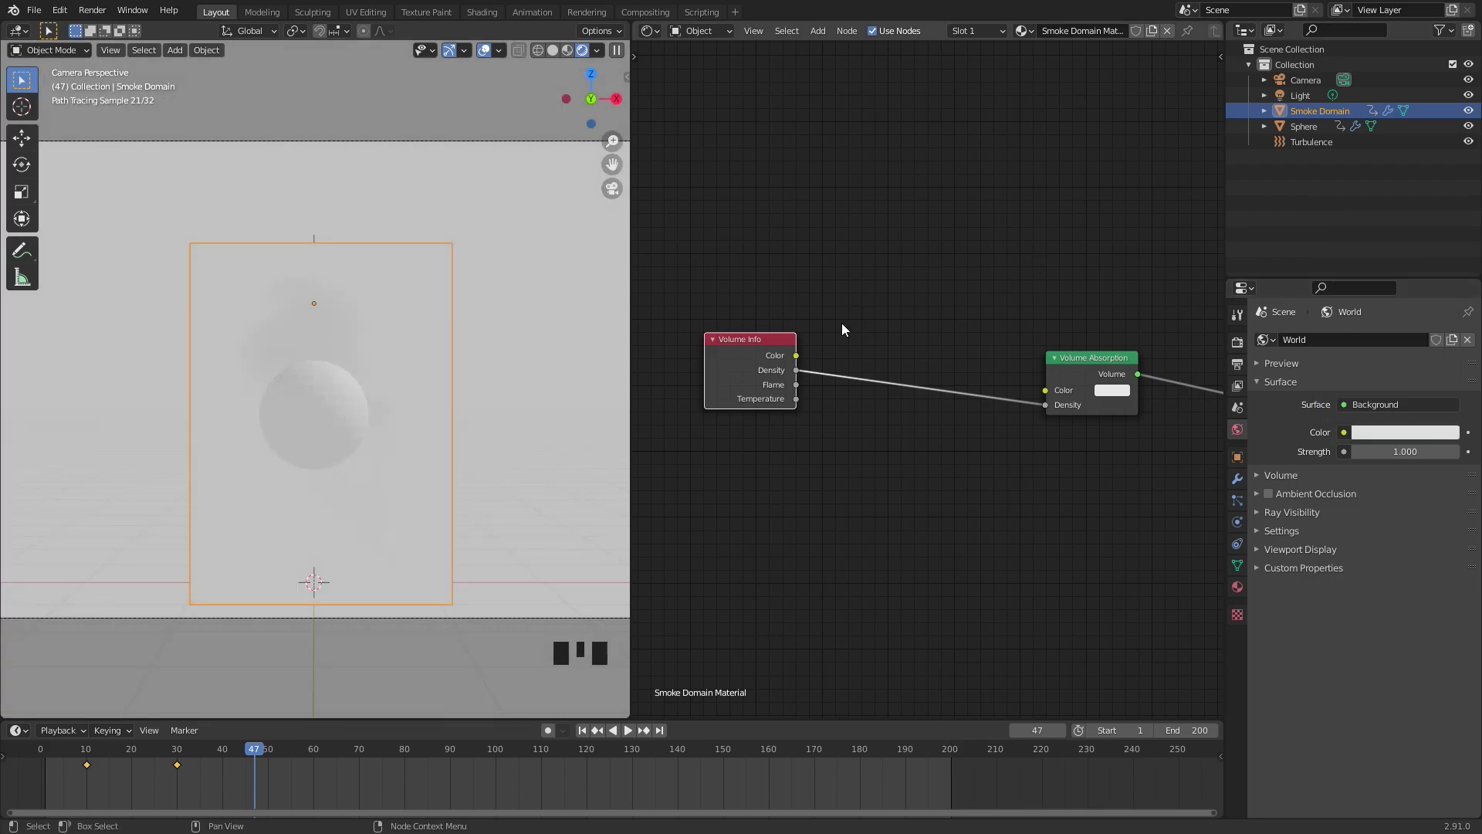
{"action": "left_click_drag", "start_coordinate": [766, 349], "coordinate": [926, 315]}
Add a Math Multiply node at 75 on the density and pick a blue absorption colour
{"action": "key", "text": "shift+a"}
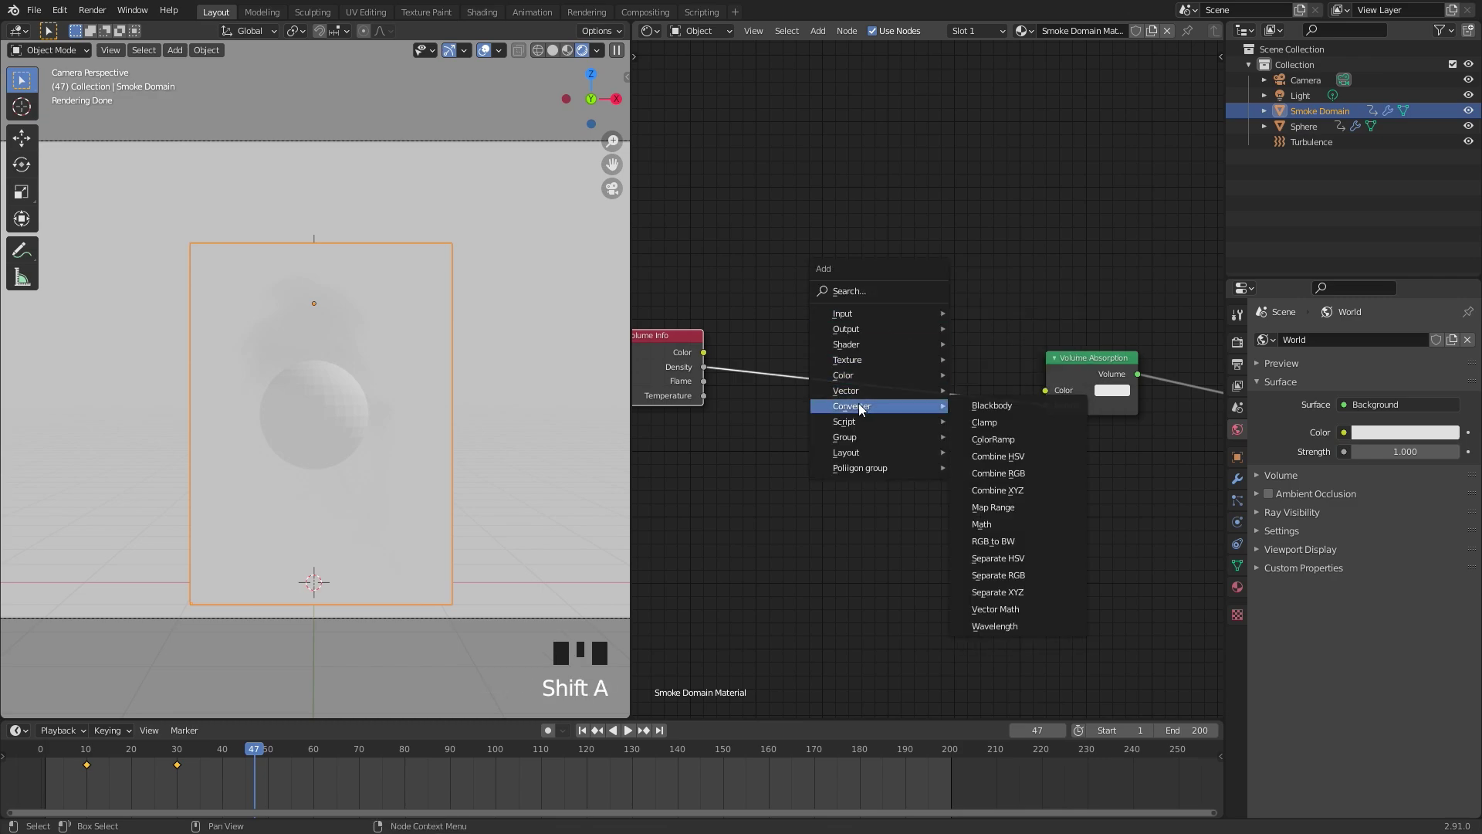
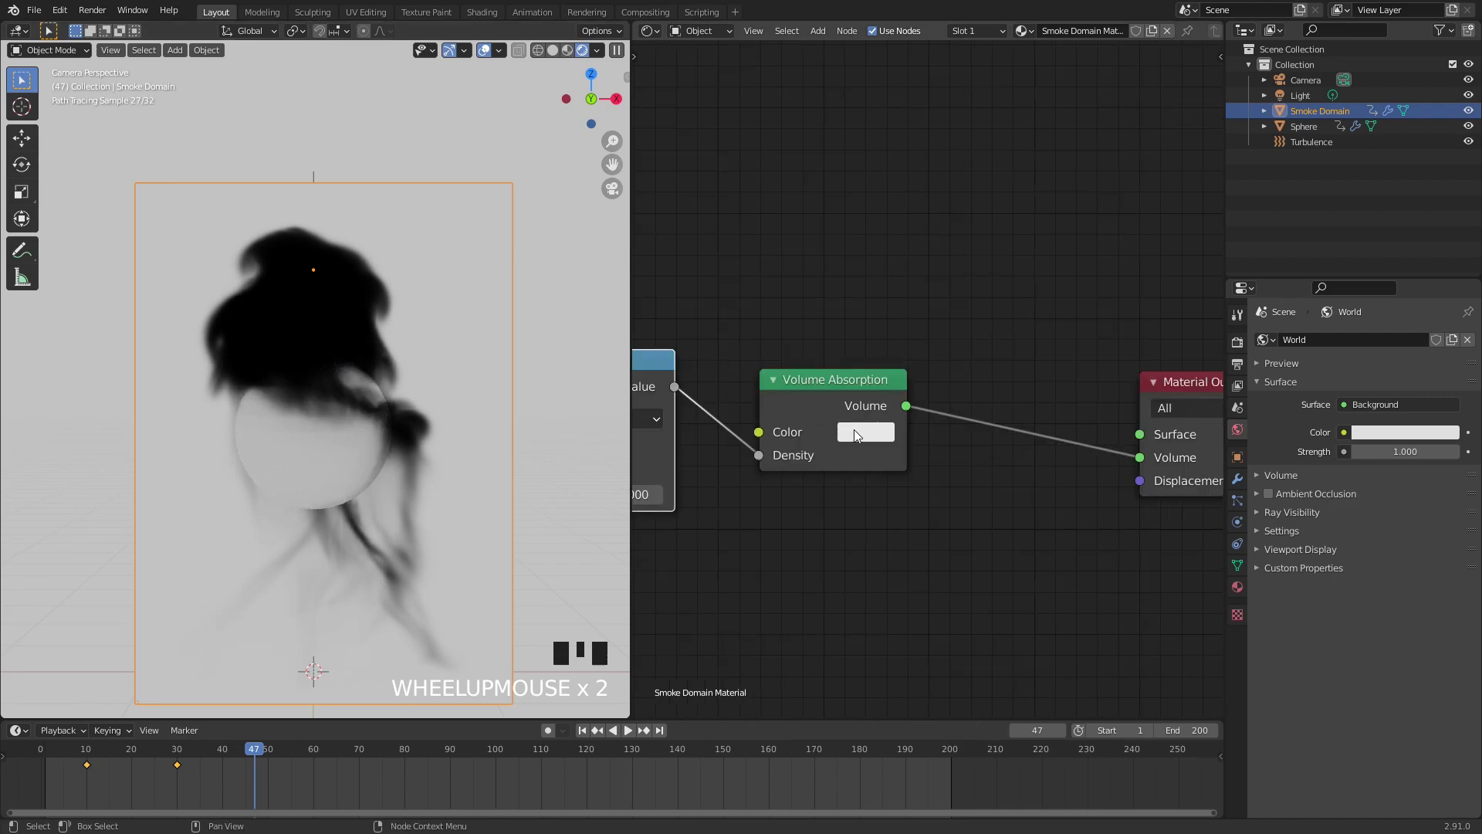
{"action": "left_click", "coordinate": [858, 433]}
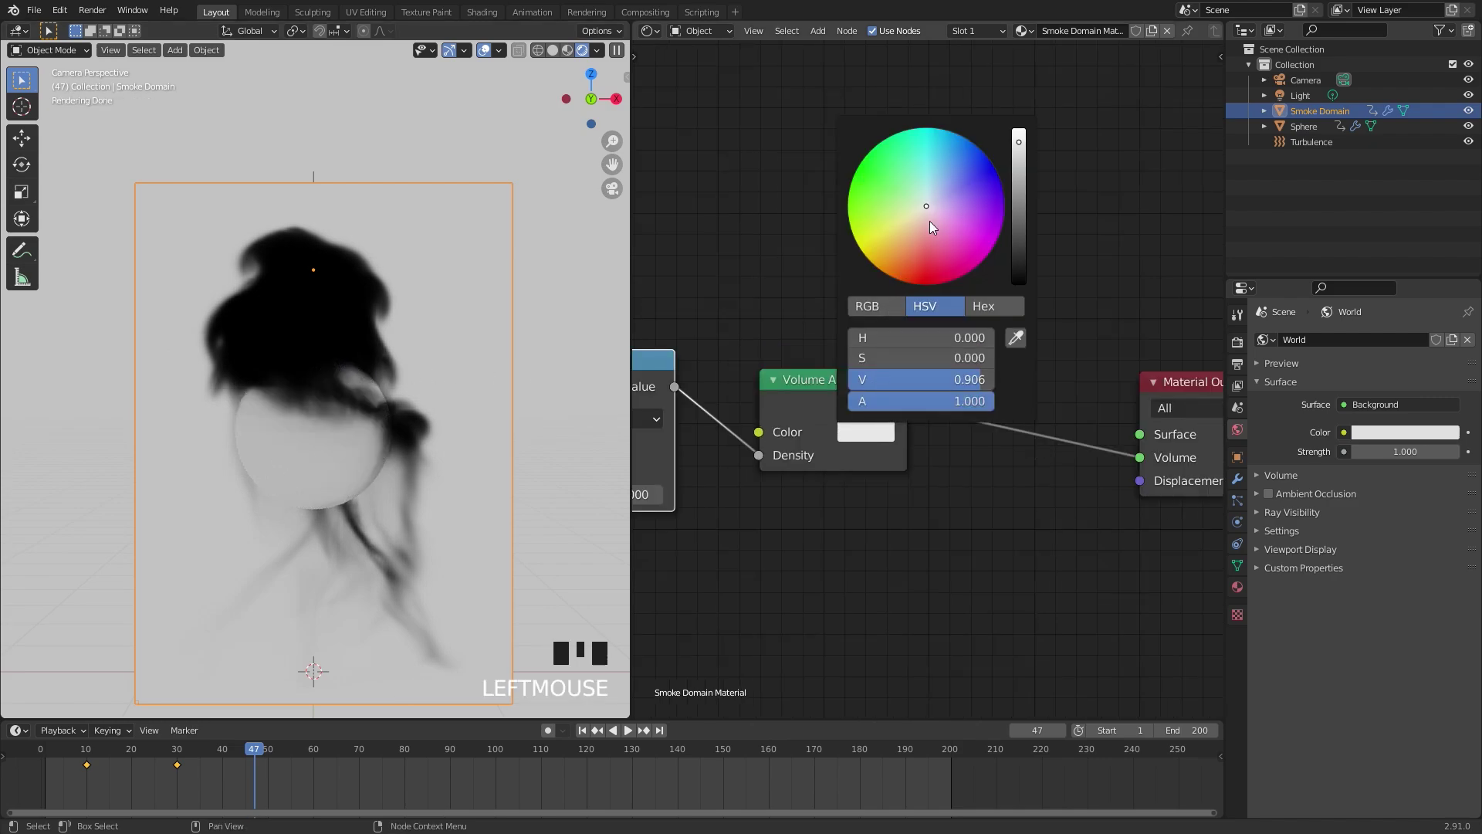
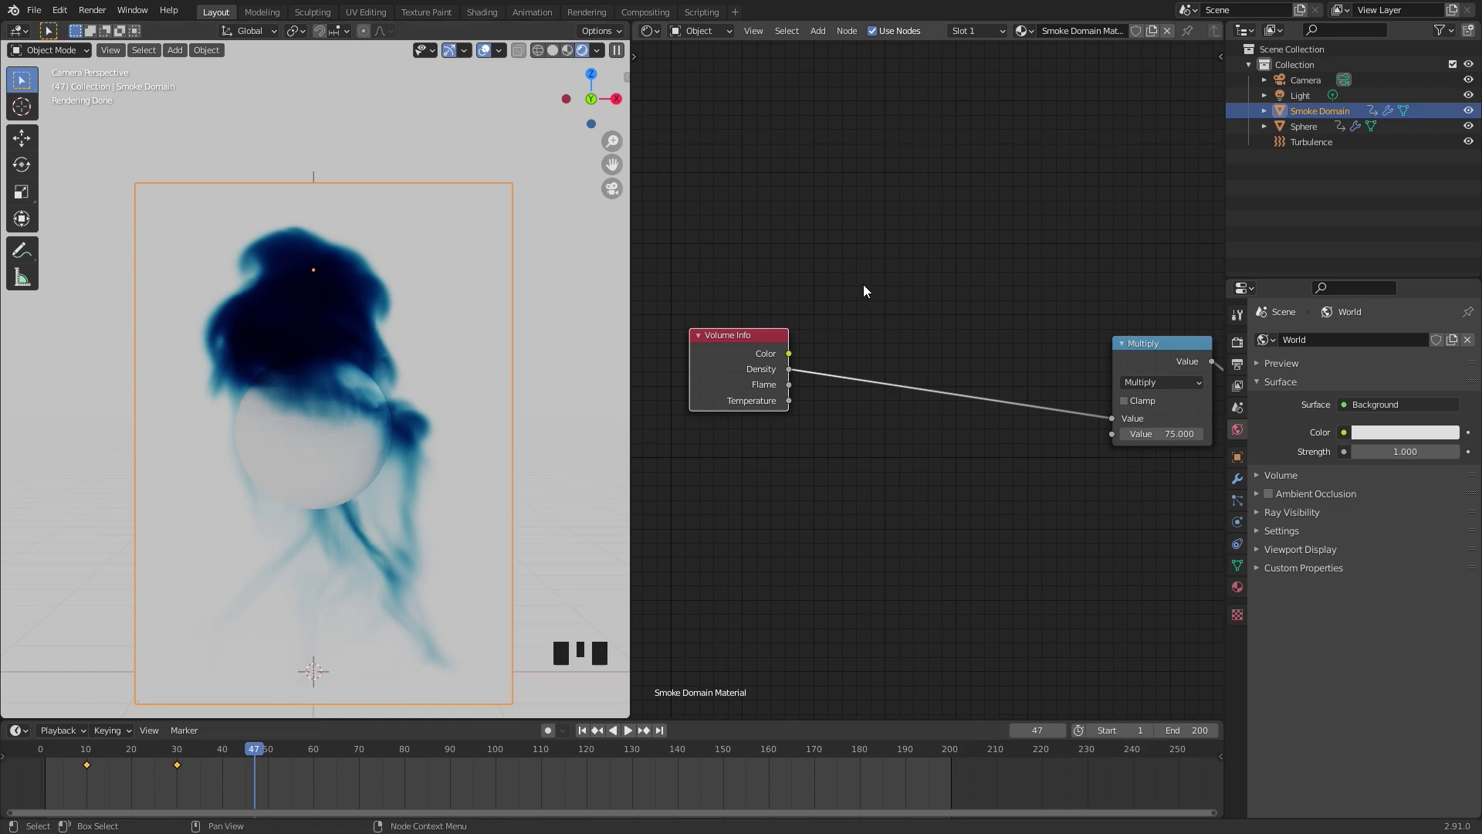
Add a ColorRamp on the Density link with the second stop at 0.1, pure white
{"action": "key", "text": "shift+a"}
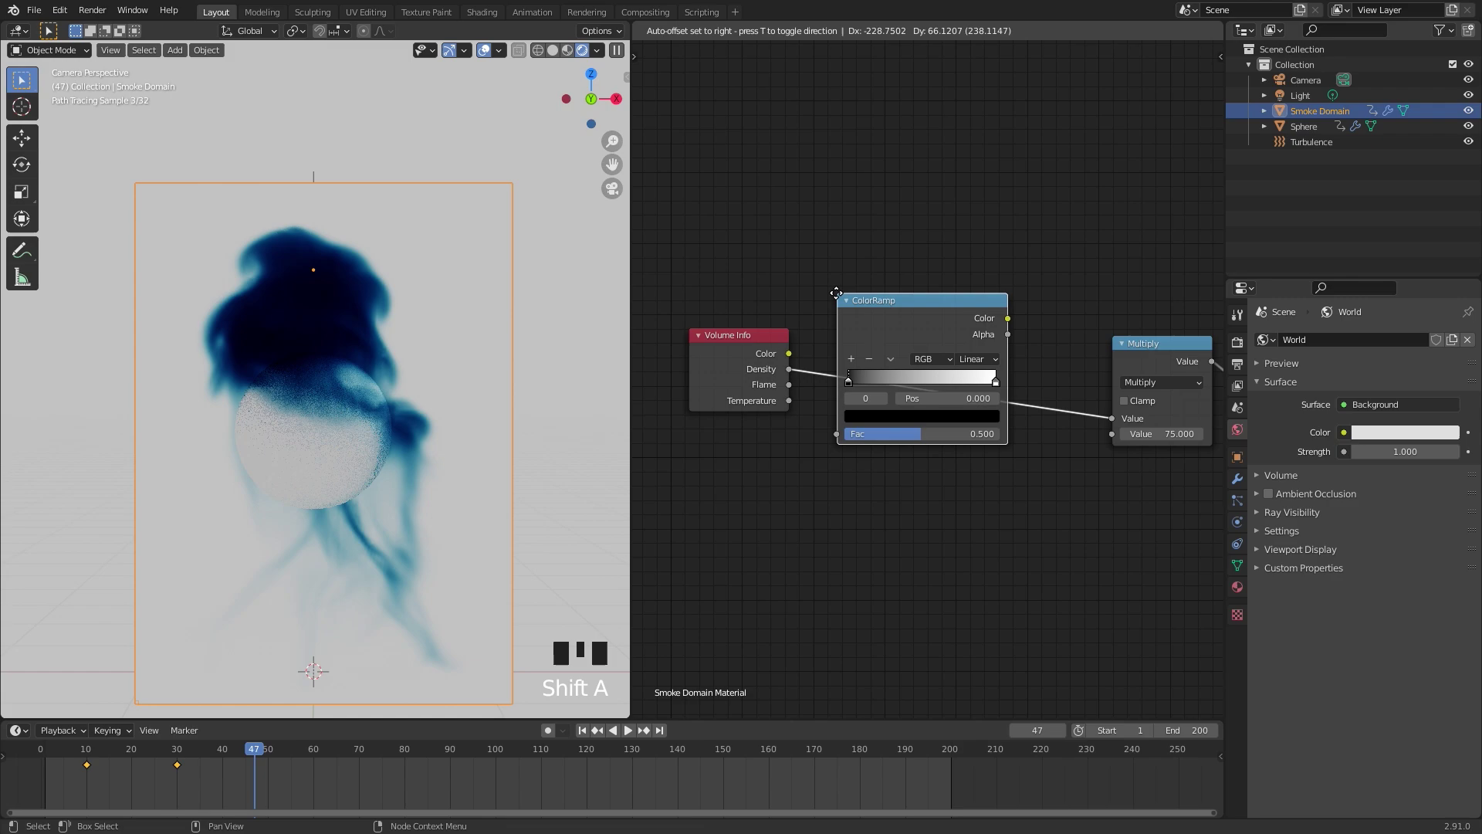
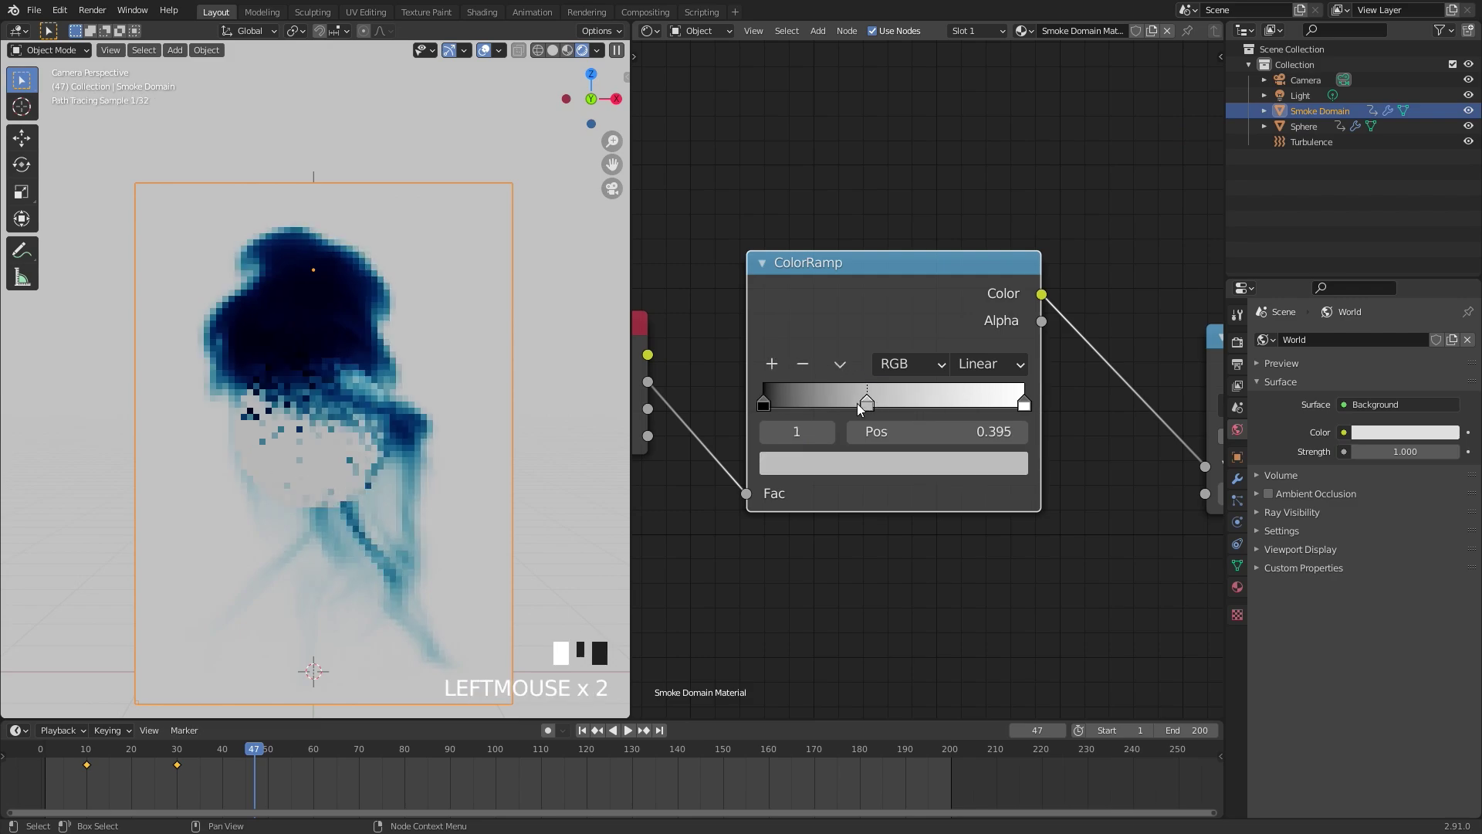
{"action": "left_click", "coordinate": [767, 405]}
{"action": "left_click", "coordinate": [798, 408]}
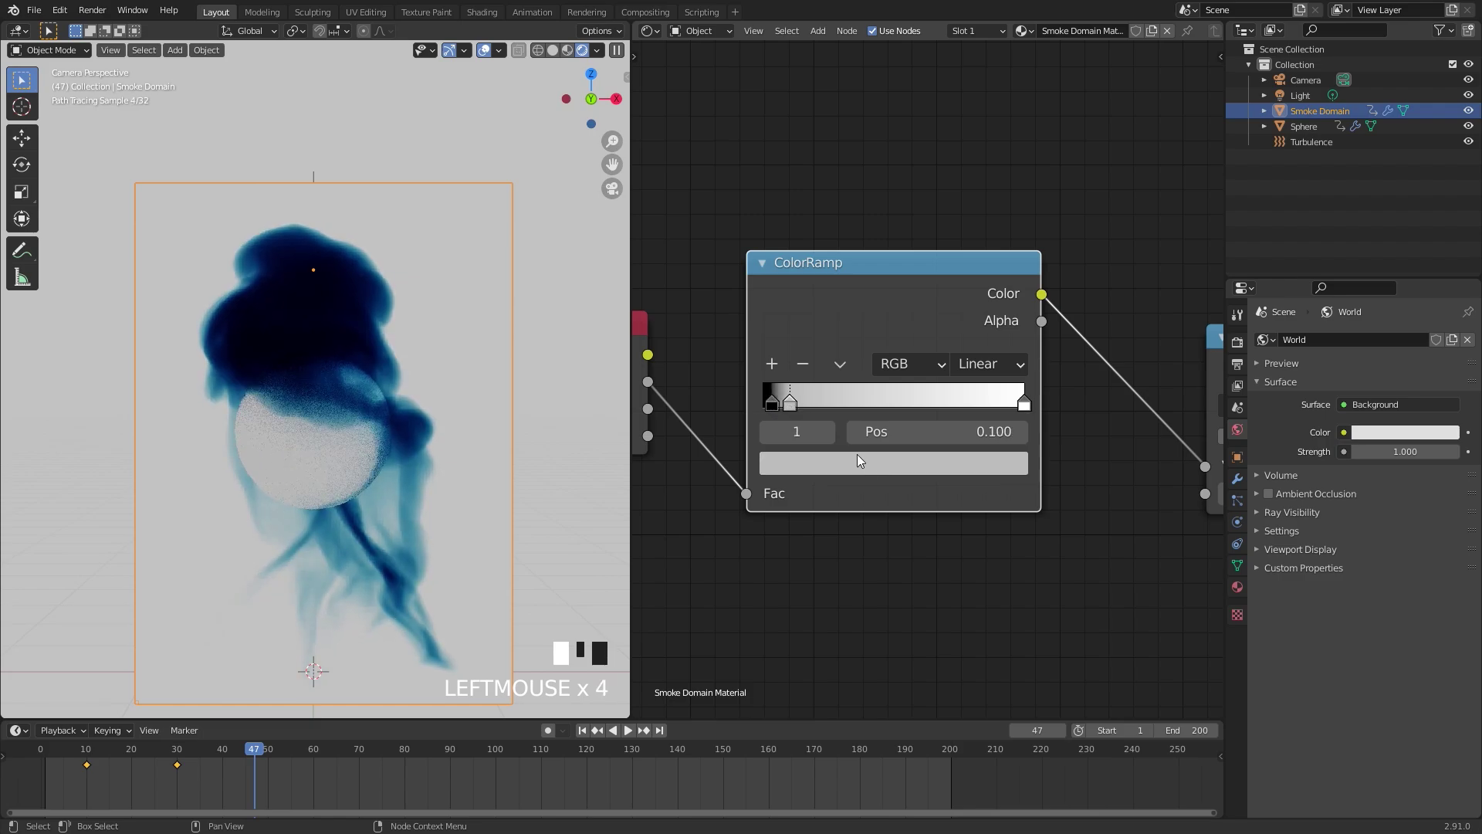
{"action": "left_click", "coordinate": [880, 471]}
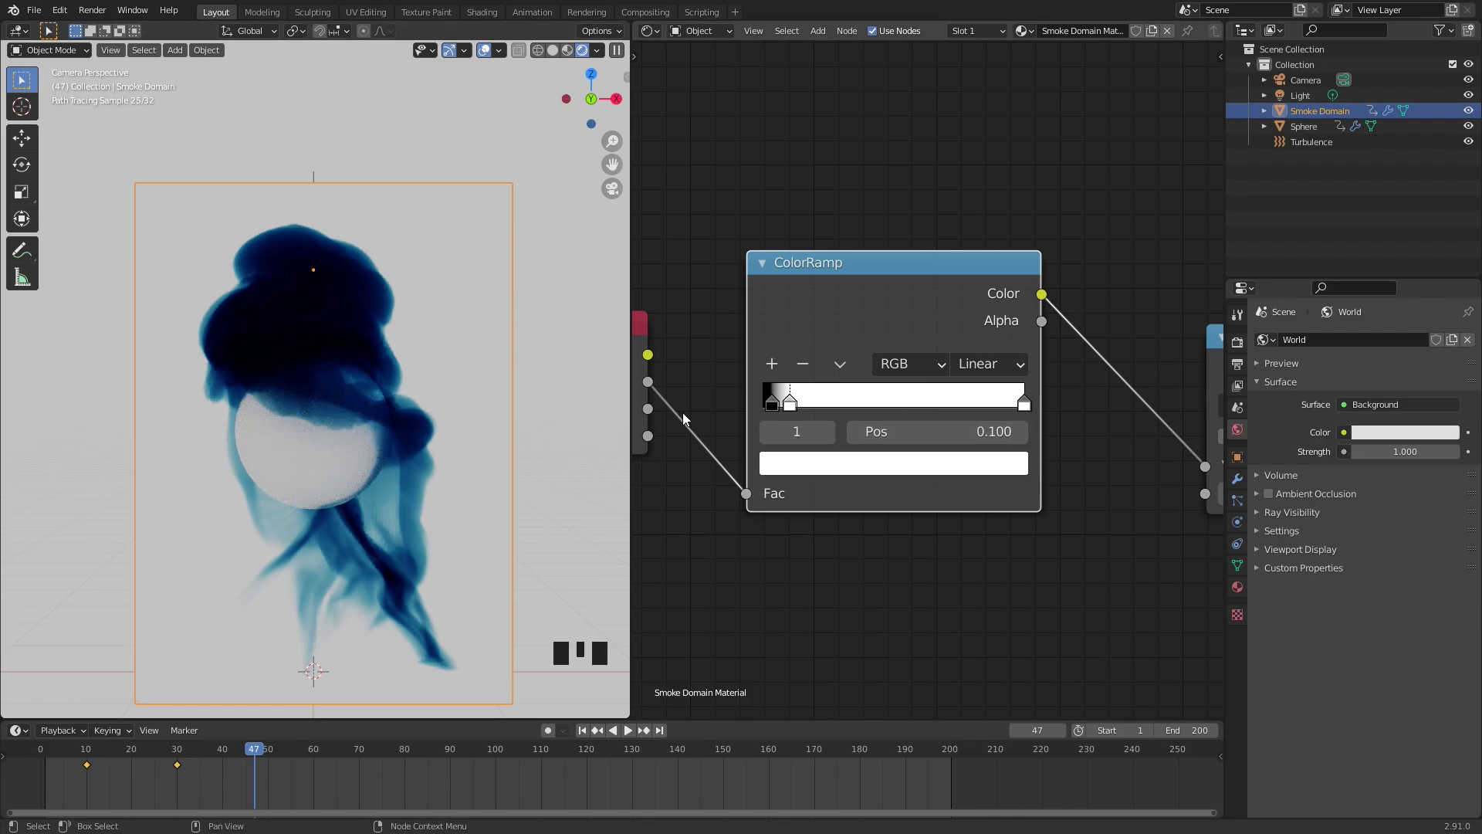
Add further black and white stops and position them to band the plume
{"action": "left_click", "coordinate": [780, 365]}
{"action": "left_click", "coordinate": [785, 405]}
{"action": "left_click_drag", "start_coordinate": [945, 400], "coordinate": [781, 363]}
{"action": "left_click_drag", "start_coordinate": [775, 367], "coordinate": [928, 458]}
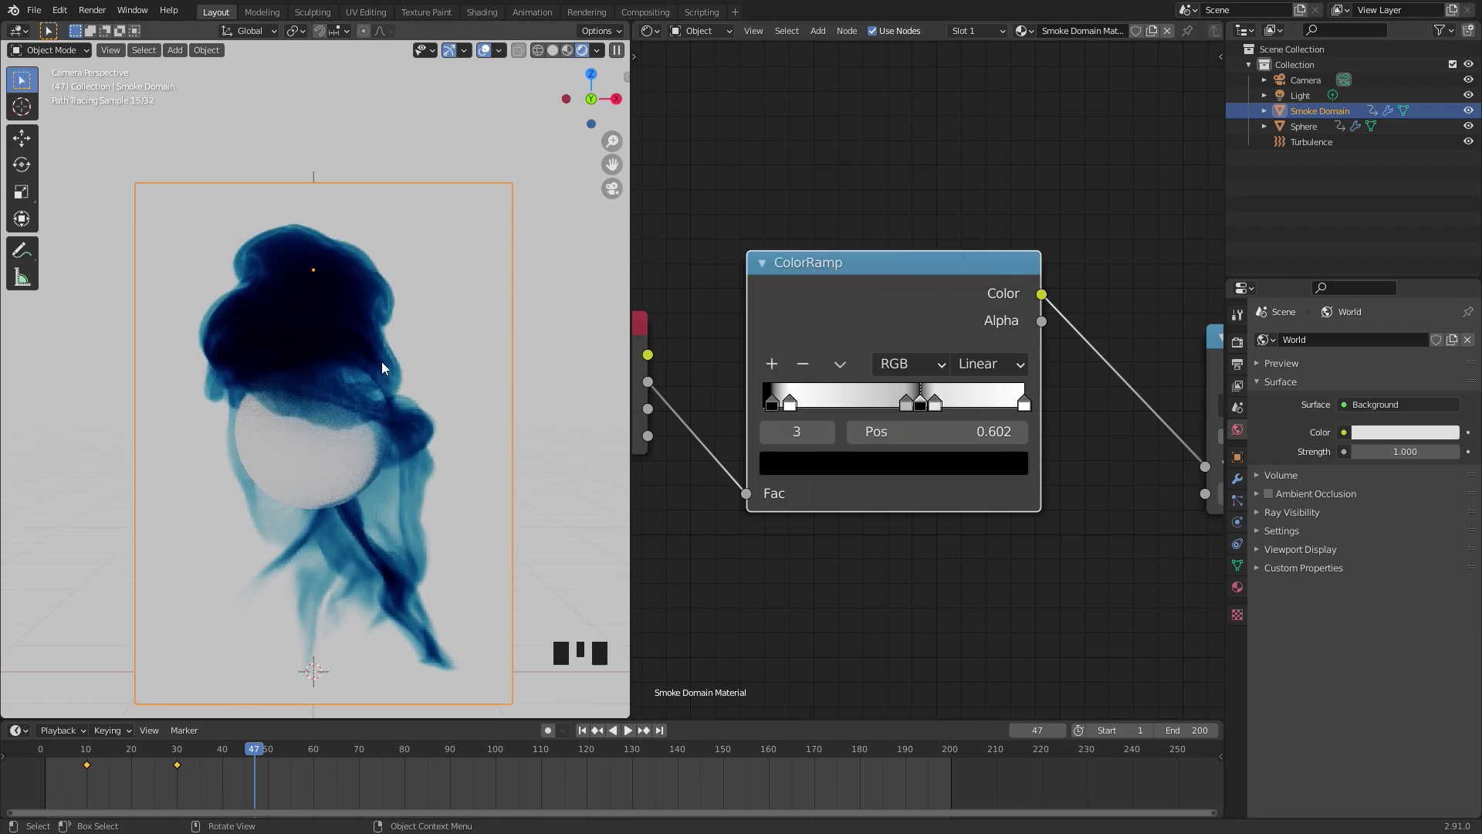
{"action": "left_click", "coordinate": [916, 408]}
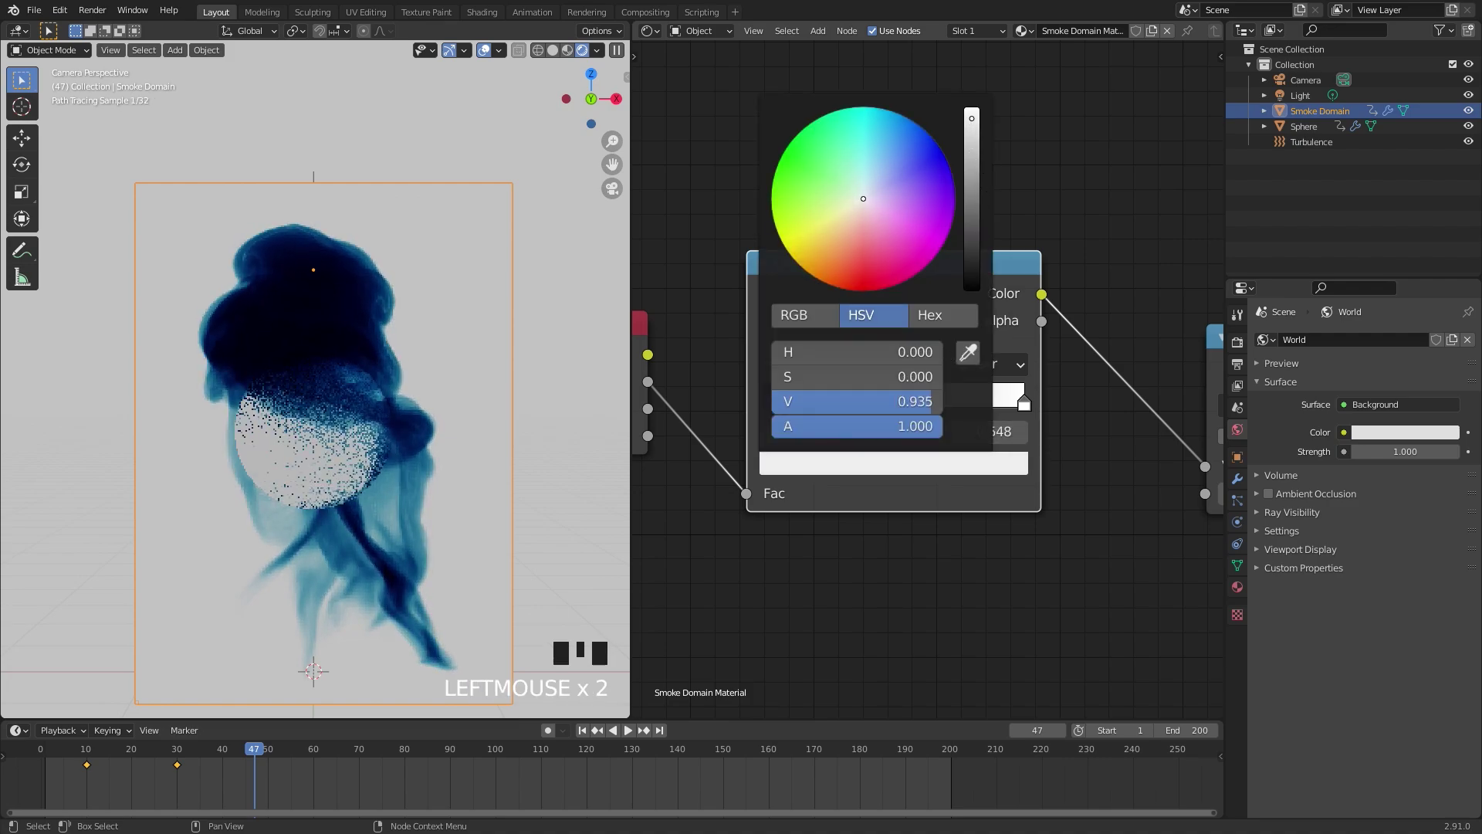
{"action": "left_click_drag", "start_coordinate": [942, 401], "coordinate": [812, 408]}
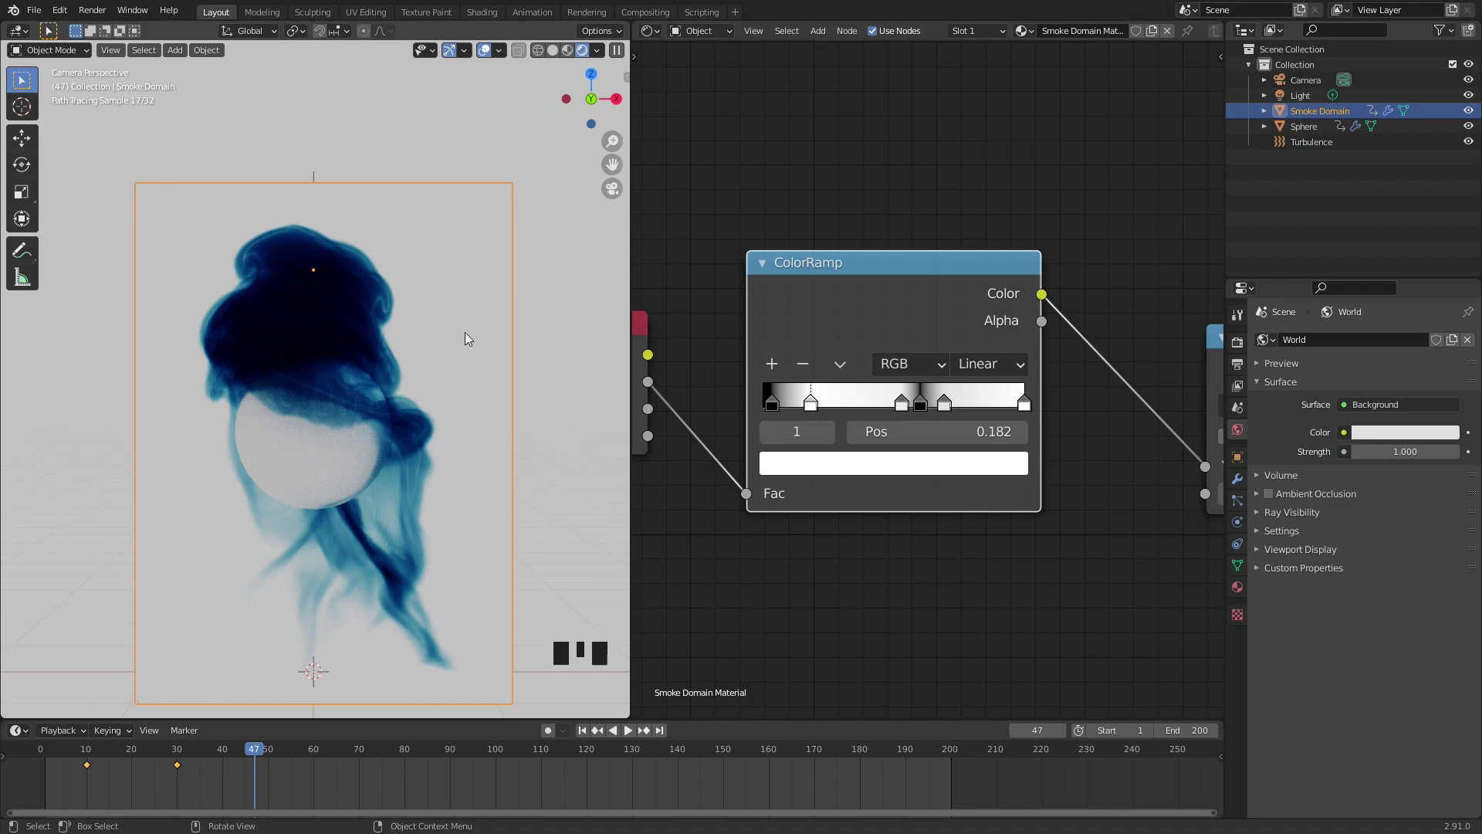
Mute the ColorRamp node with M to compare the render without it
{"action": "left_click", "coordinate": [915, 278]}
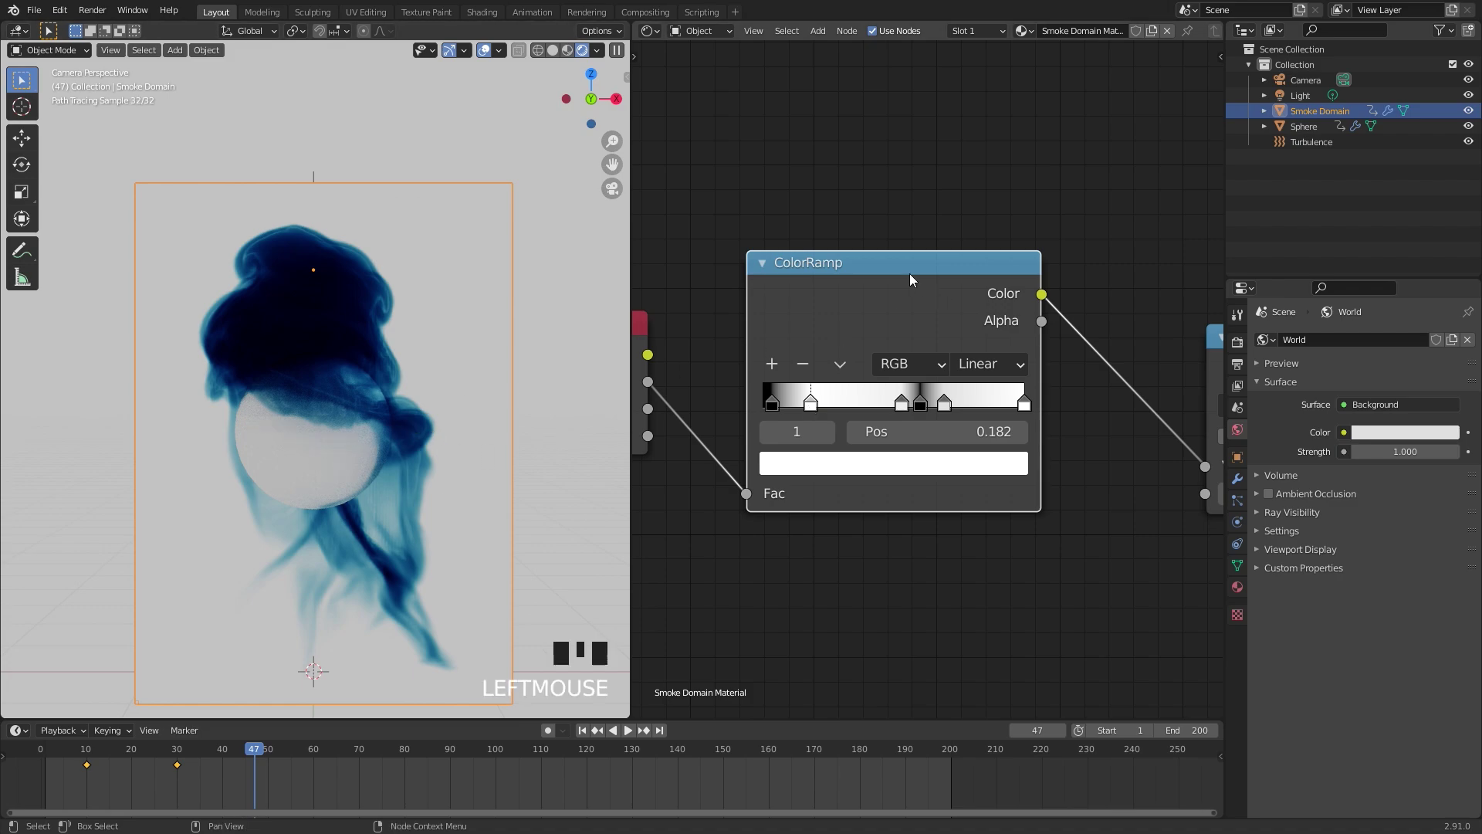
{"action": "key", "text": "m"}
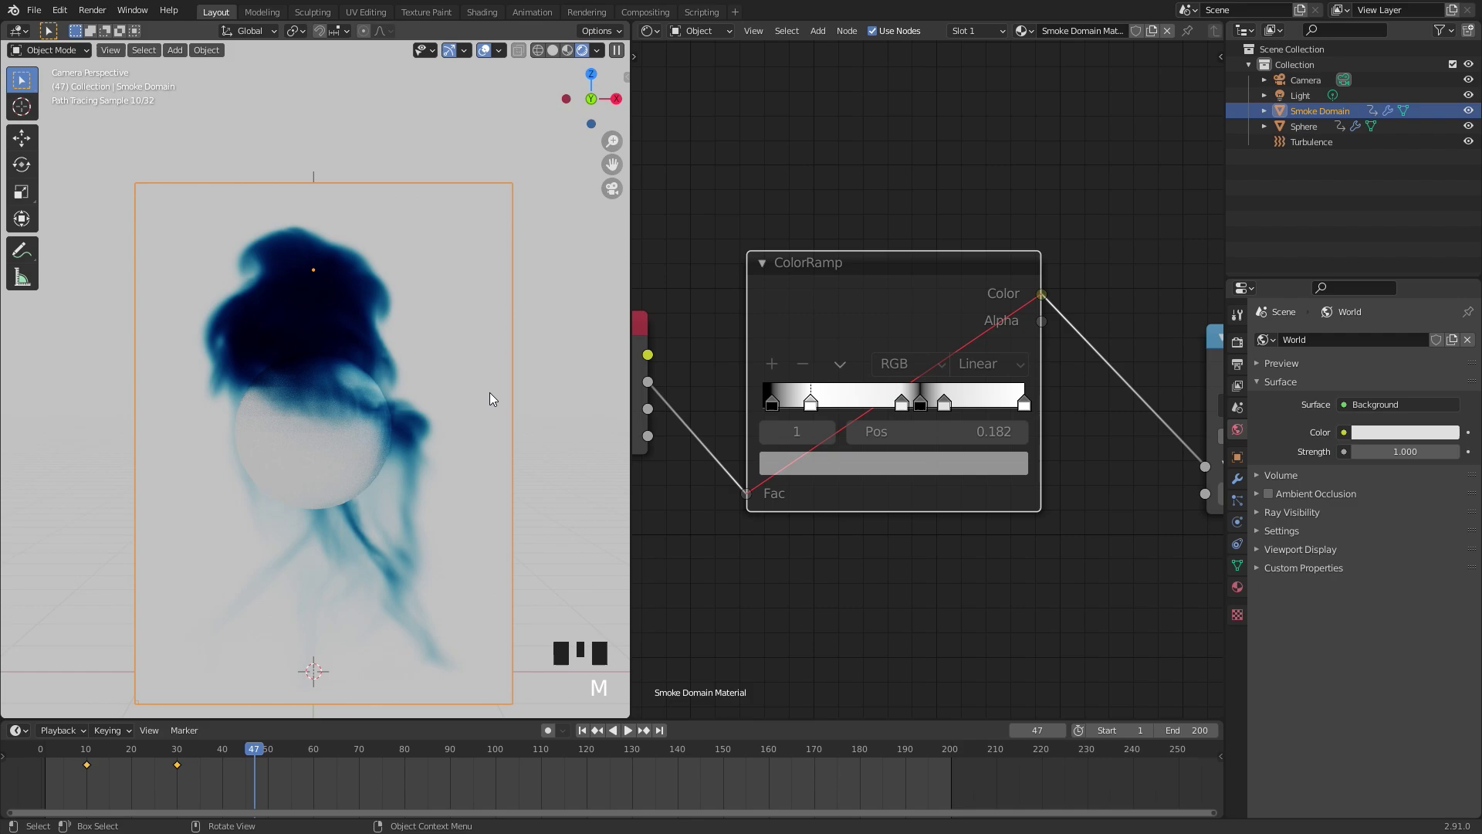
{"action": "left_click", "coordinate": [917, 280]}
Unmute the ColorRamp, then hide the Sphere in the Outliner so only the smoke renders
{"action": "key", "text": "m"}
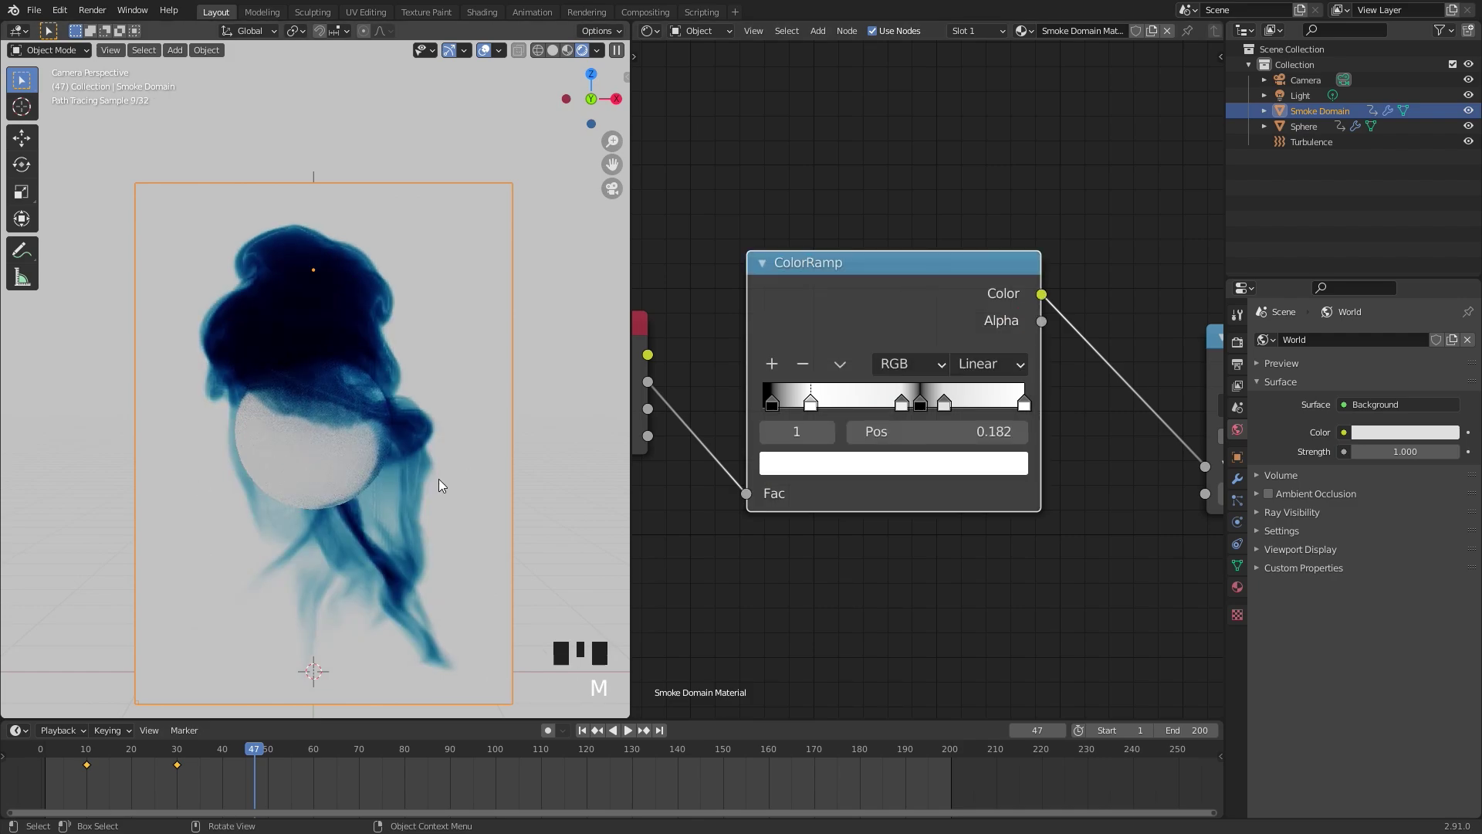
{"action": "scroll", "scroll_direction": "up", "scroll_amount": 3}
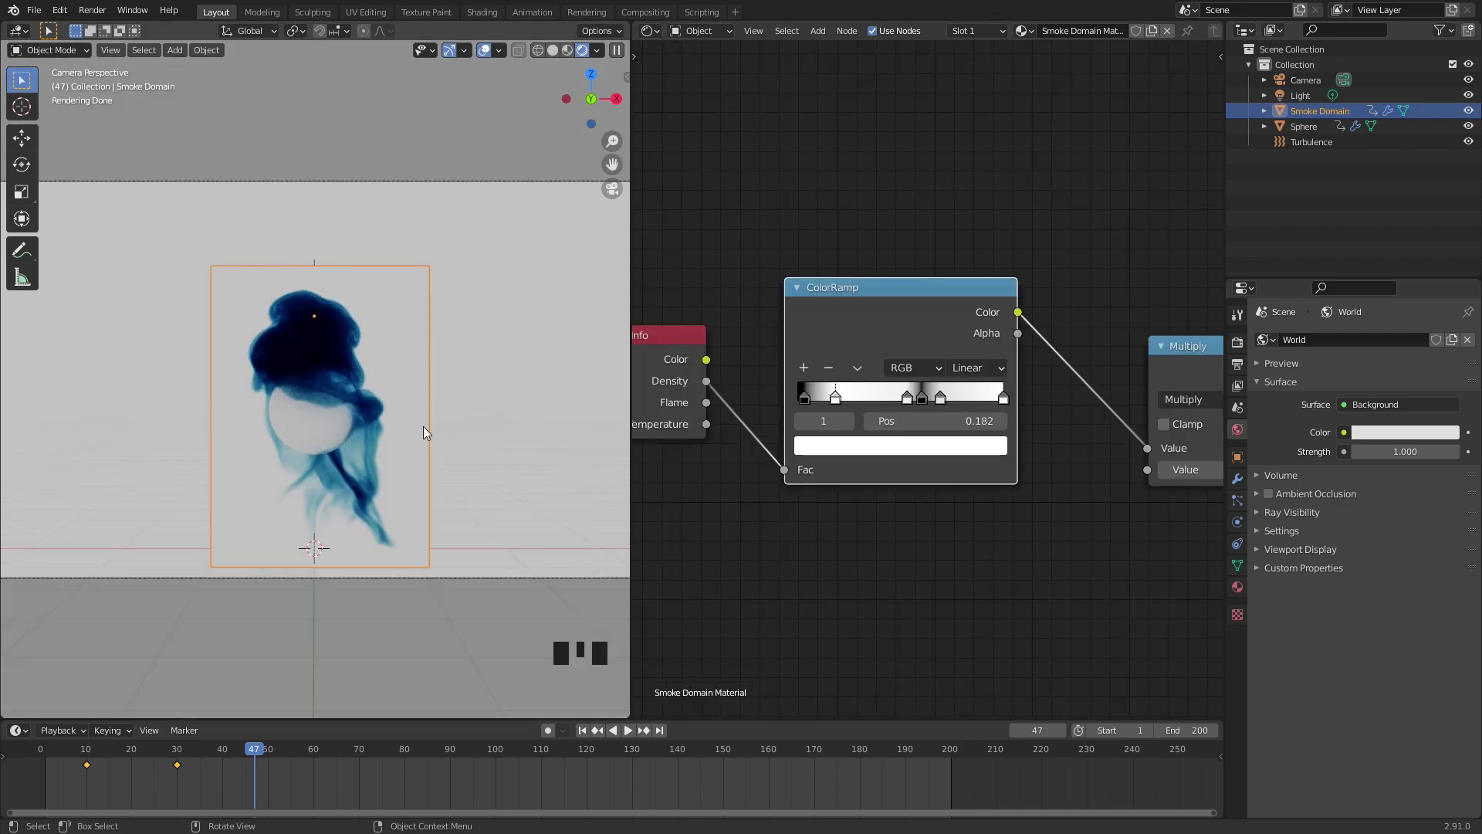
{"action": "left_click", "coordinate": [293, 429]}
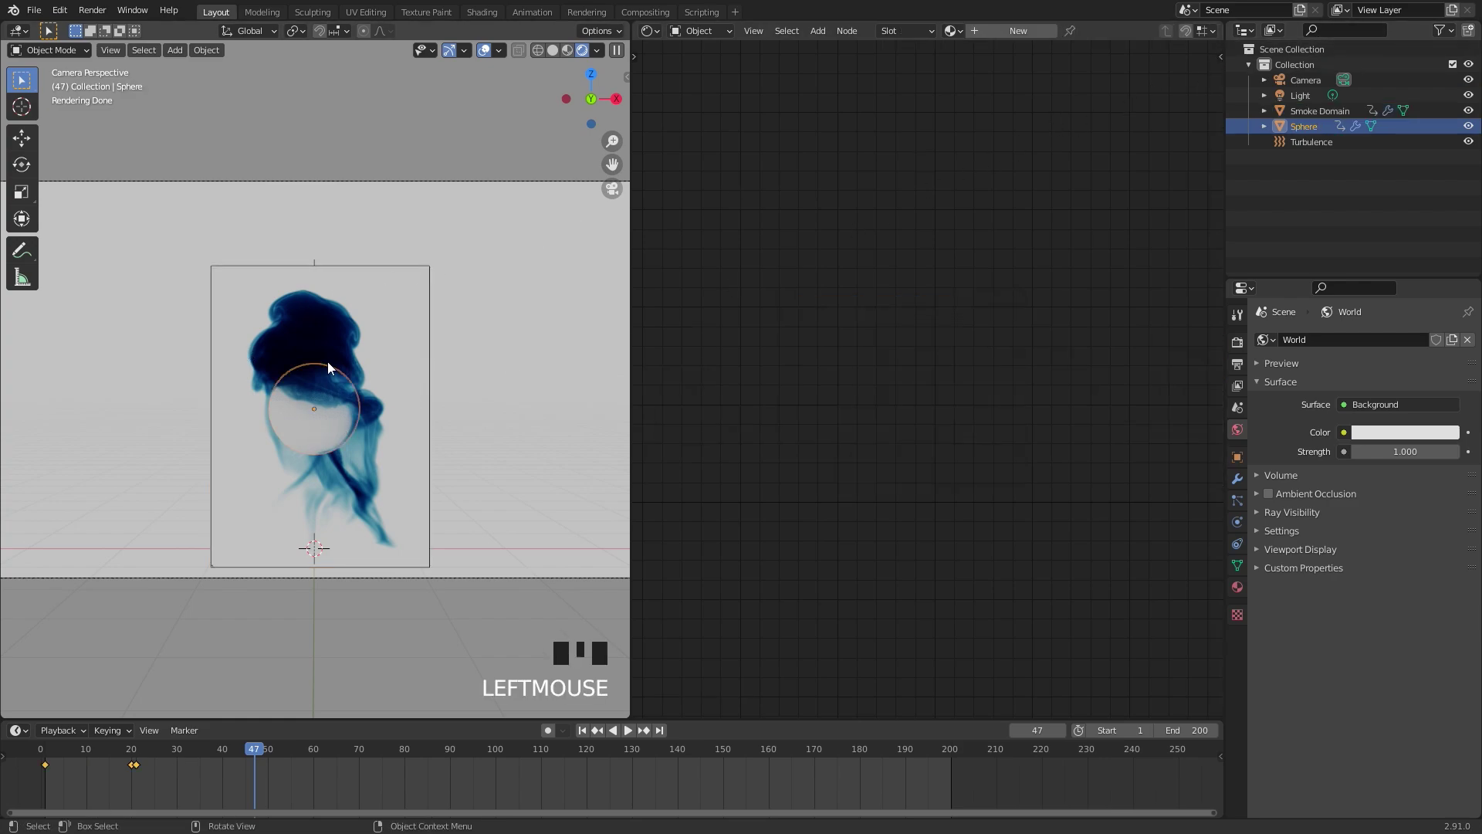
{"action": "left_click_drag", "start_coordinate": [1450, 32], "coordinate": [1471, 128]}
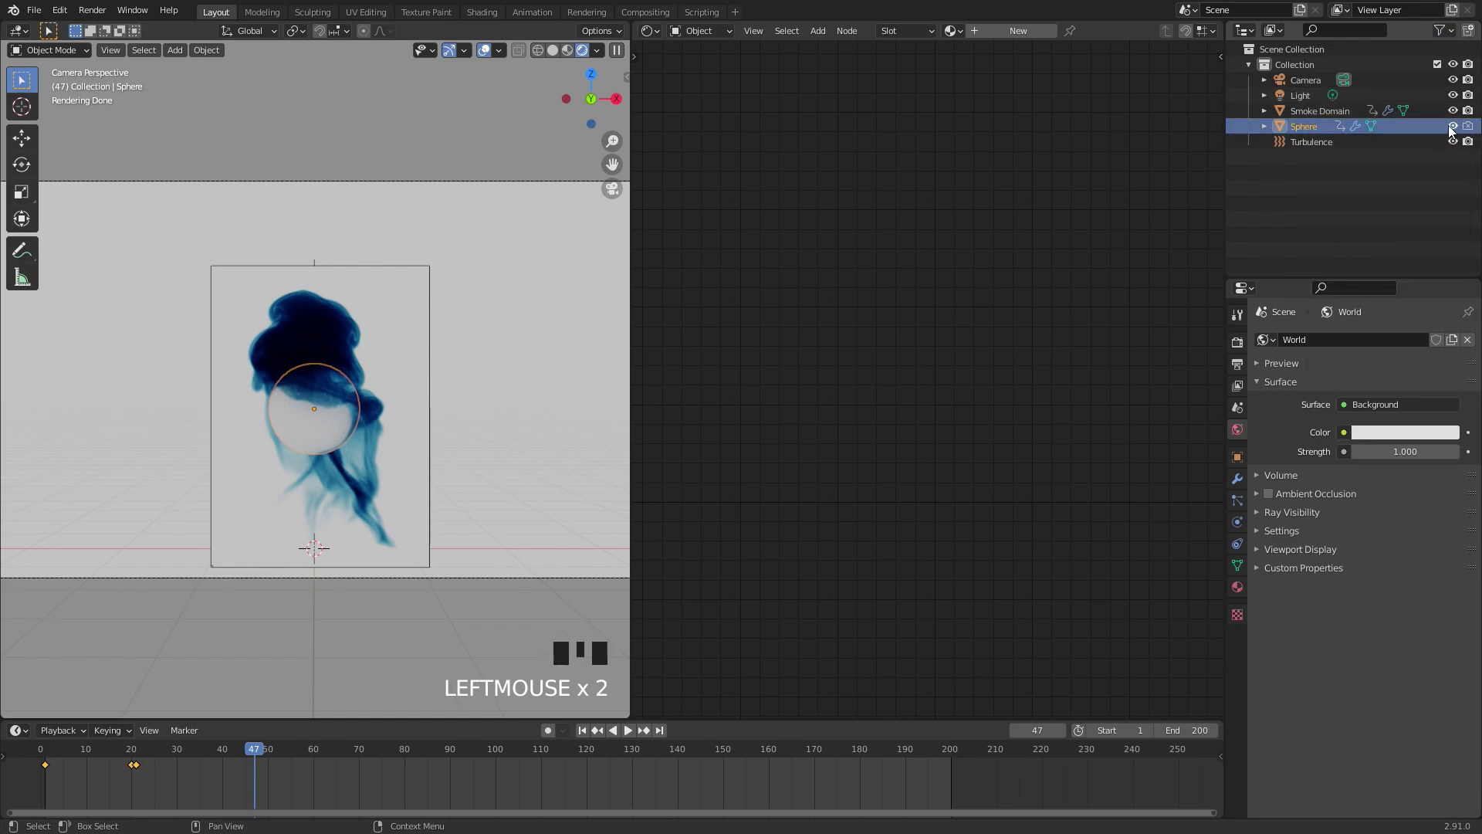
{"action": "left_click", "coordinate": [1458, 129]}
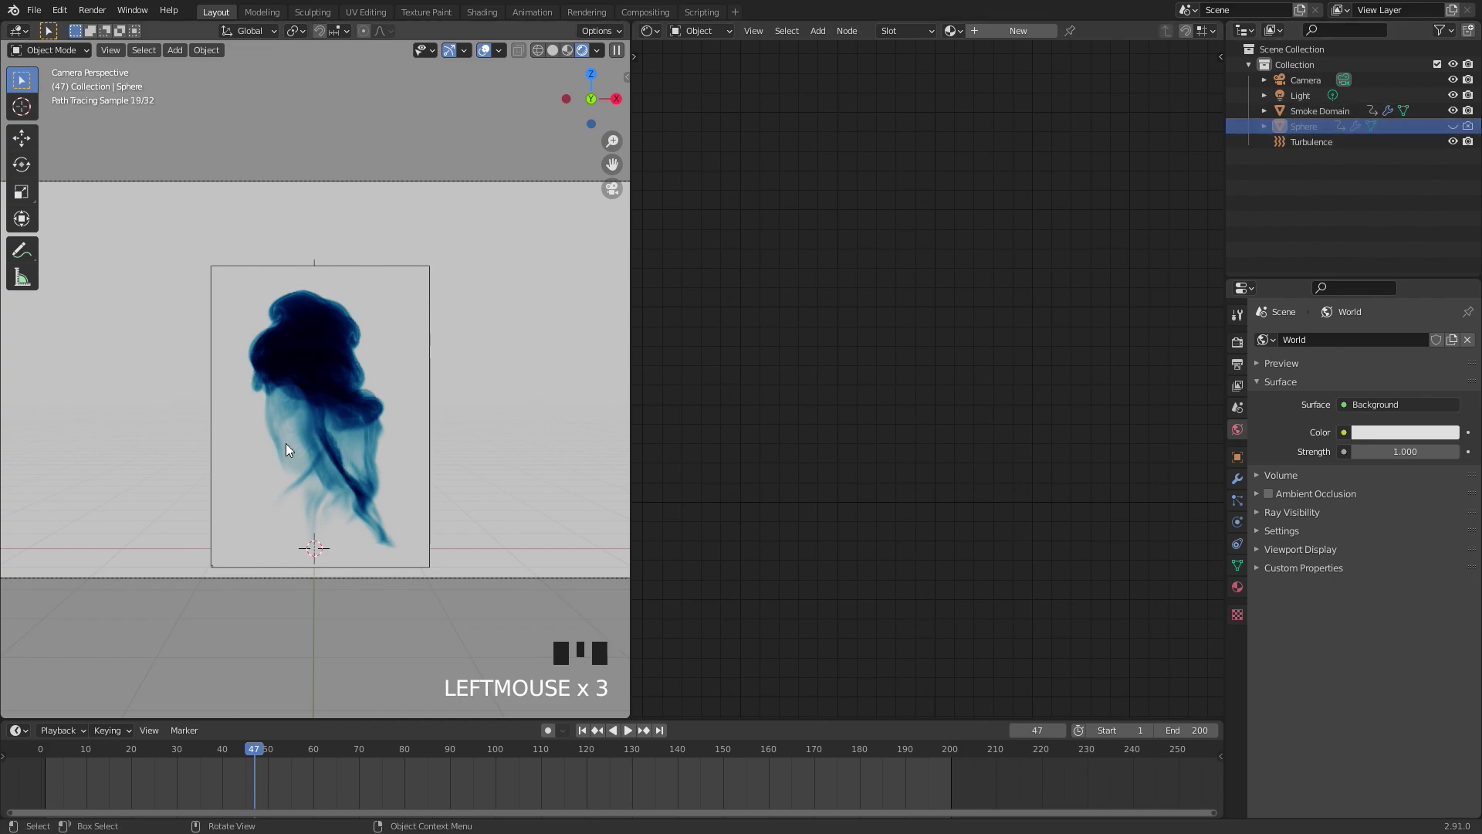
{"action": "scroll", "scroll_direction": "up", "scroll_amount": 3}
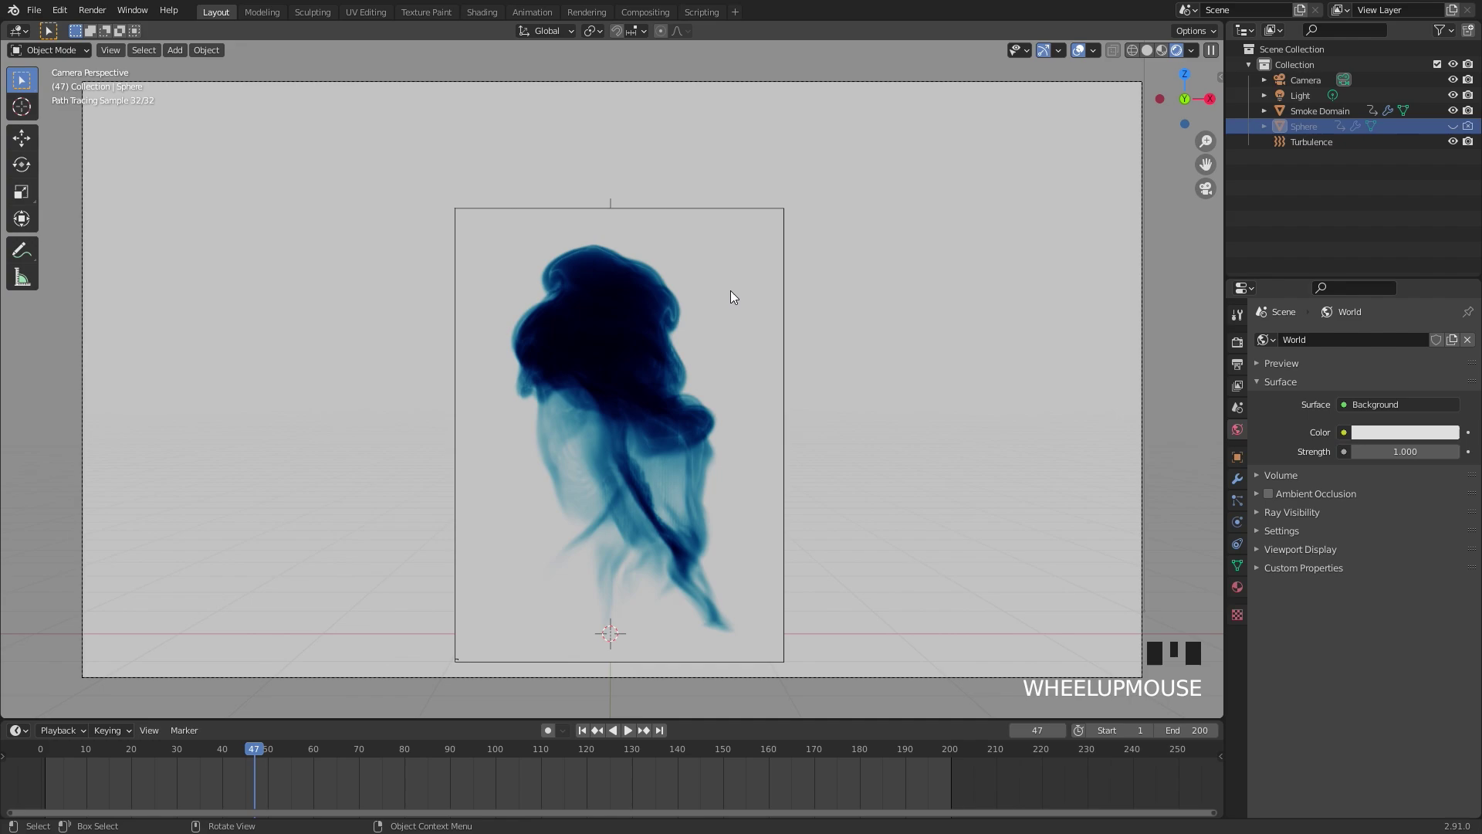
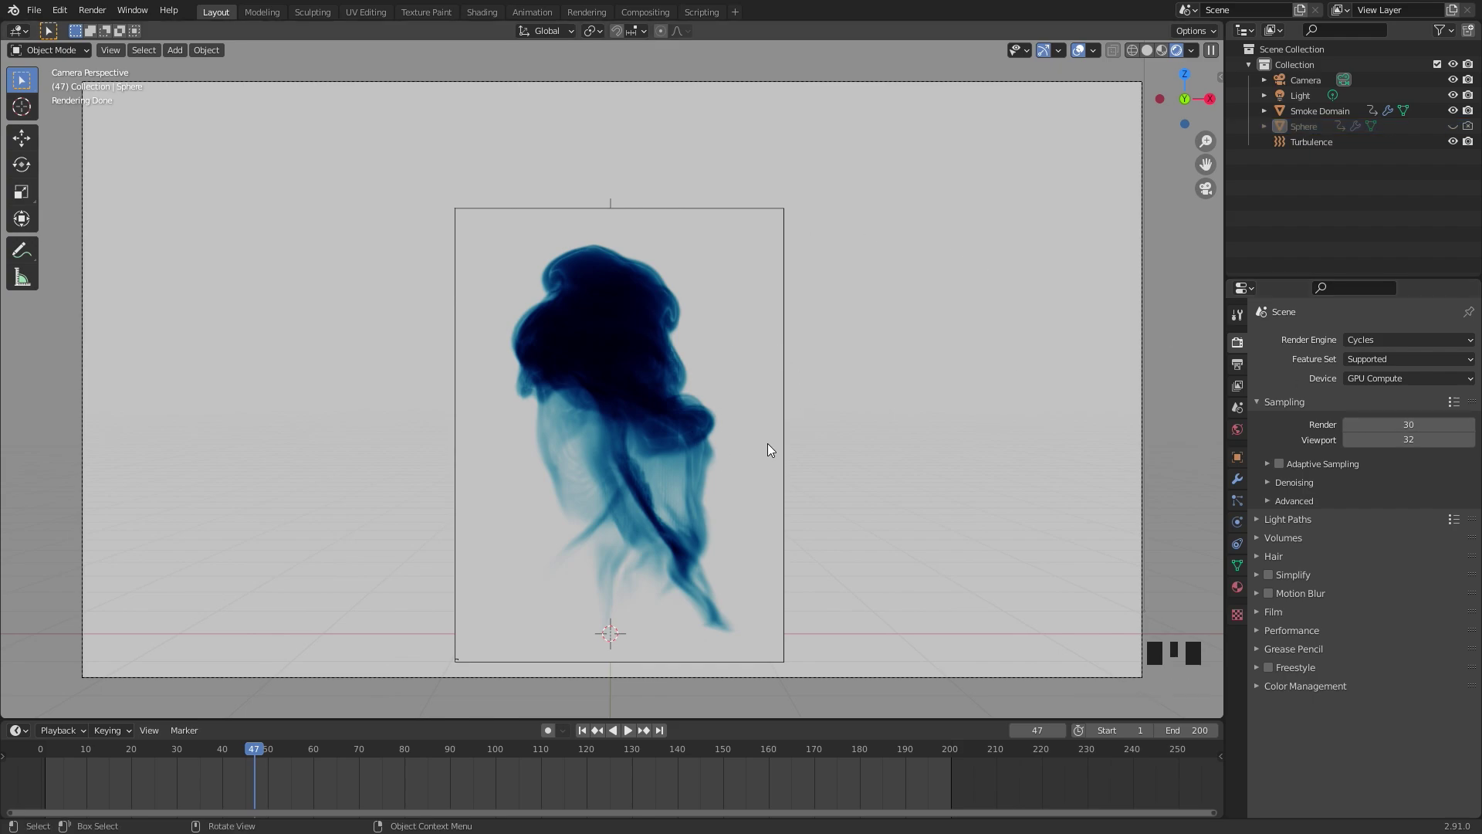
Expand Eevee's Volumetrics panel showing start 0.1 m and end 100 m
{"action": "left_click_drag", "start_coordinate": [1385, 342], "coordinate": [1294, 556]}
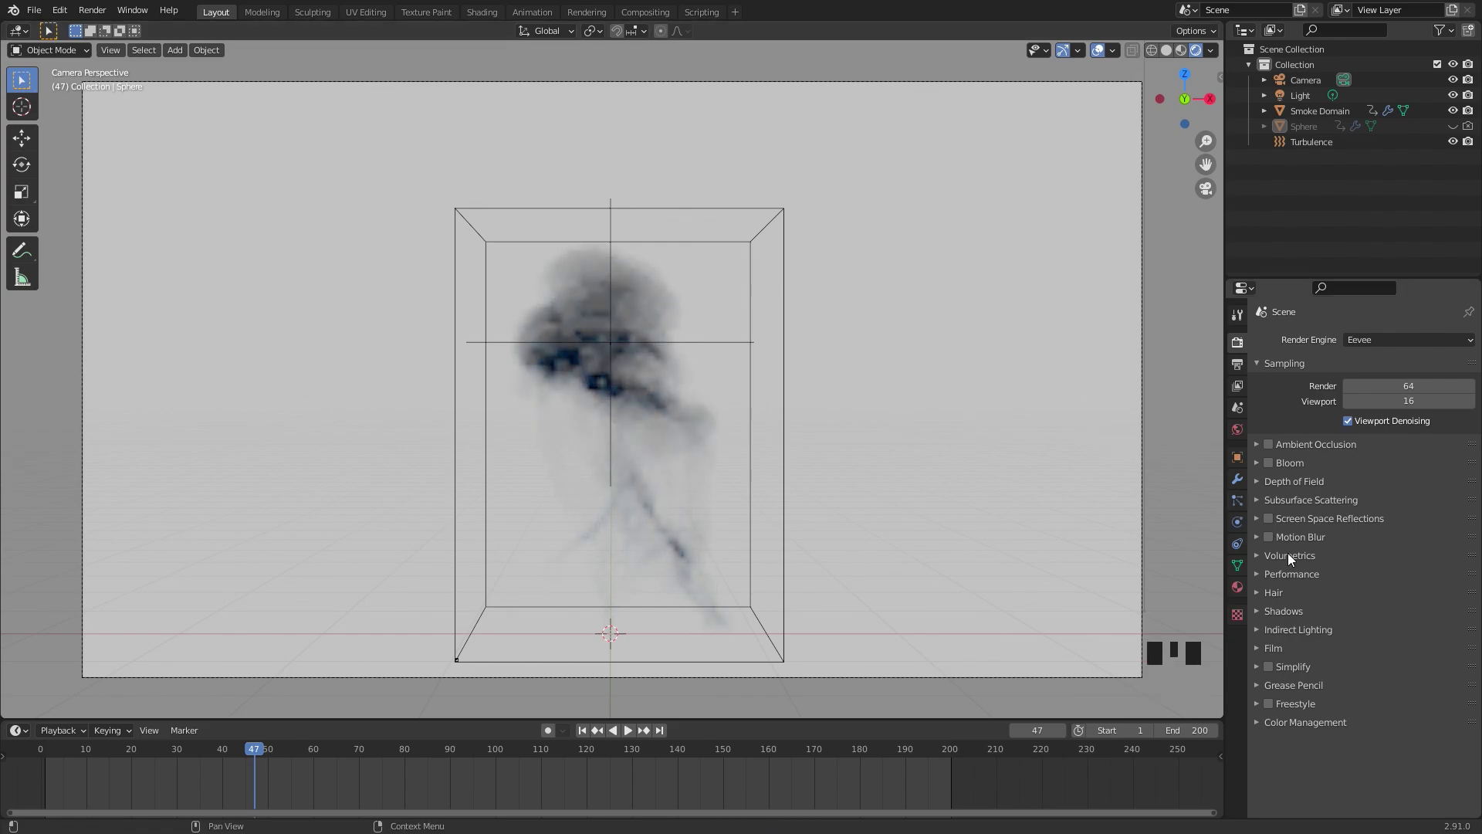
{"action": "left_click_drag", "start_coordinate": [1280, 557], "coordinate": [1281, 719]}
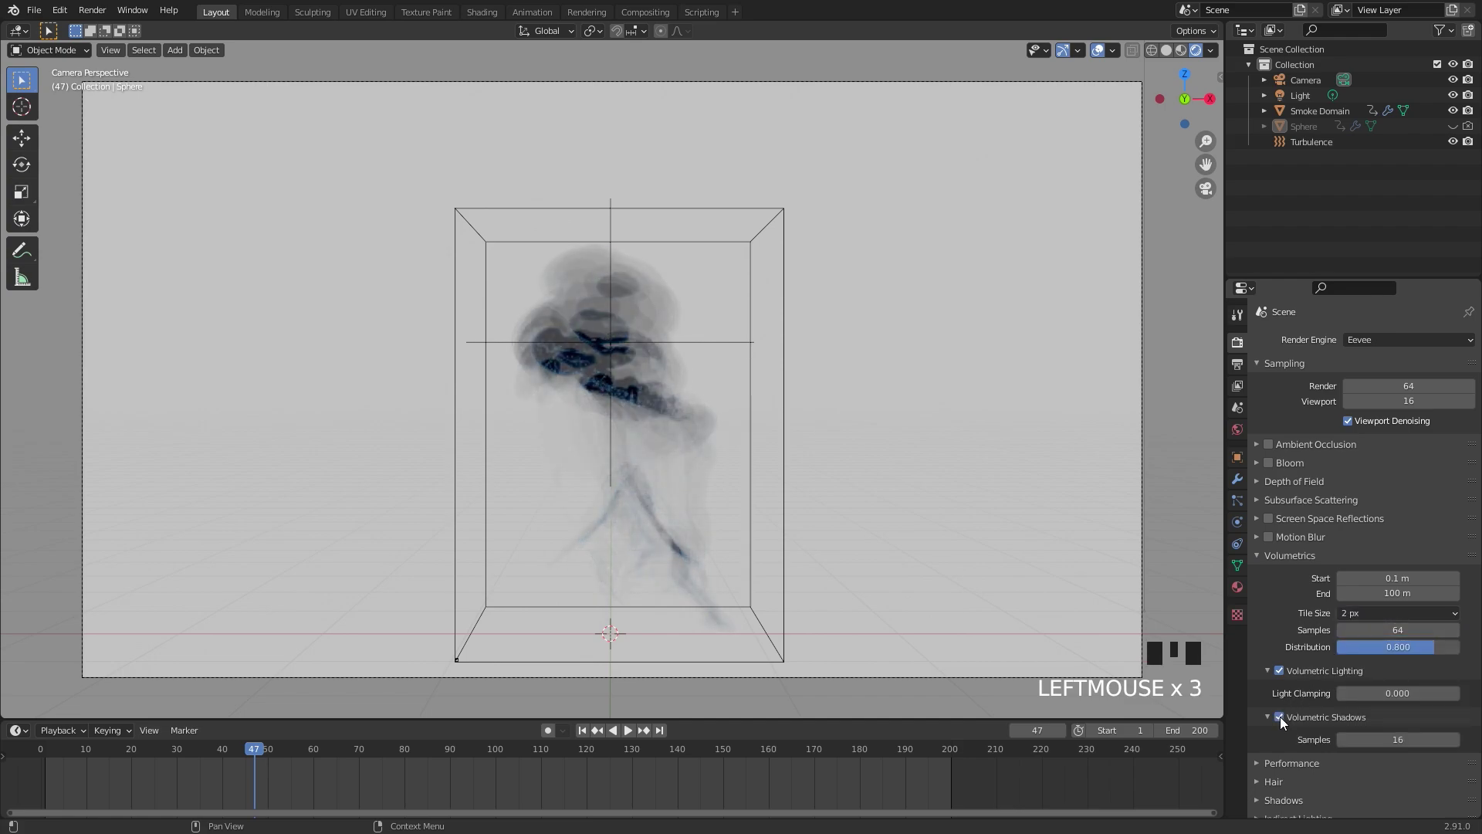
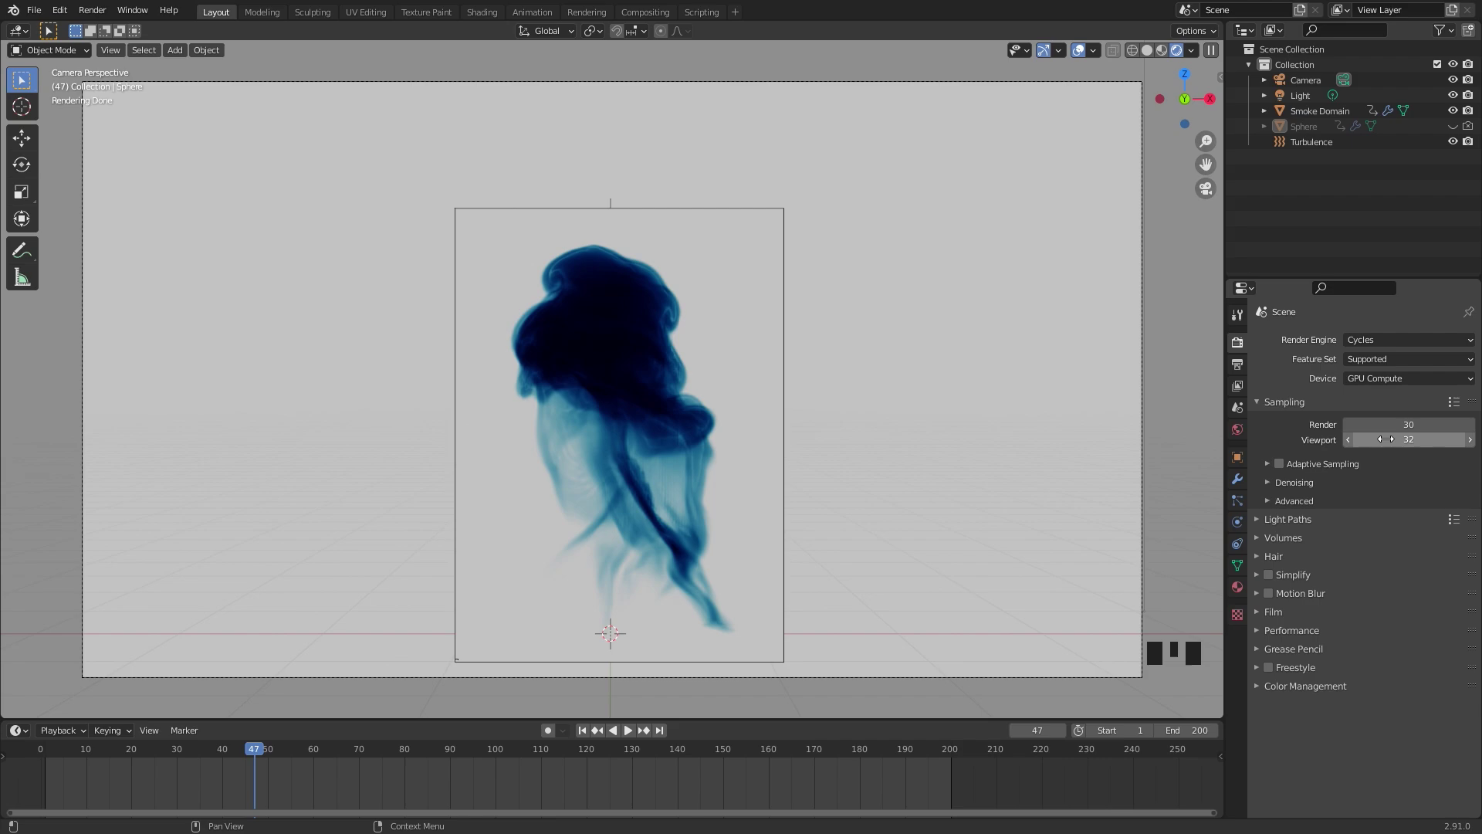
Show the Output Properties with 1920×1080 resolution at 100% and 200 frames
{"action": "left_click", "coordinate": [1243, 369]}
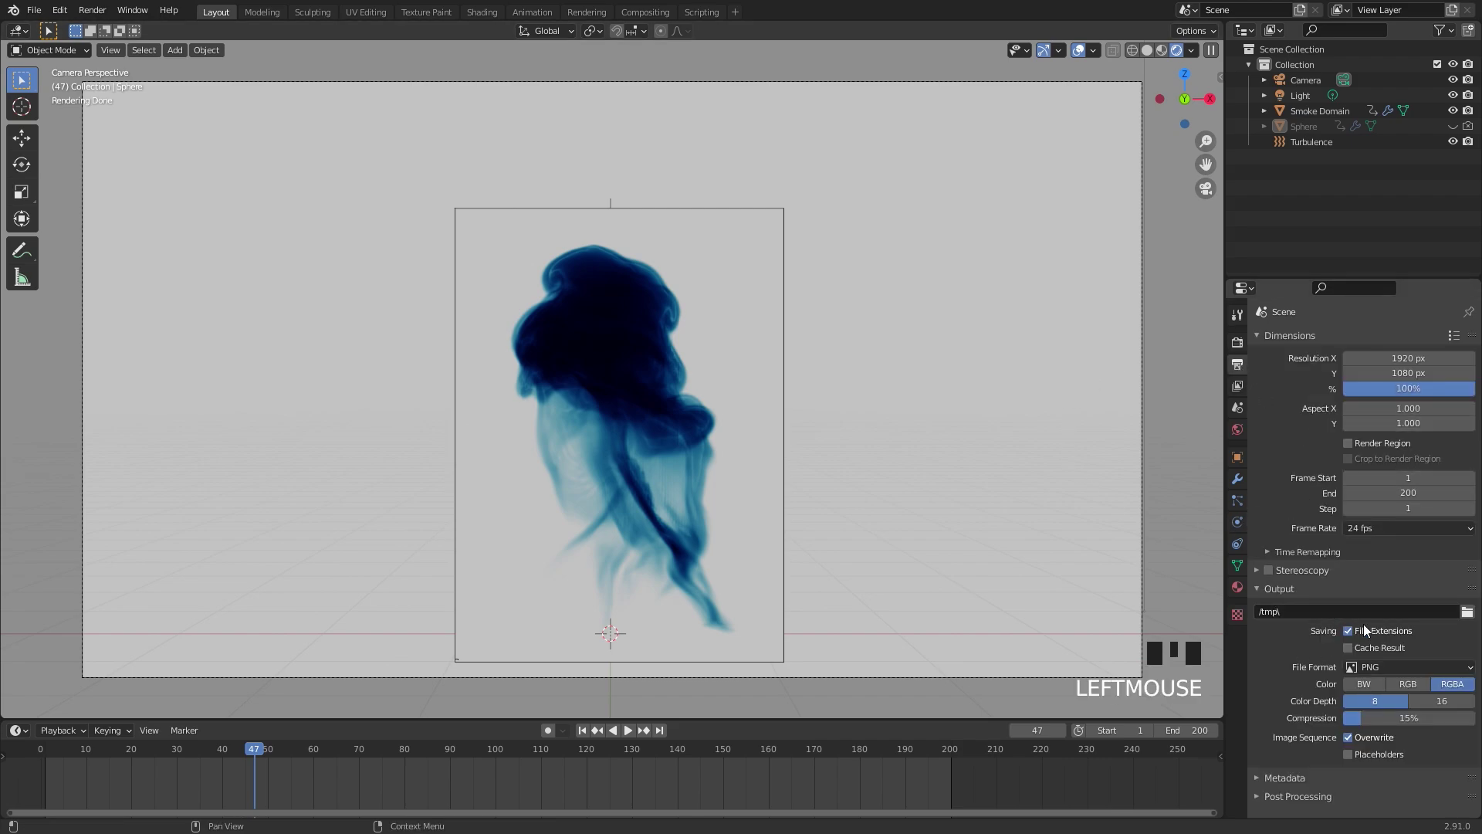